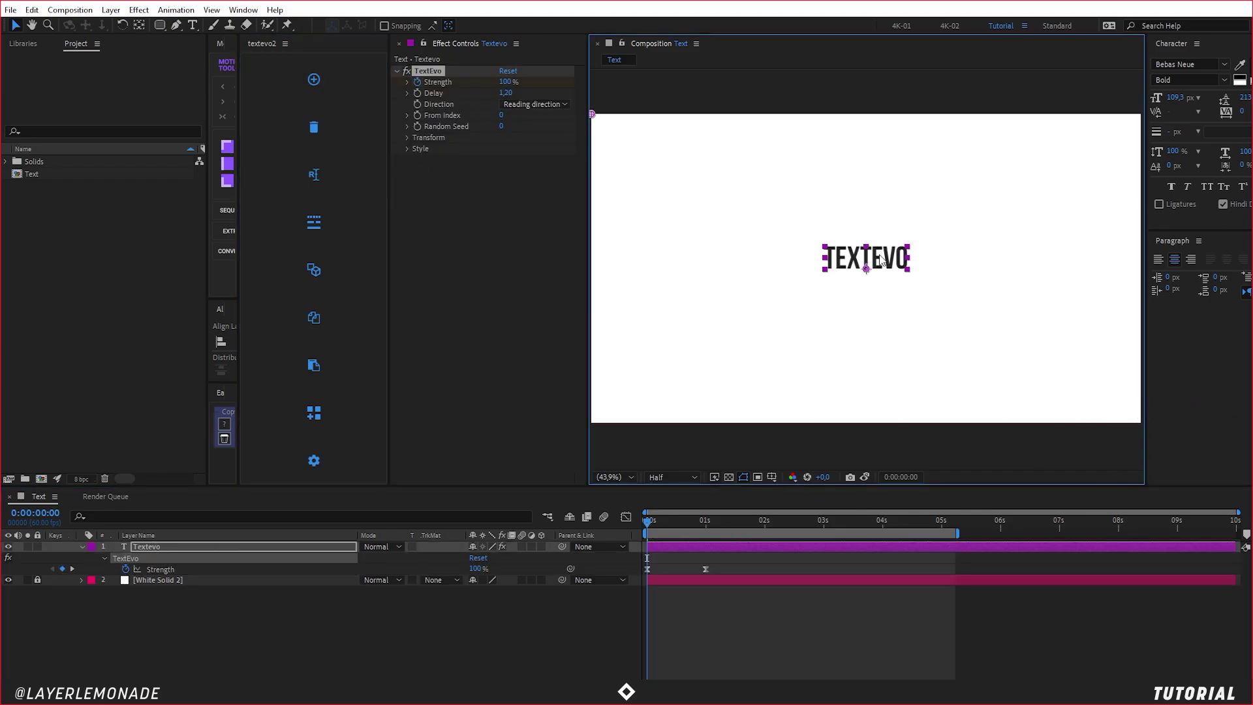
type("gabriel")
type("l")
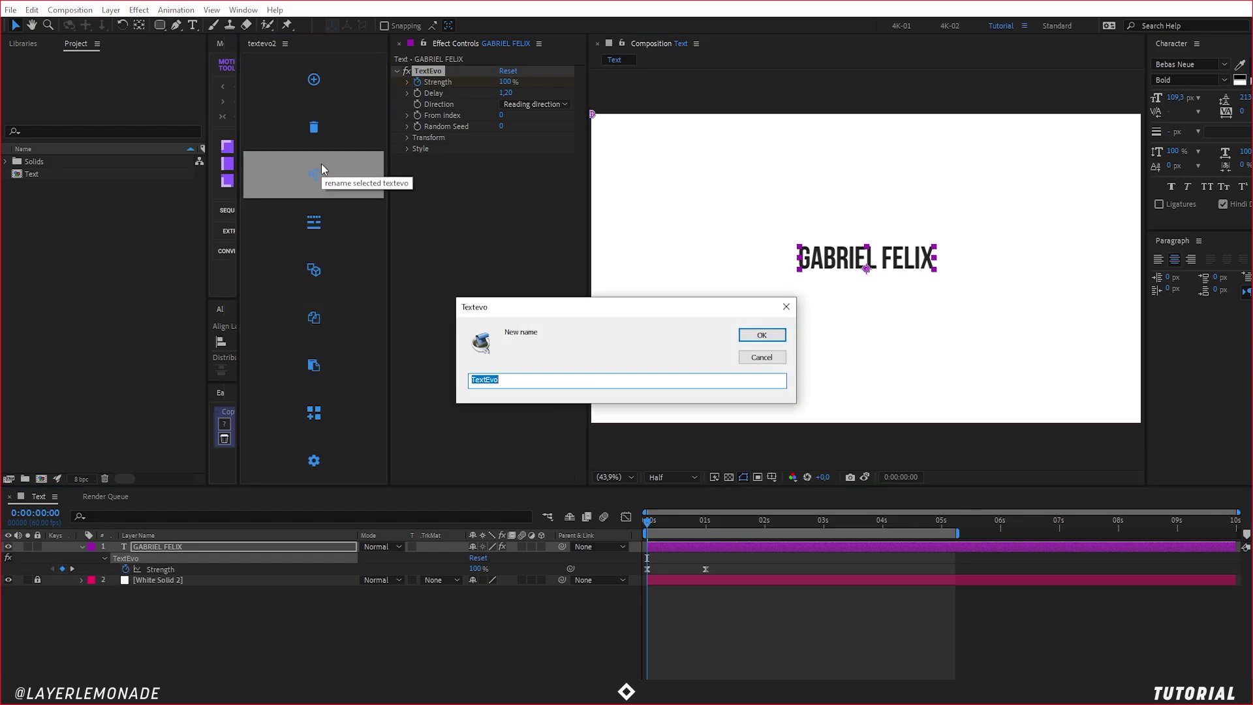
Step: Rename the TextEvo effect on the GABRIEL FELIX layer to Anima
type("tex")
key("ctrl+a")
type("nima01")
key("Return")
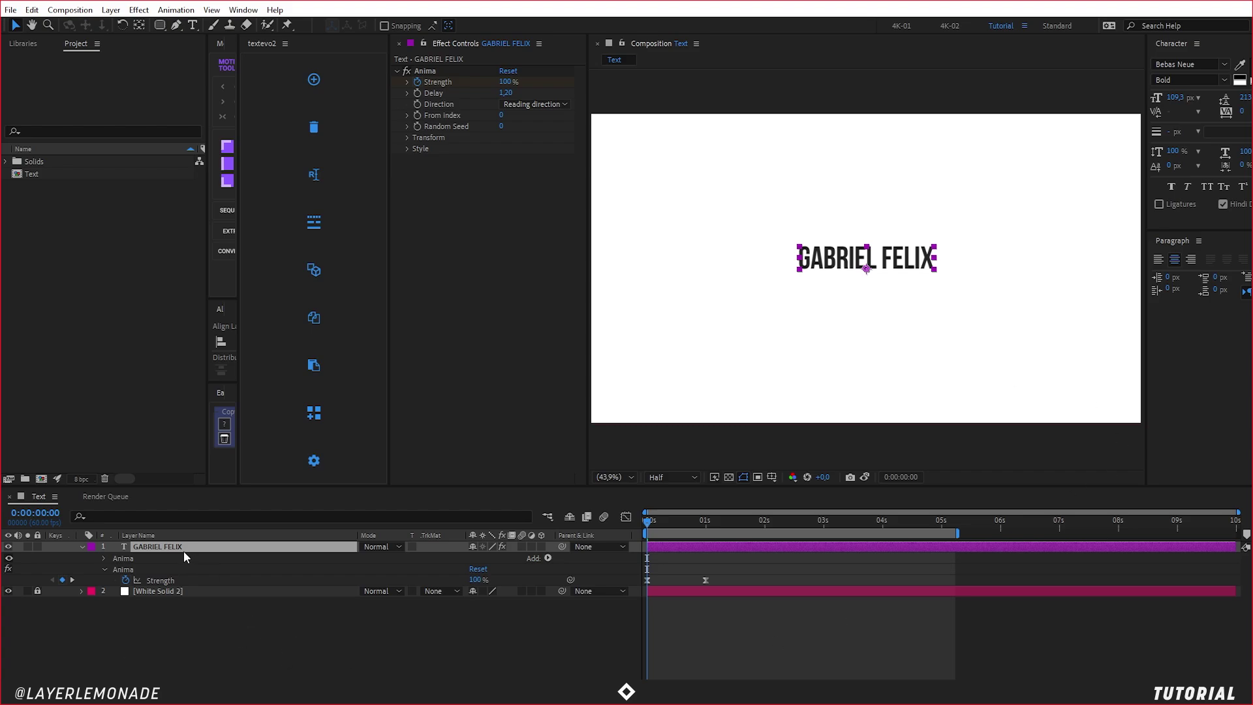
Step: Delete the old text layer and add a fresh TextEvo layer reading GABRIEL FELIX
key("Delete")
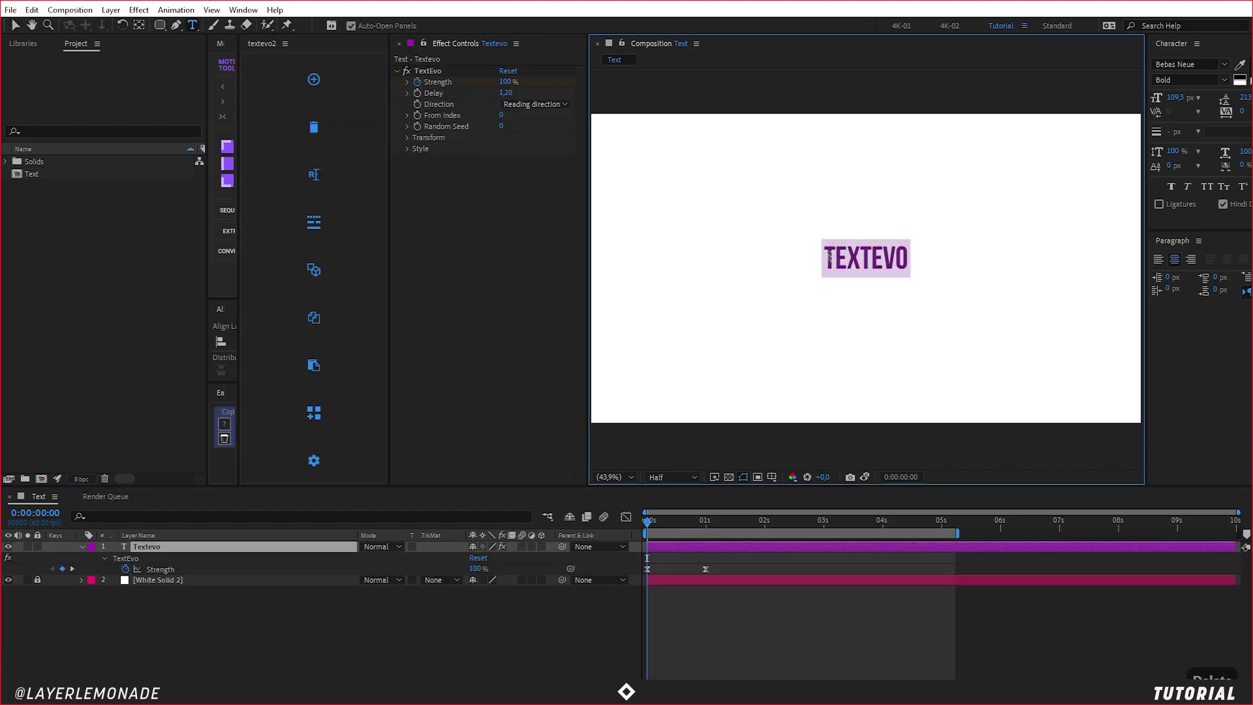
type("gabriel")
type("lx")
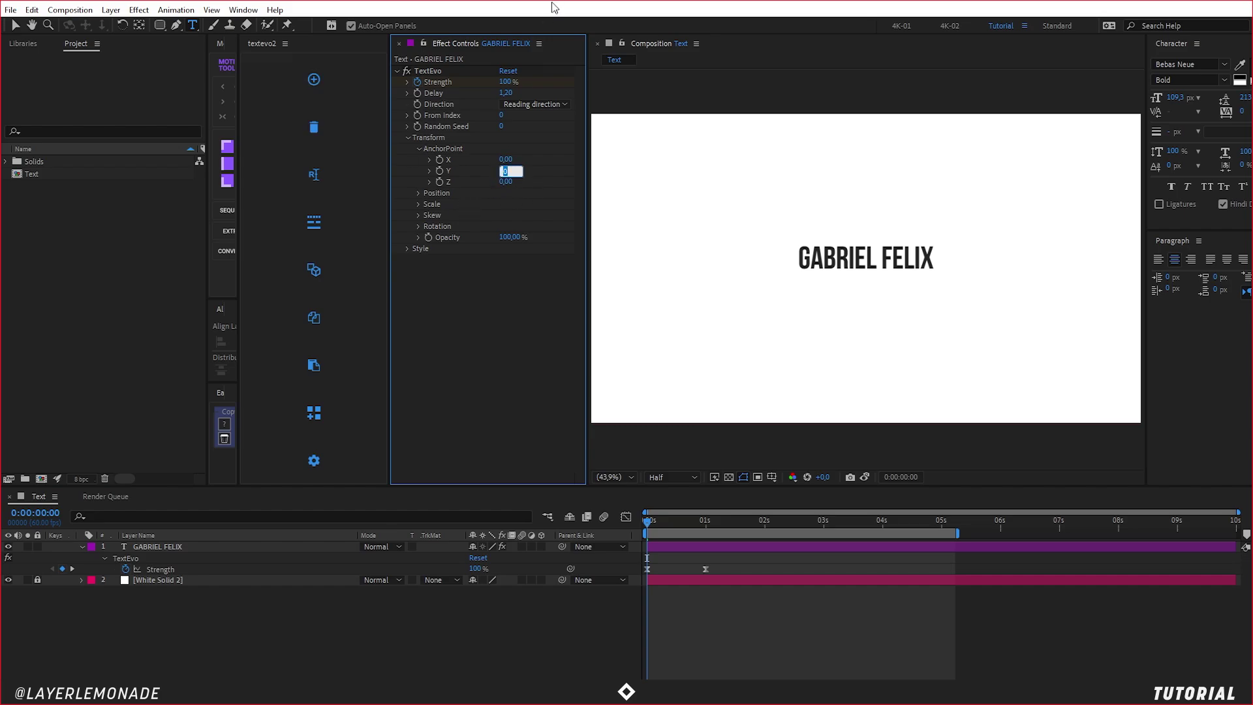
Step: Set TextEvo Anchor Point Y to -100 and shift the text toward the left
type("-100")
key("Return")
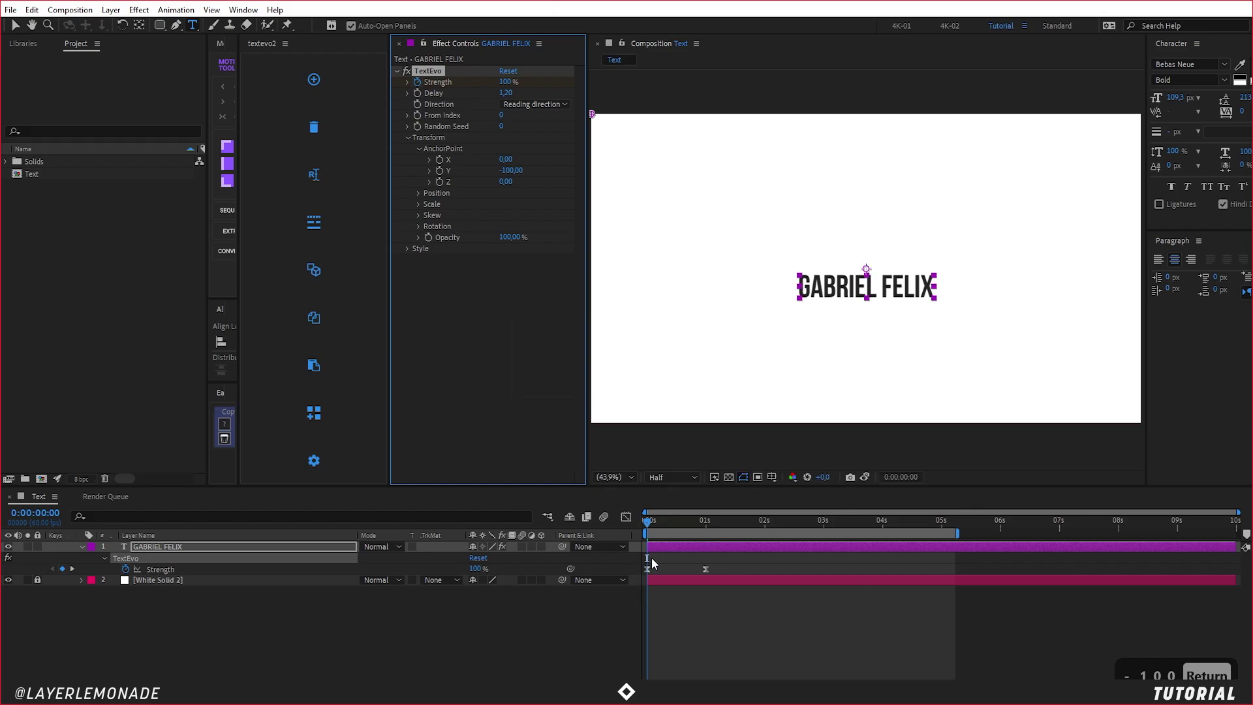
key("v")
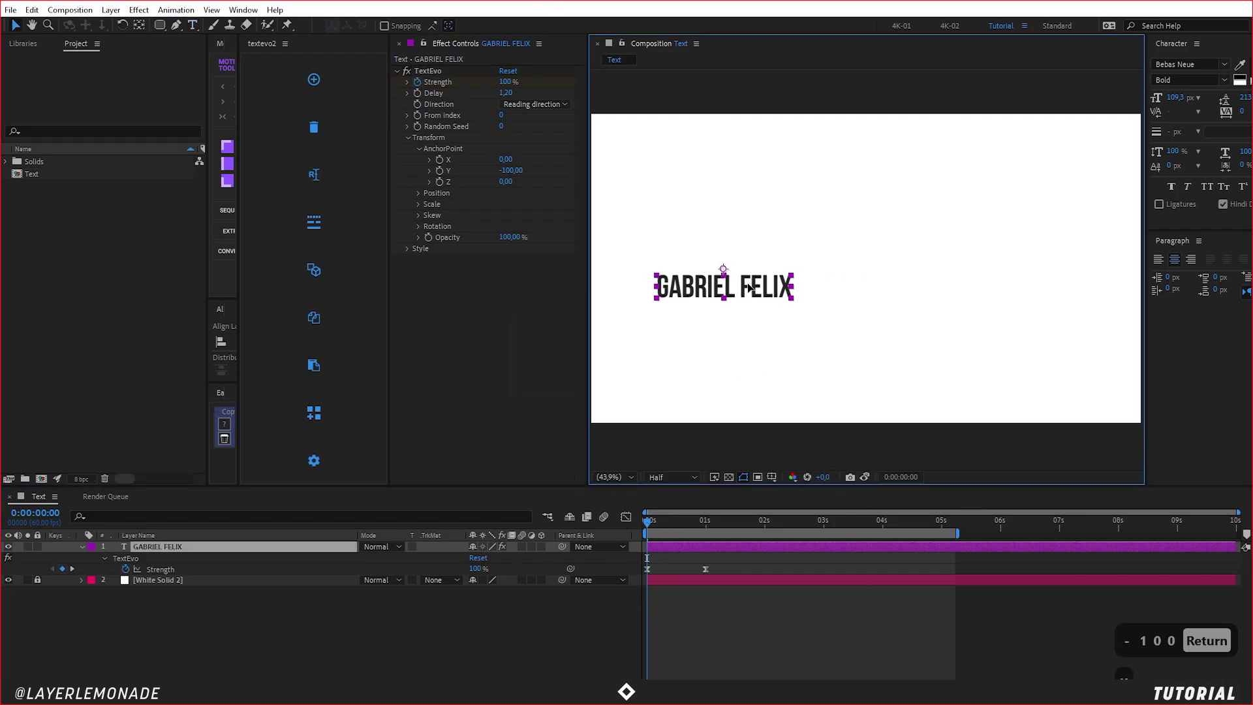
Step: Move to the 1 s mark and bring up the Text composition's settings
key("o")
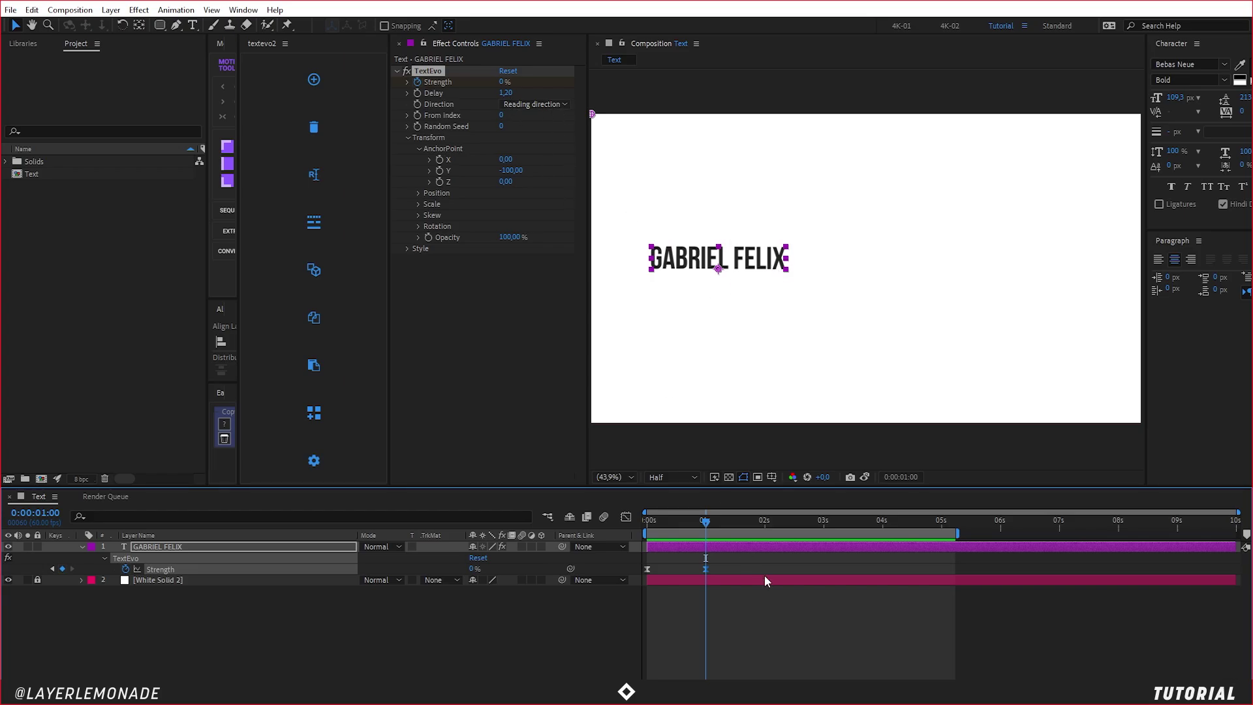
key("ctrl+k")
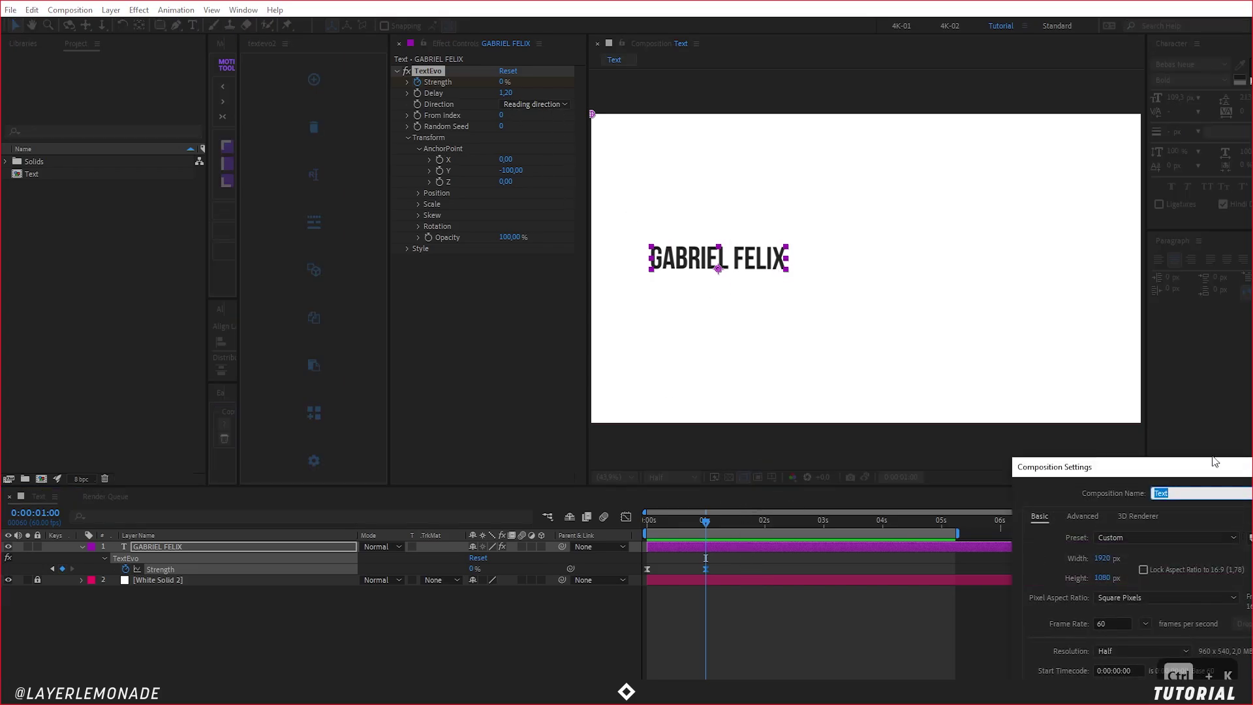
key("ctrl+a")
Step: Set the composition frame rate to 30 fps and confirm
type("30")
key("Return")
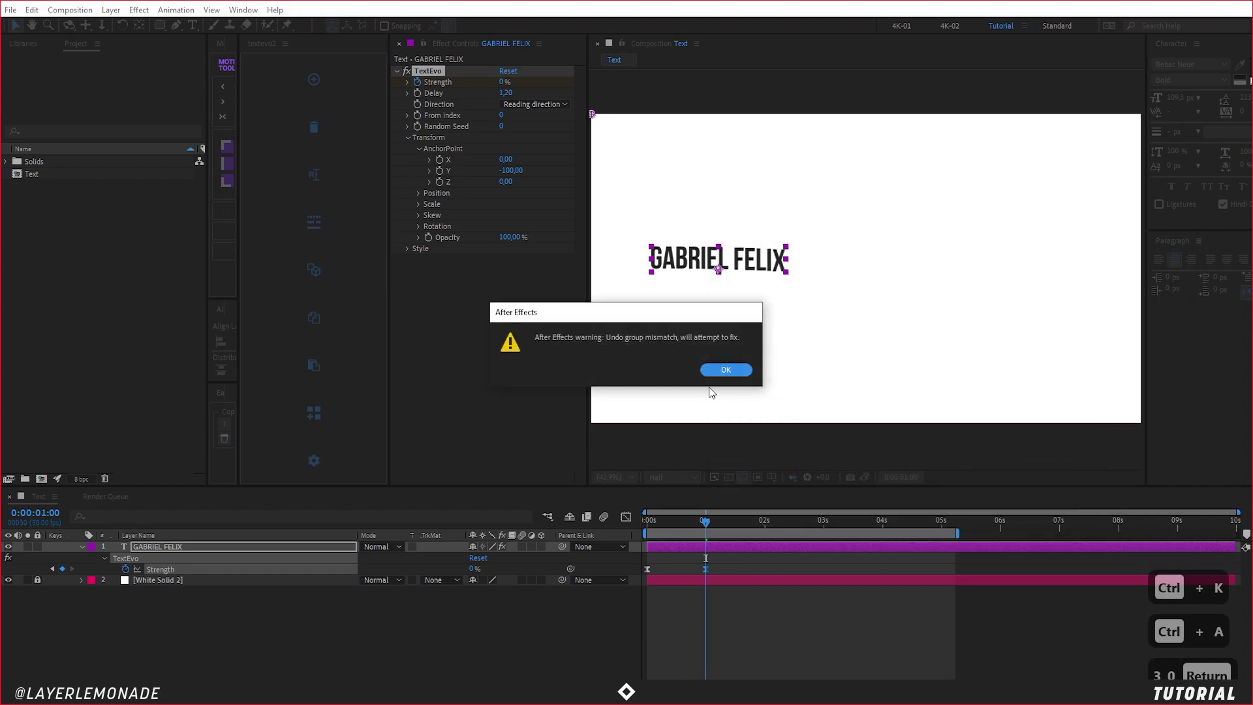
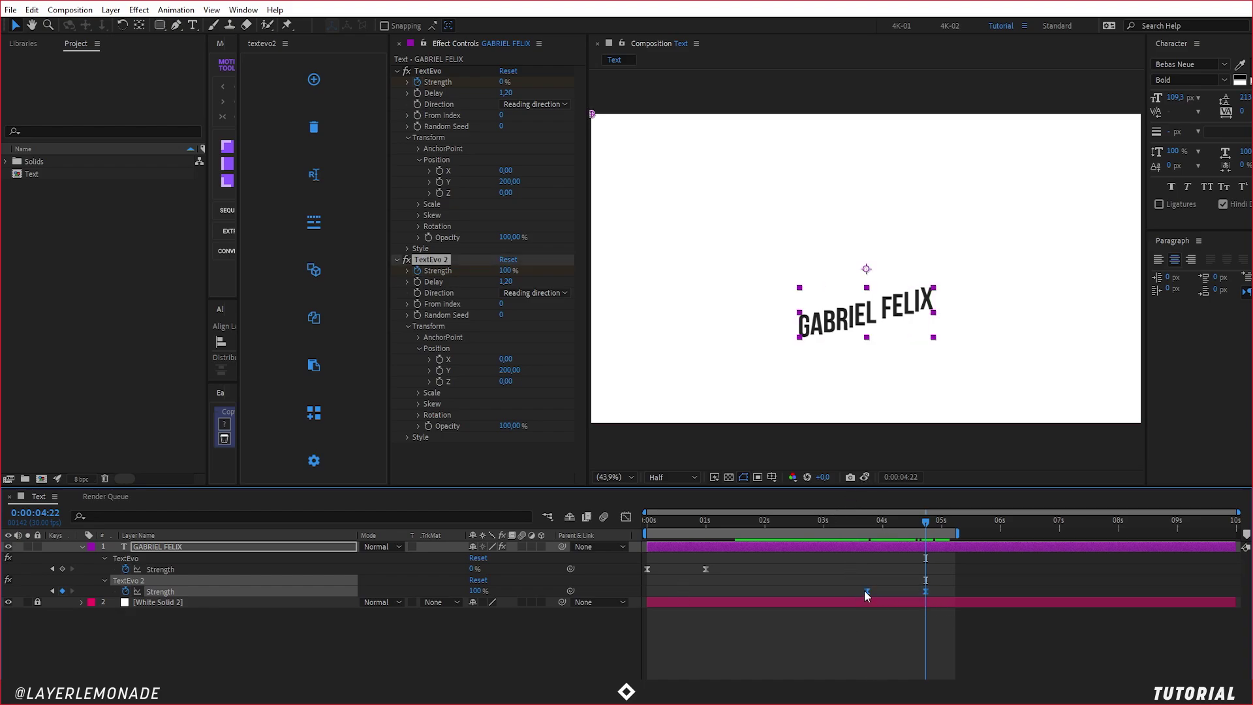
Step: Delete the duplicate TextEvo 2 effect, keeping the first TextEvo with its Strength keyframes
type("0")
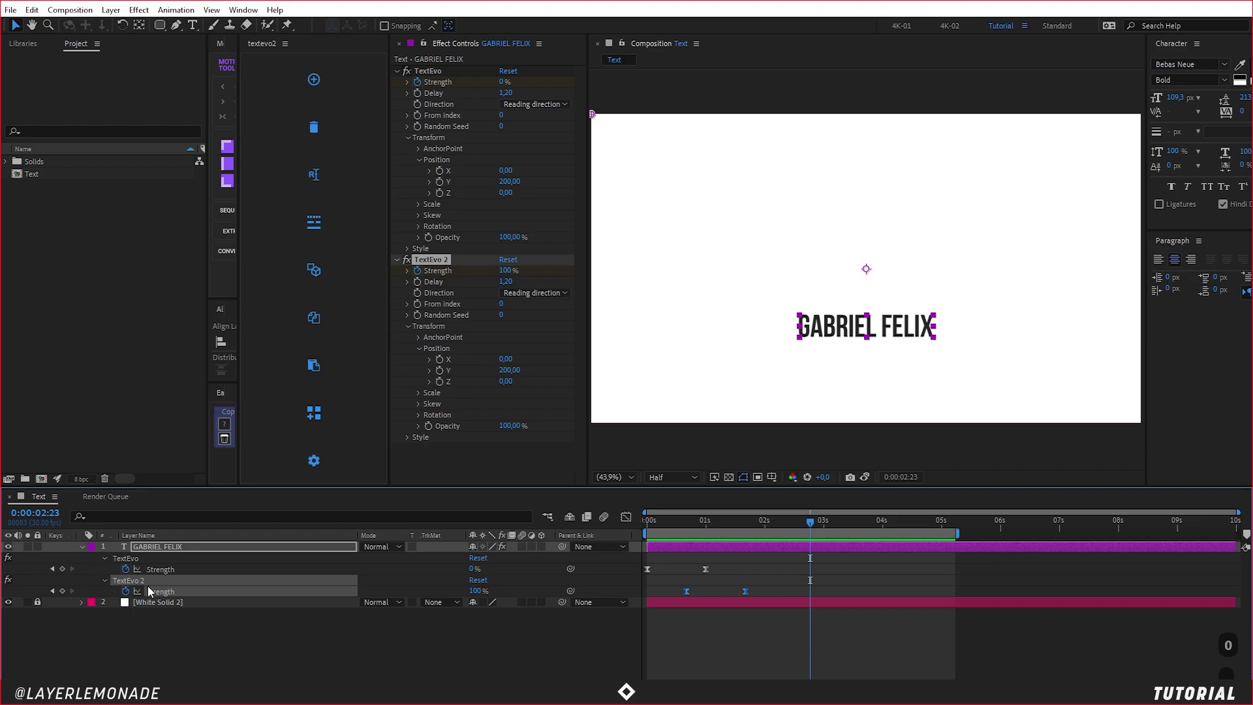
key("Delete")
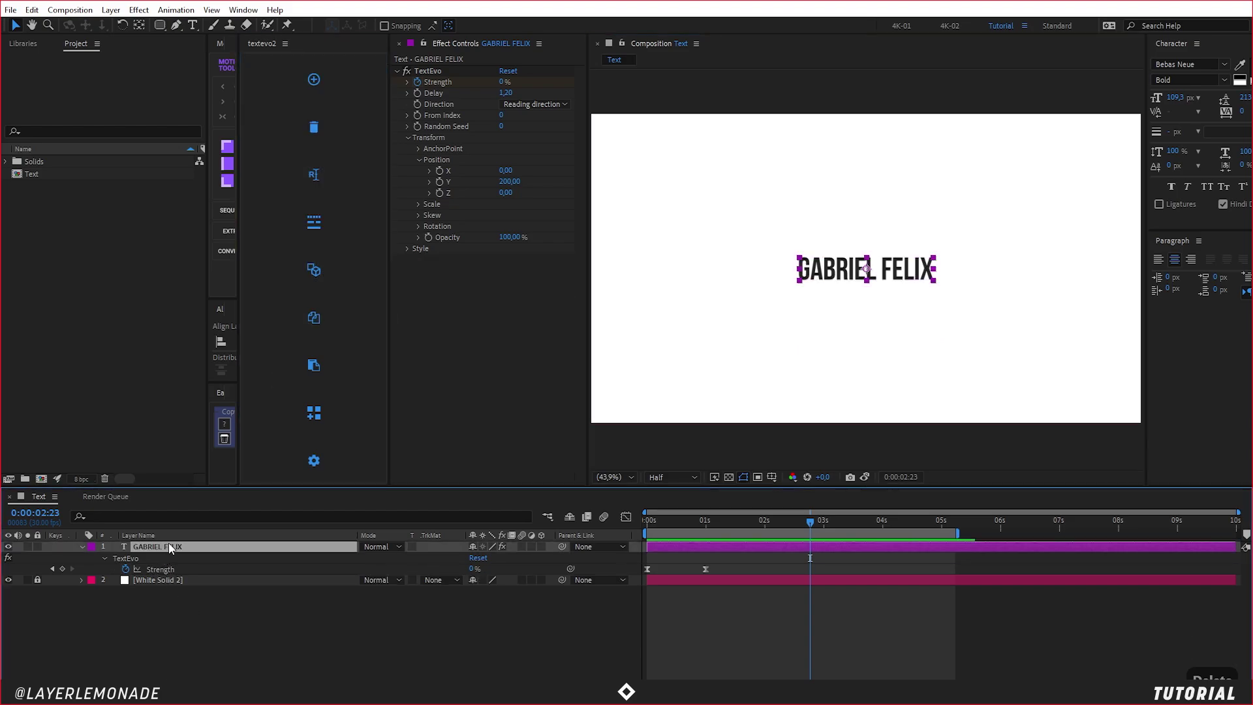
key("0")
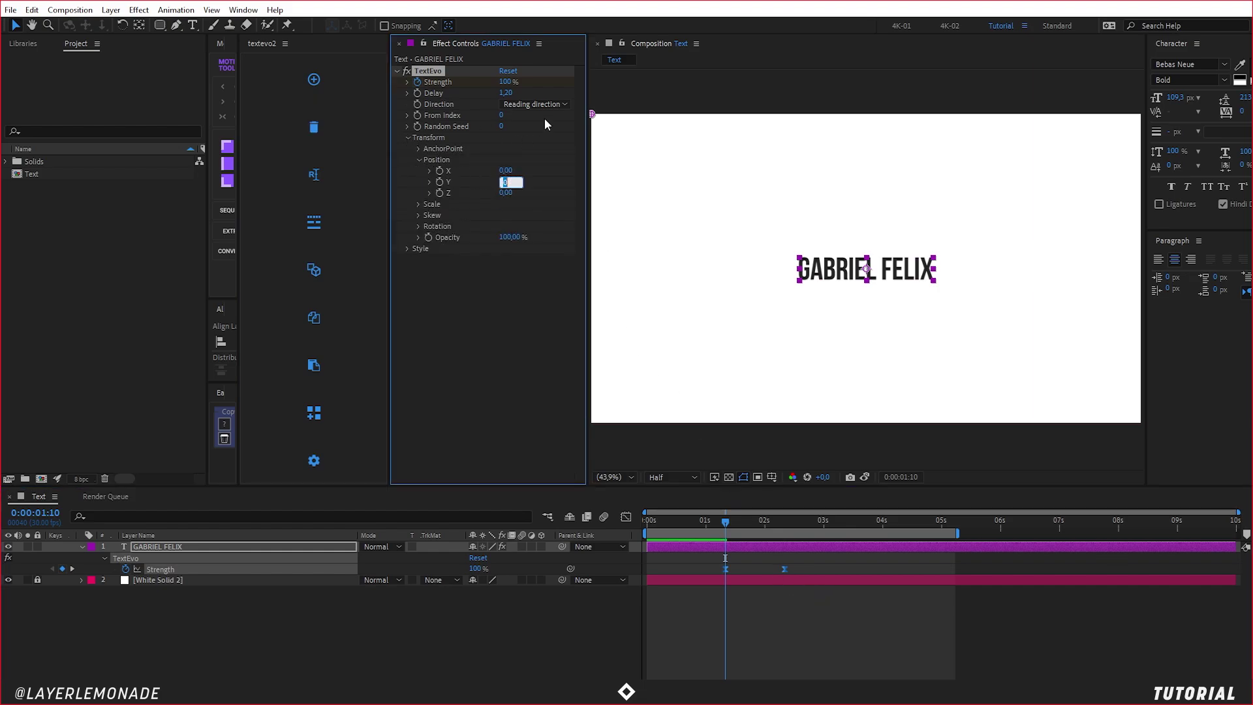
type("20")
key("Return")
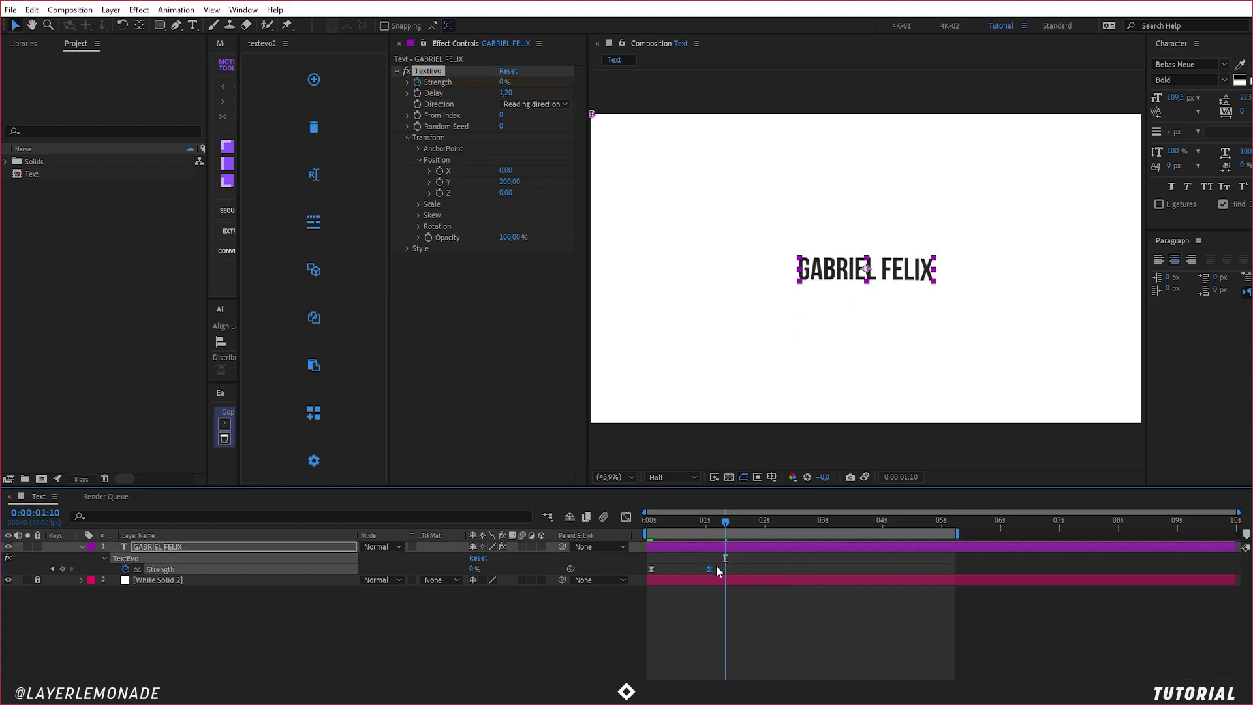
key("0")
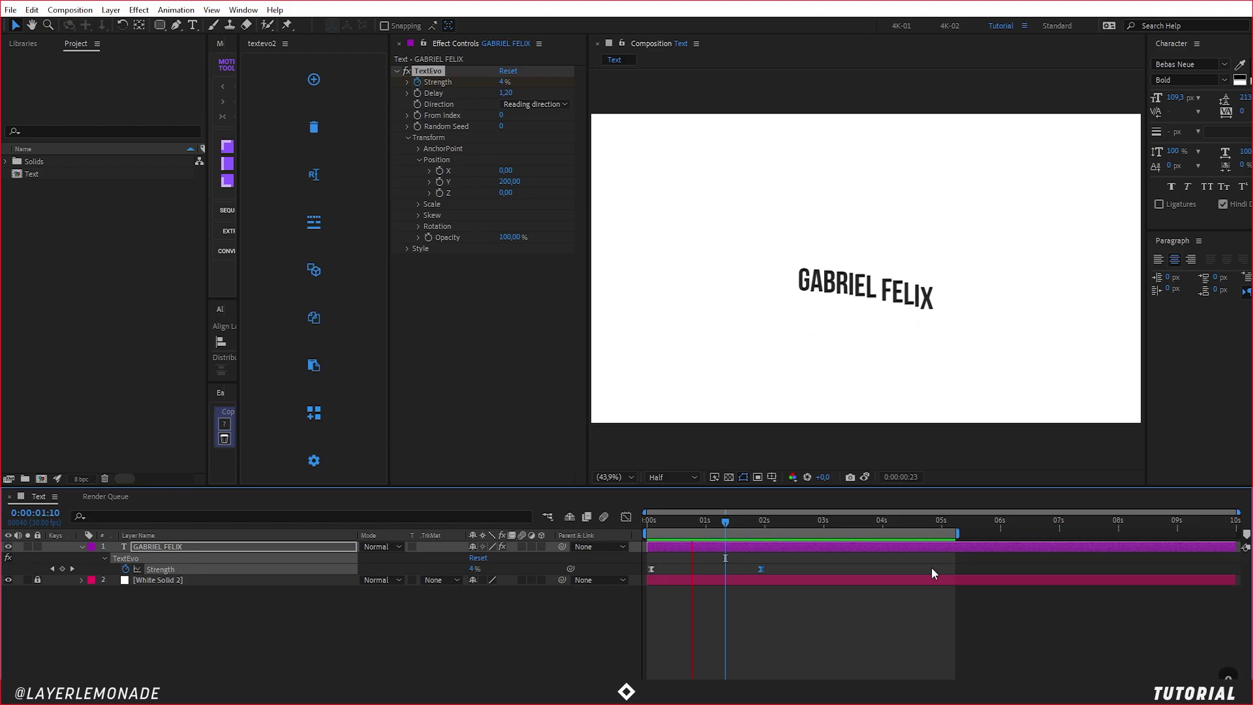
key("ctrl+z")
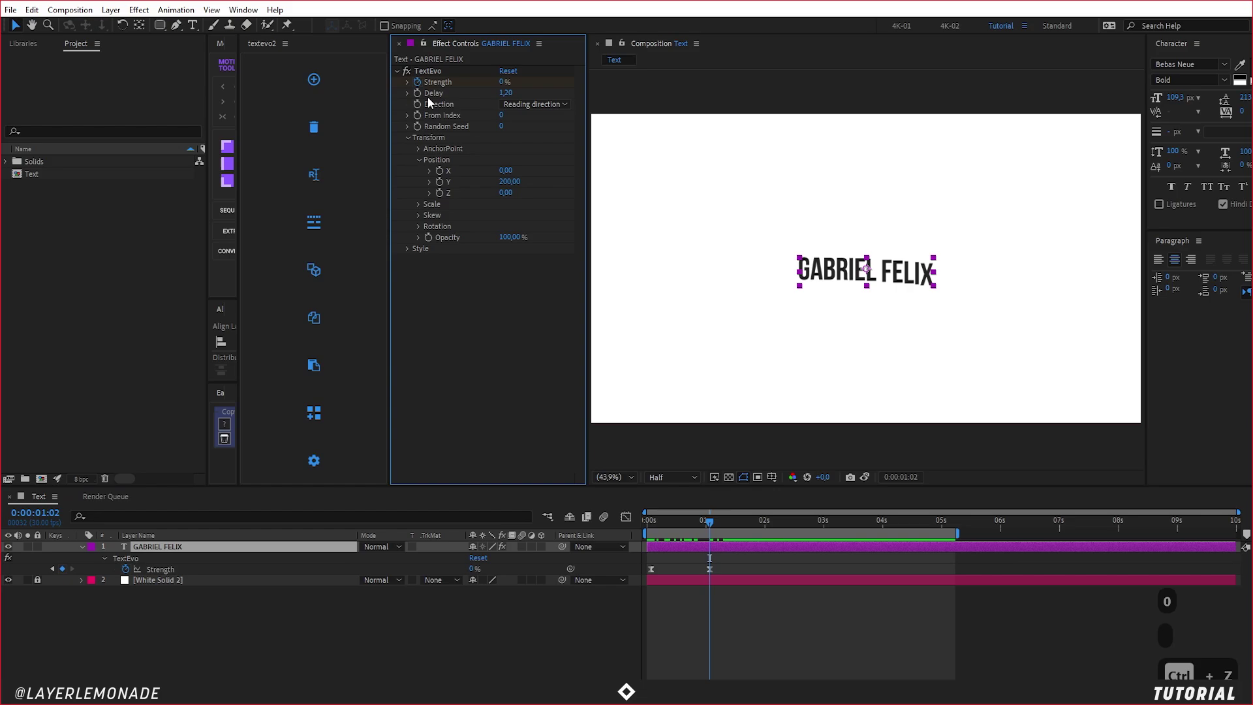
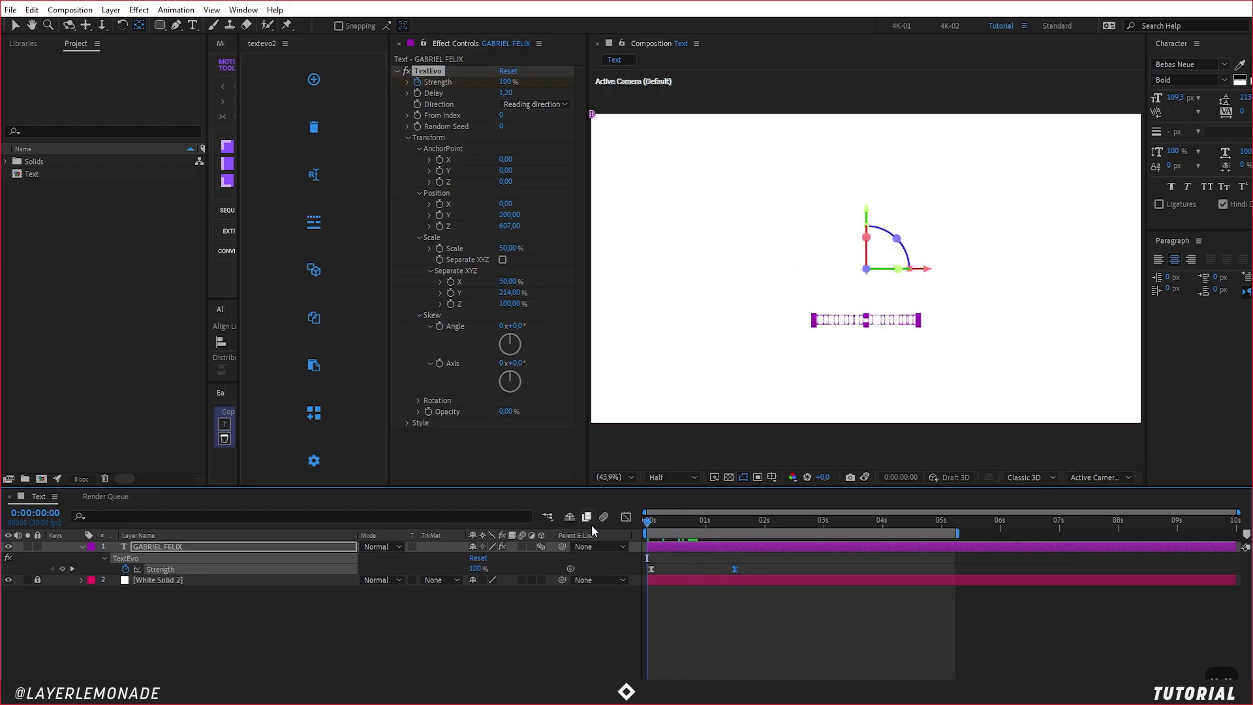
Step: Give TextEvo Skew an Angle of 15° and Axis of -10°, previewing the result
key("u")
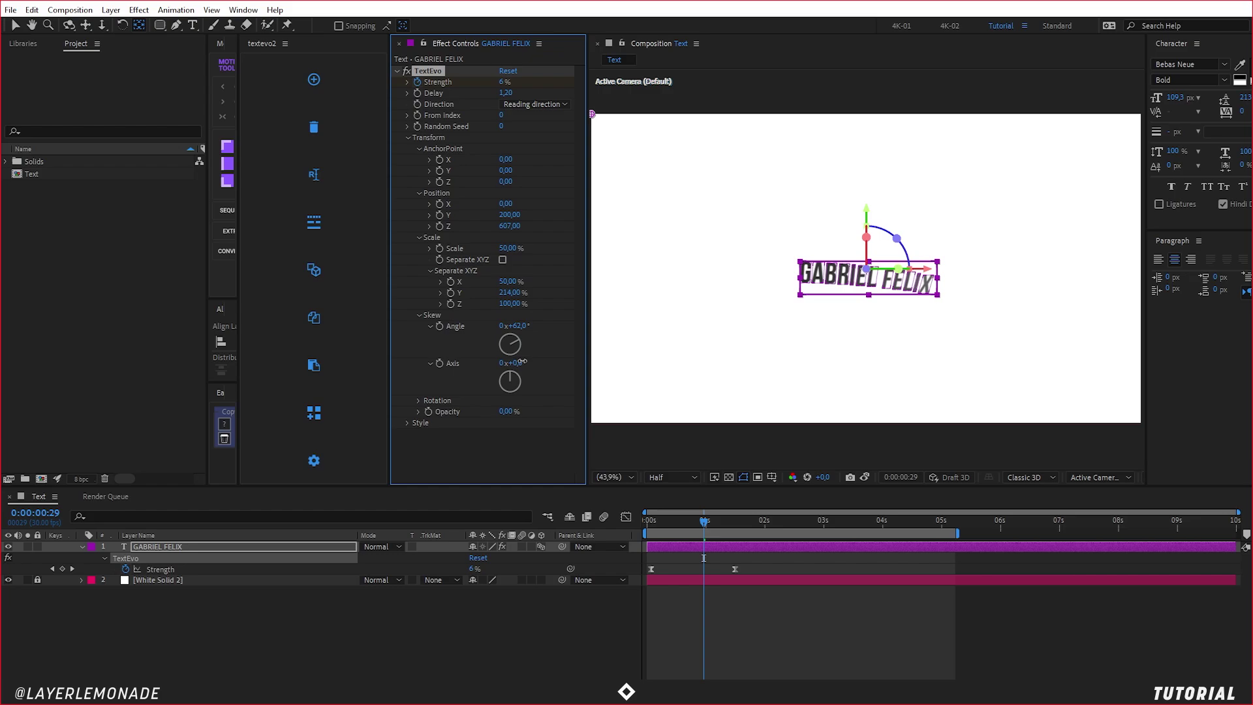
key("Up")
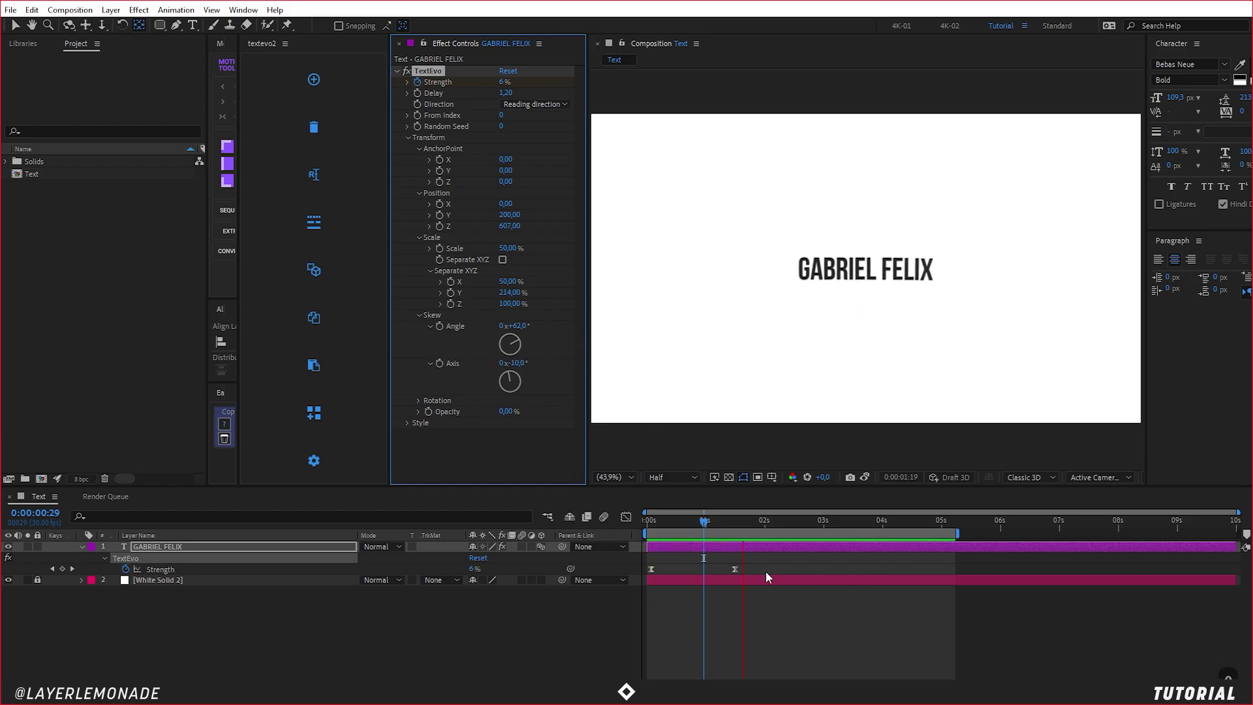
key("0")
type("15")
key("Return")
key("0")
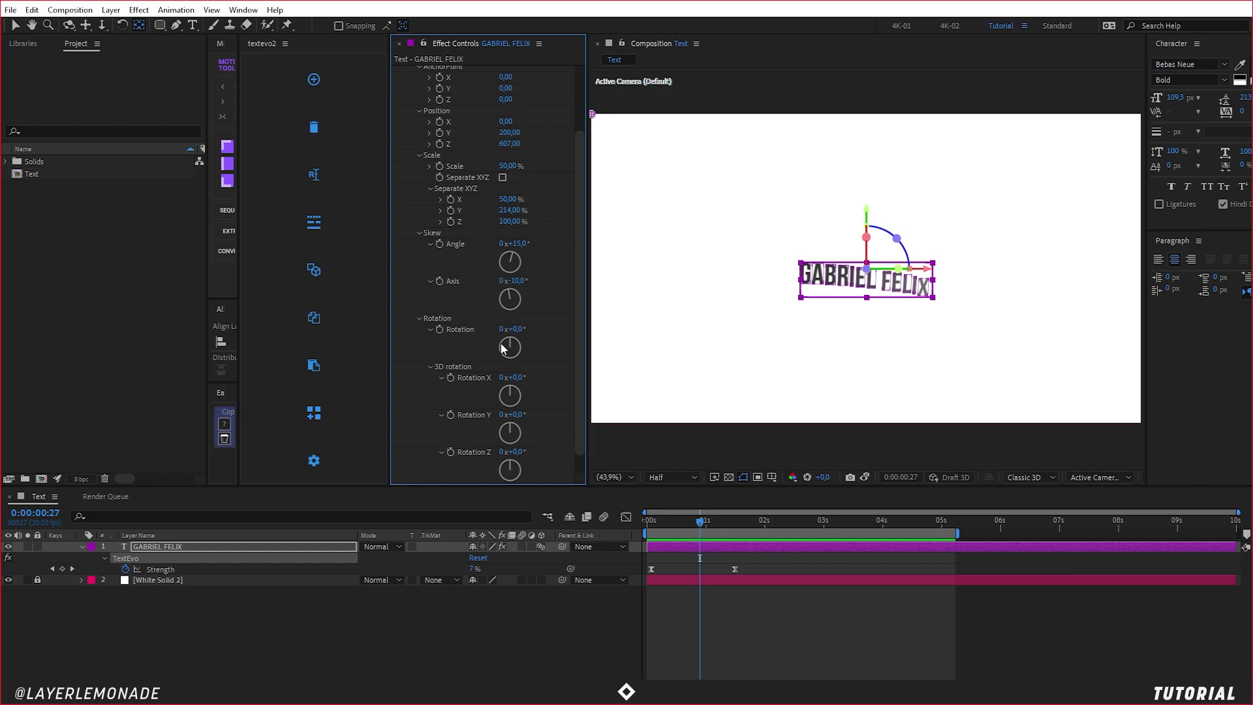
Step: Set TextEvo 3D Rotation X to -100° and Y to -47°, previewing the tumble
key("ctrl+z")
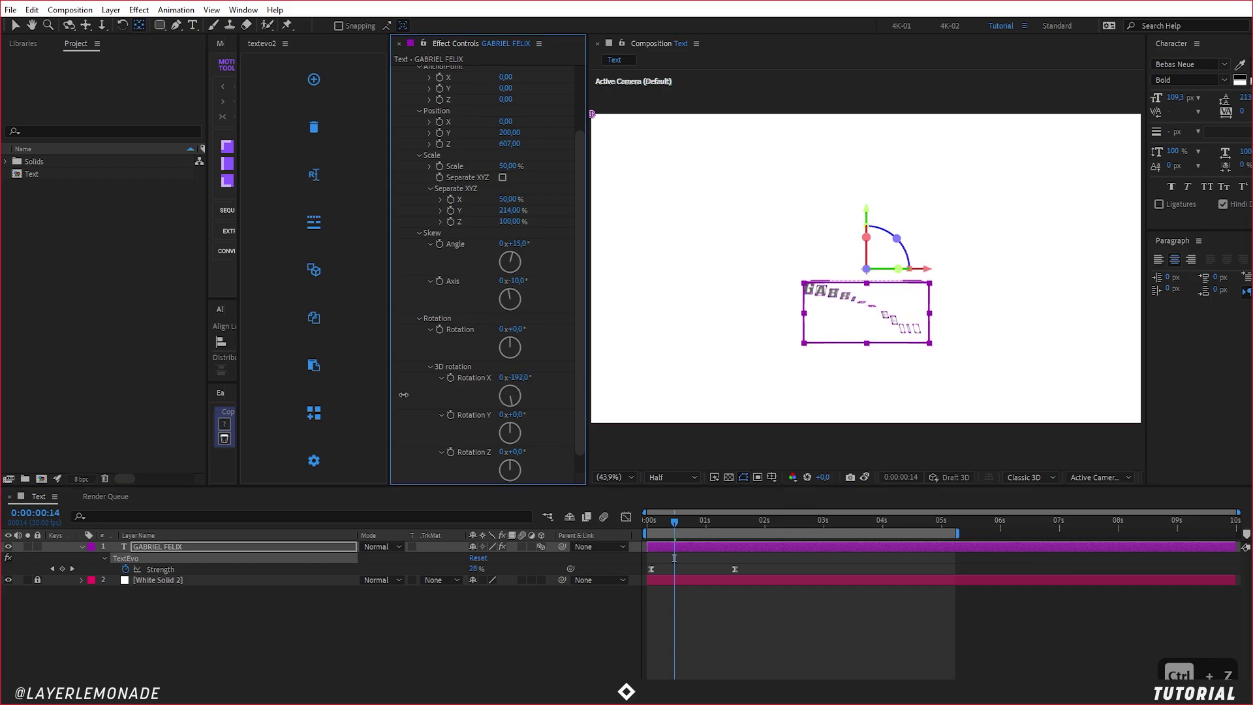
key("0")
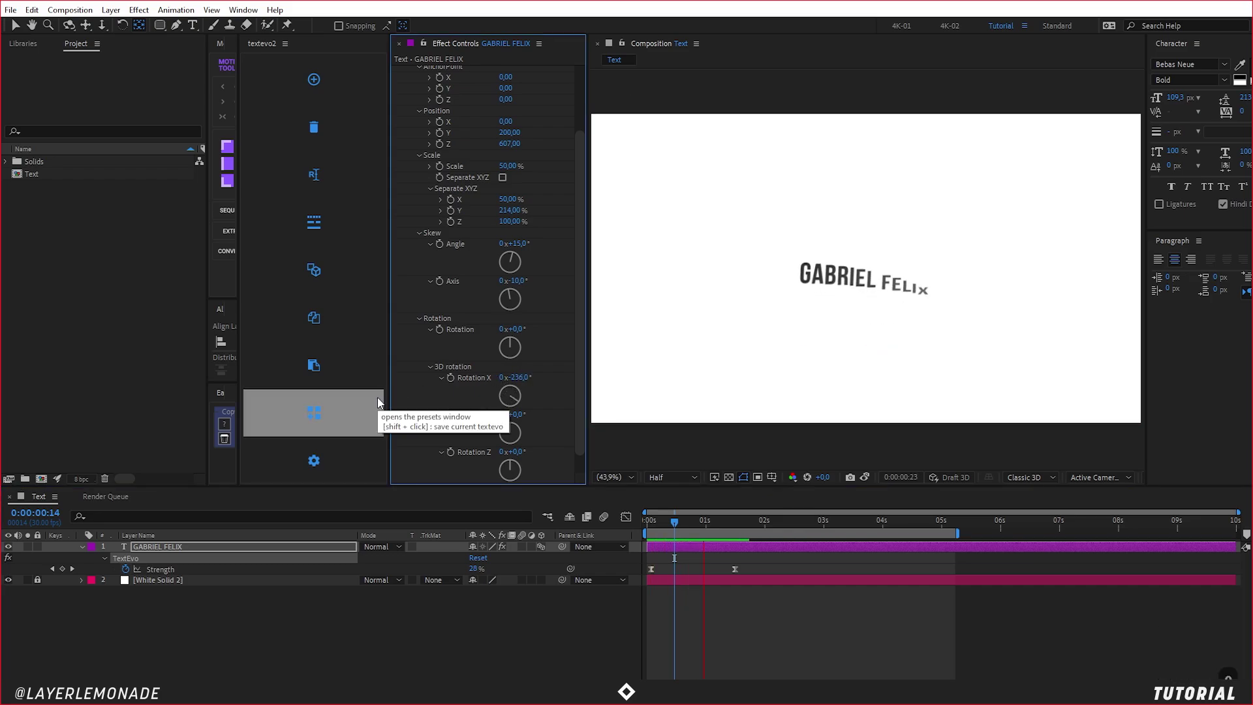
key("0")
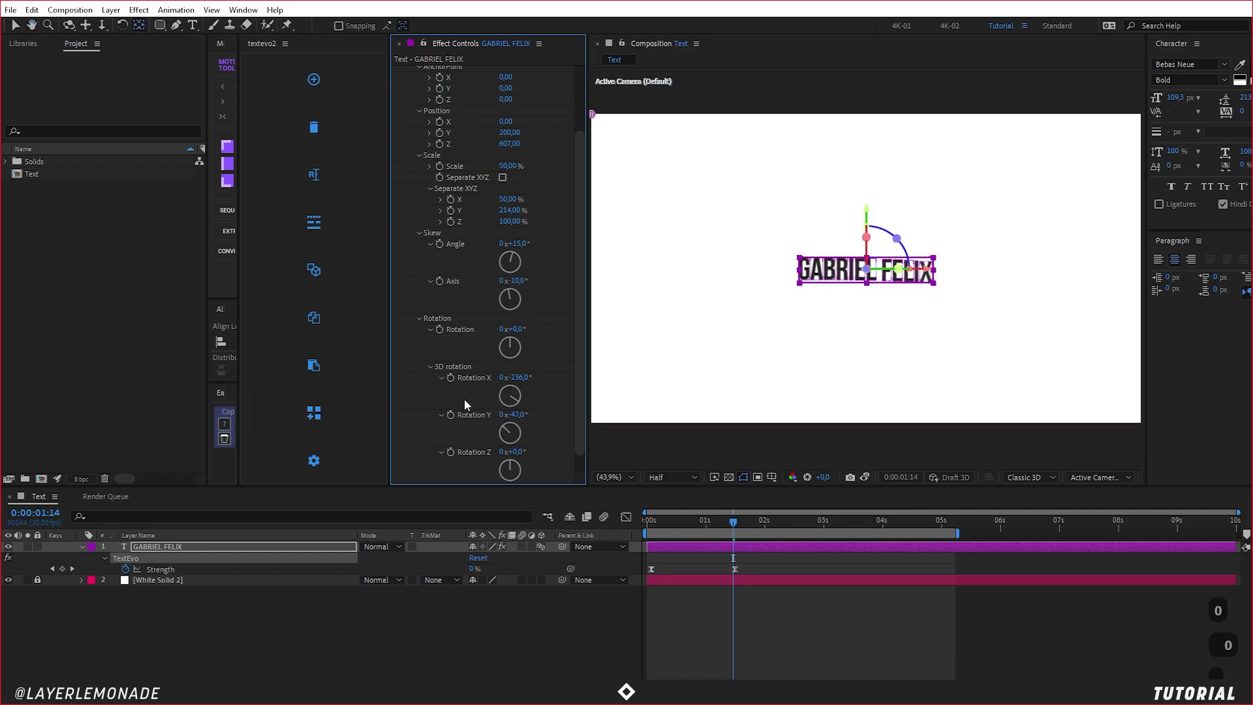
key("Return")
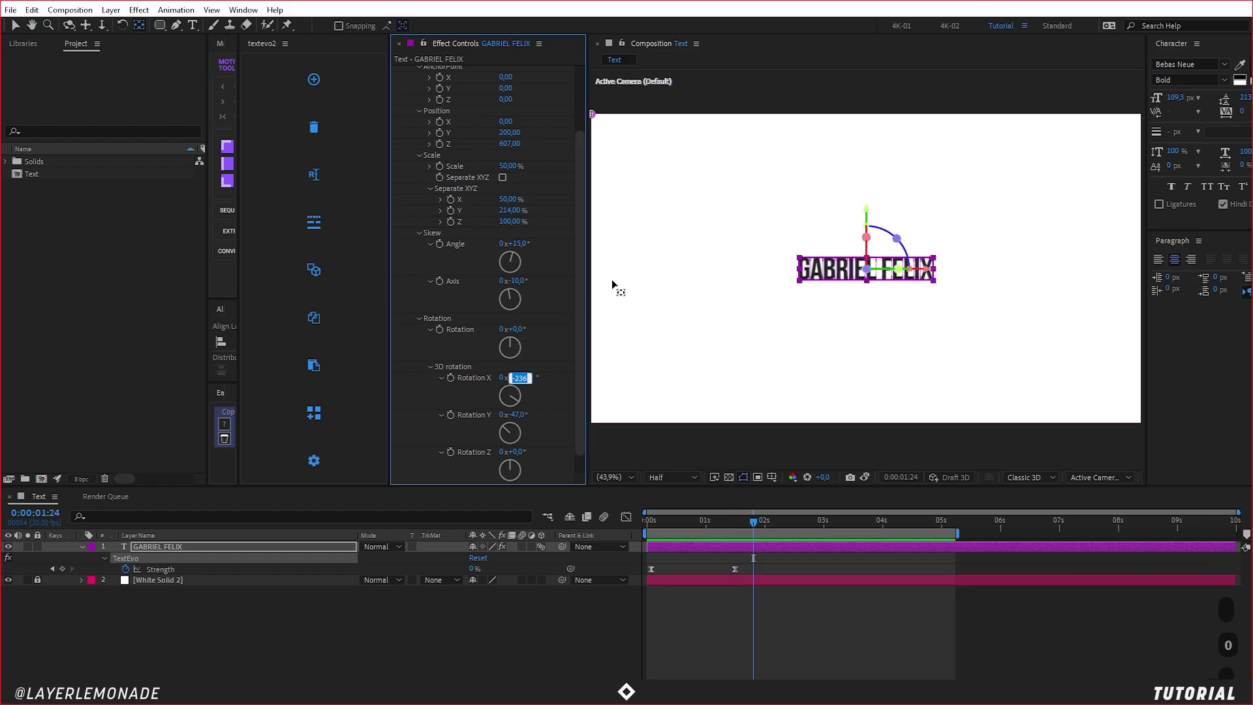
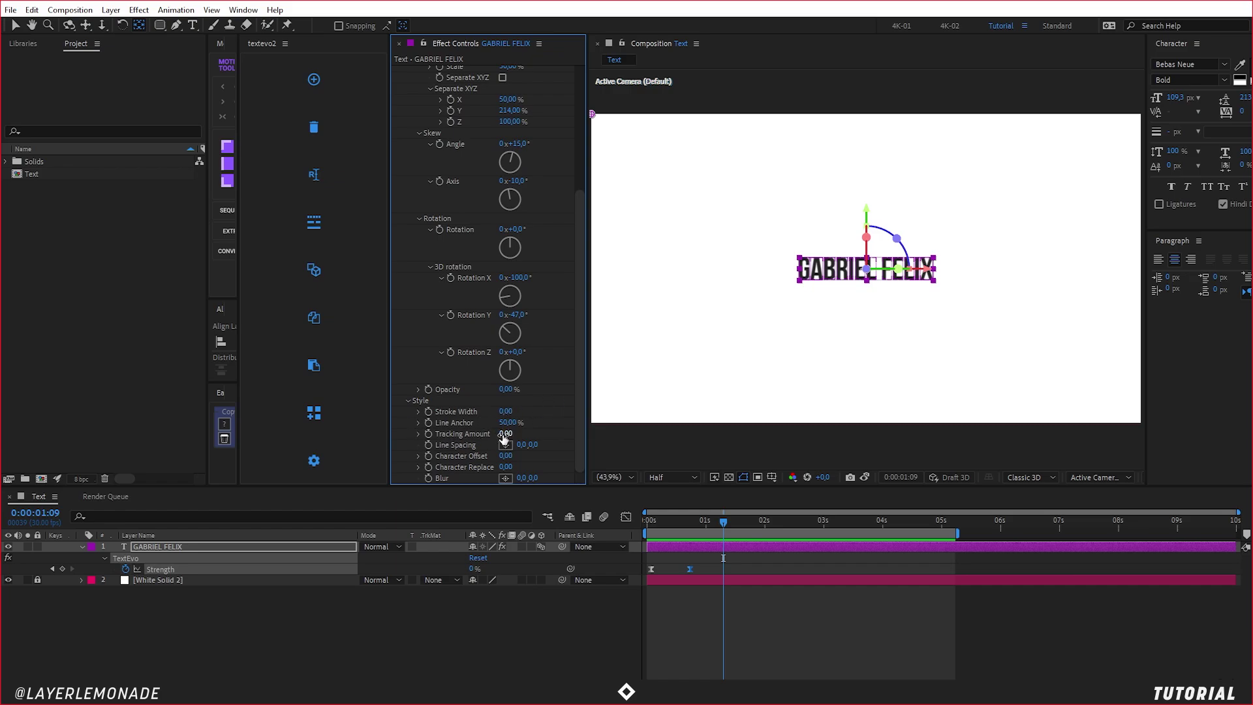
Step: Set the TextEvo Style Tracking Amount to -10 and preview the animation
type("10")
key("Return")
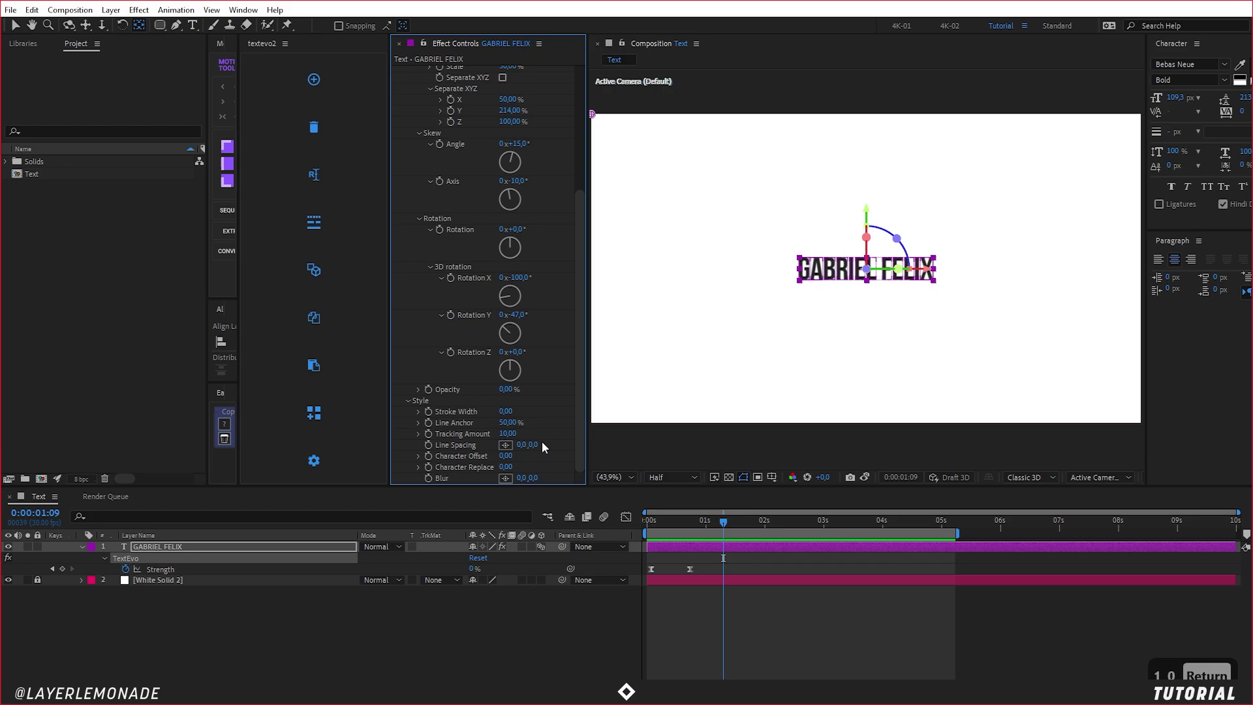
key("0")
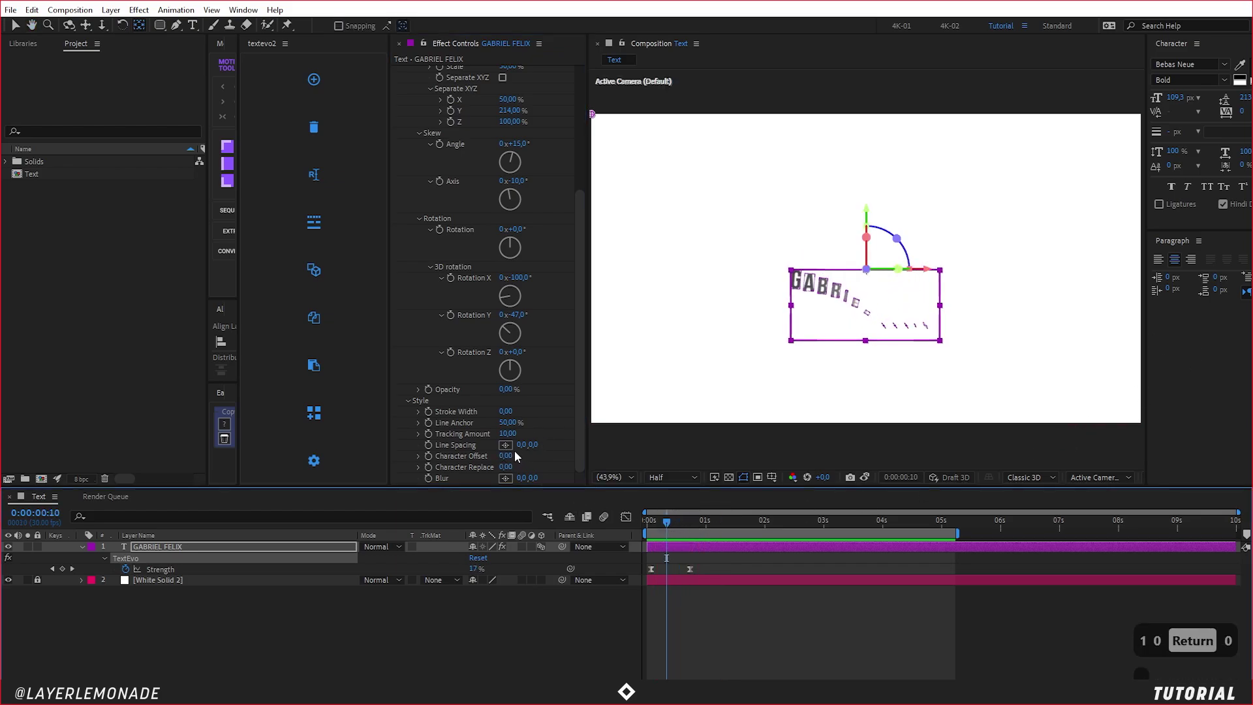
key("0")
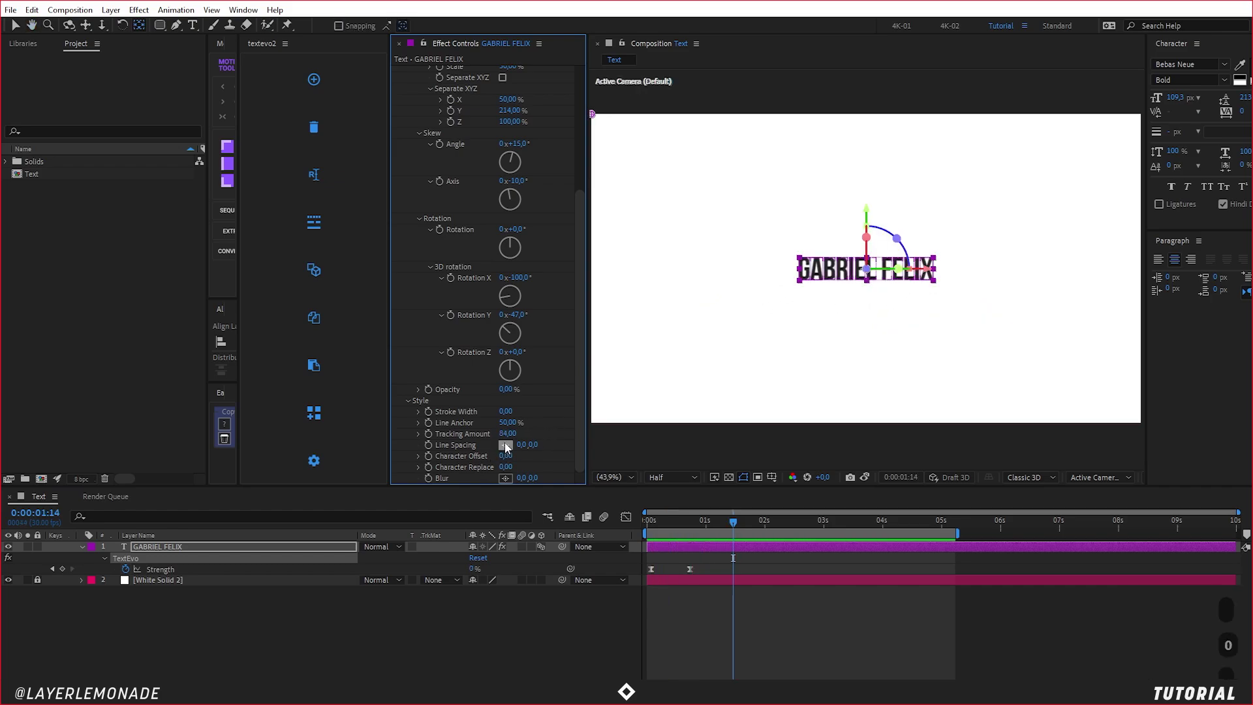
key("Return")
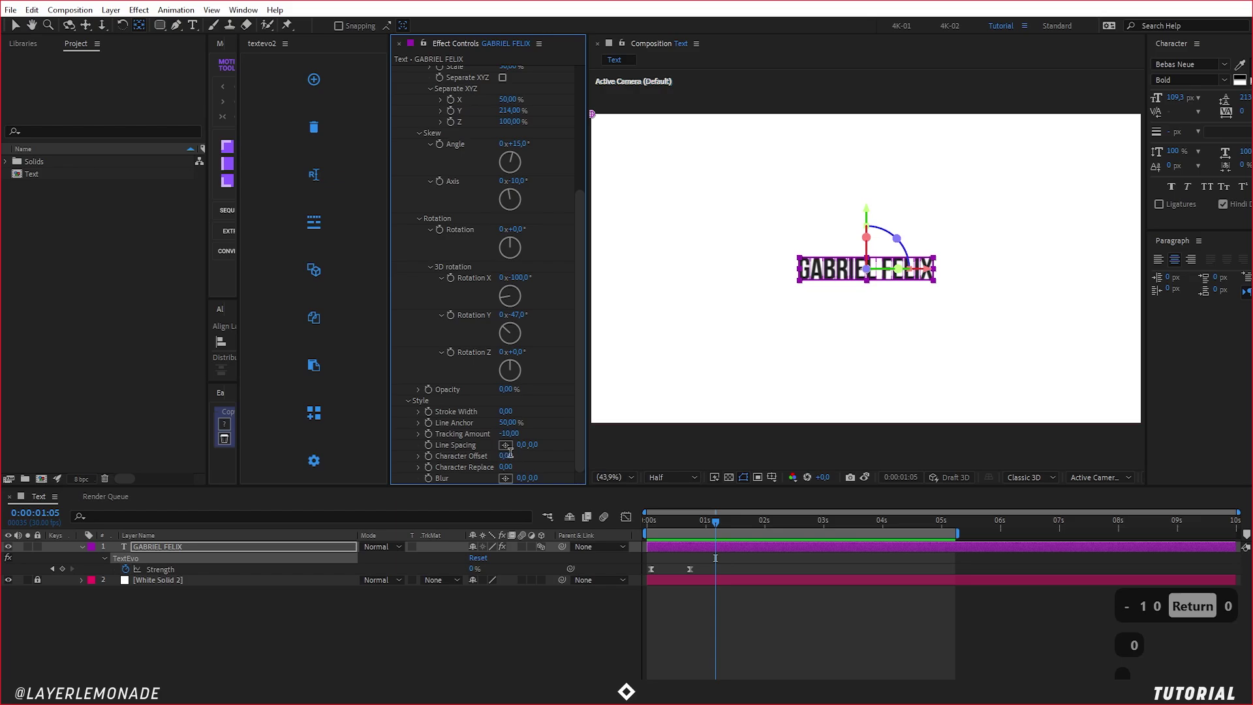
key("1")
key("ctrl+a")
key("5")
key("Return")
key("0")
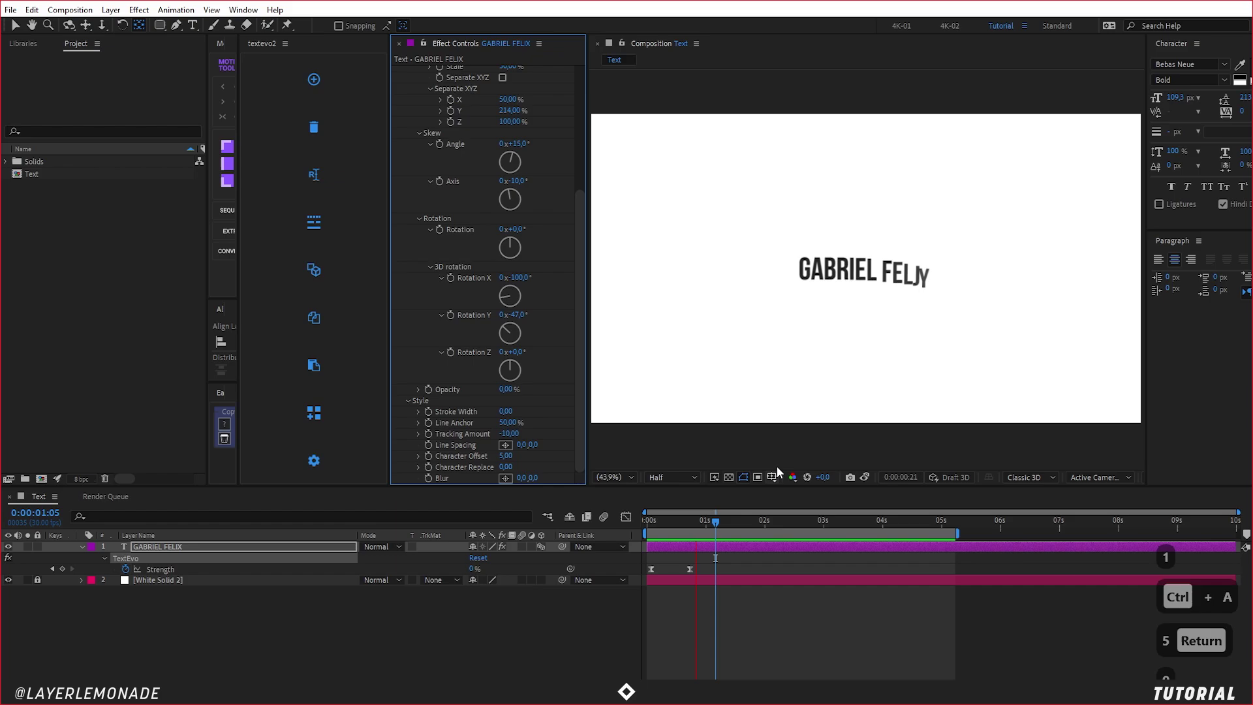
Step: Settle 3D Rotation X at -100° and set Character Offset to 1
type("00")
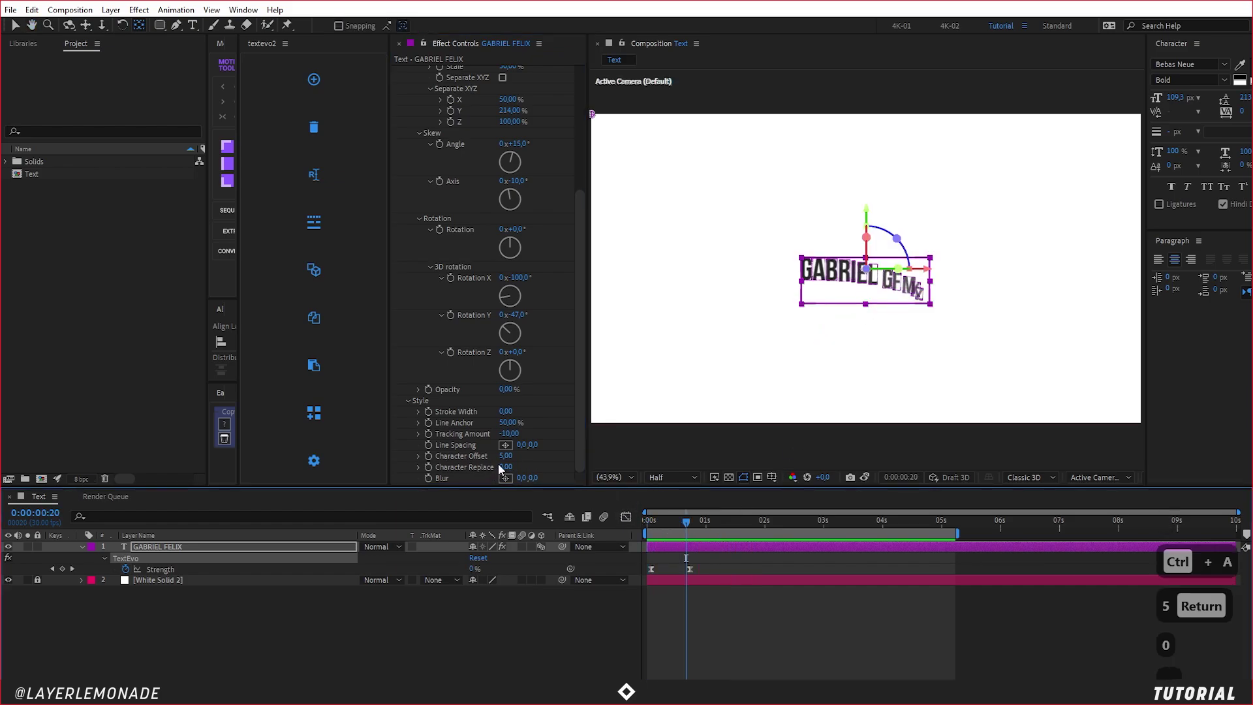
key("Return")
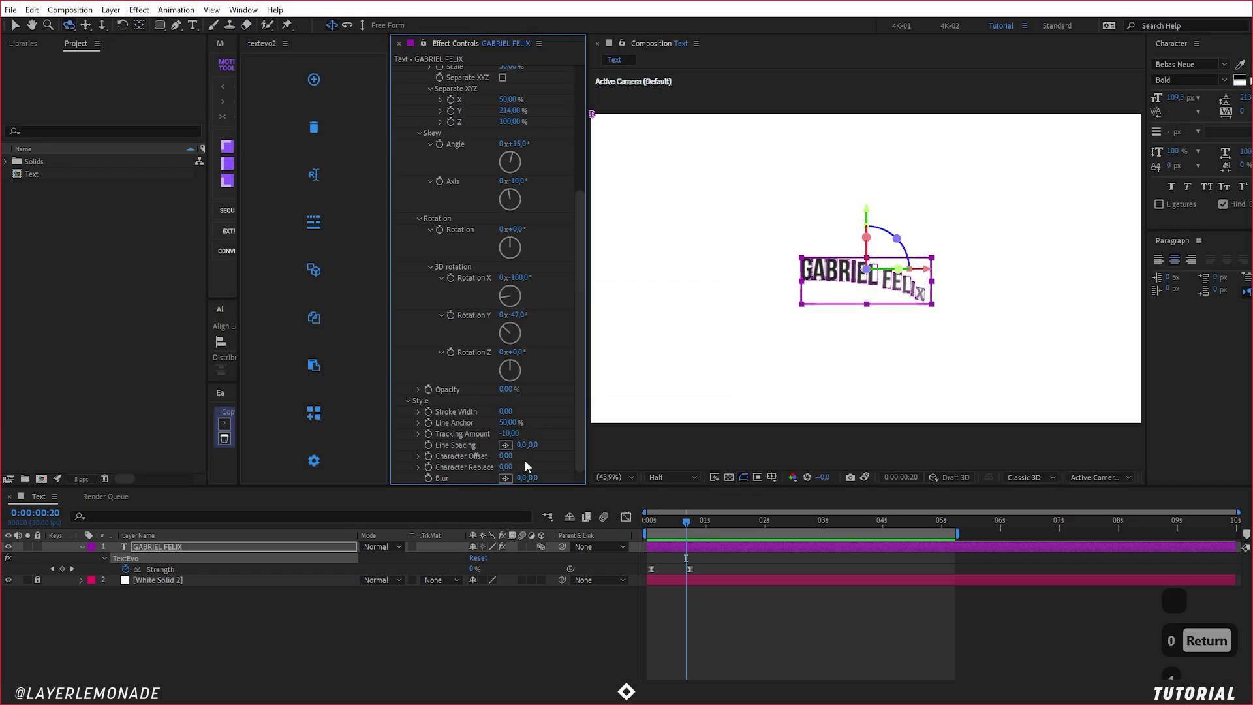
key("Return")
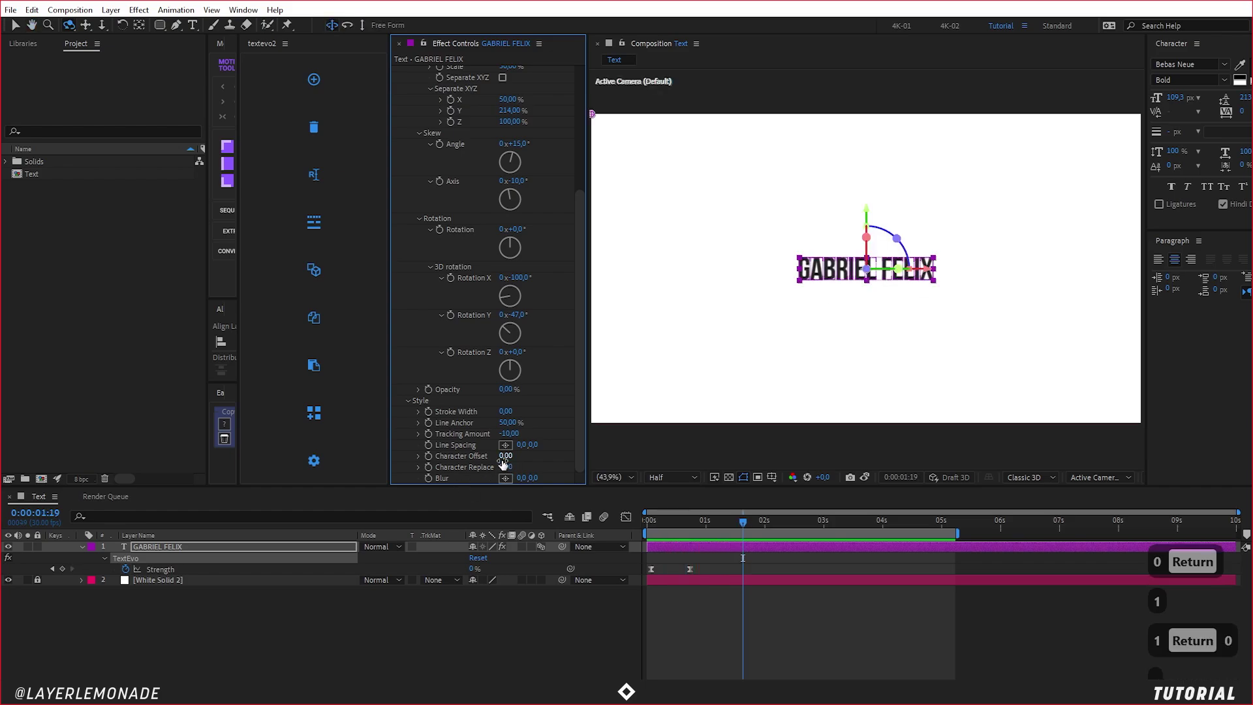
type("1")
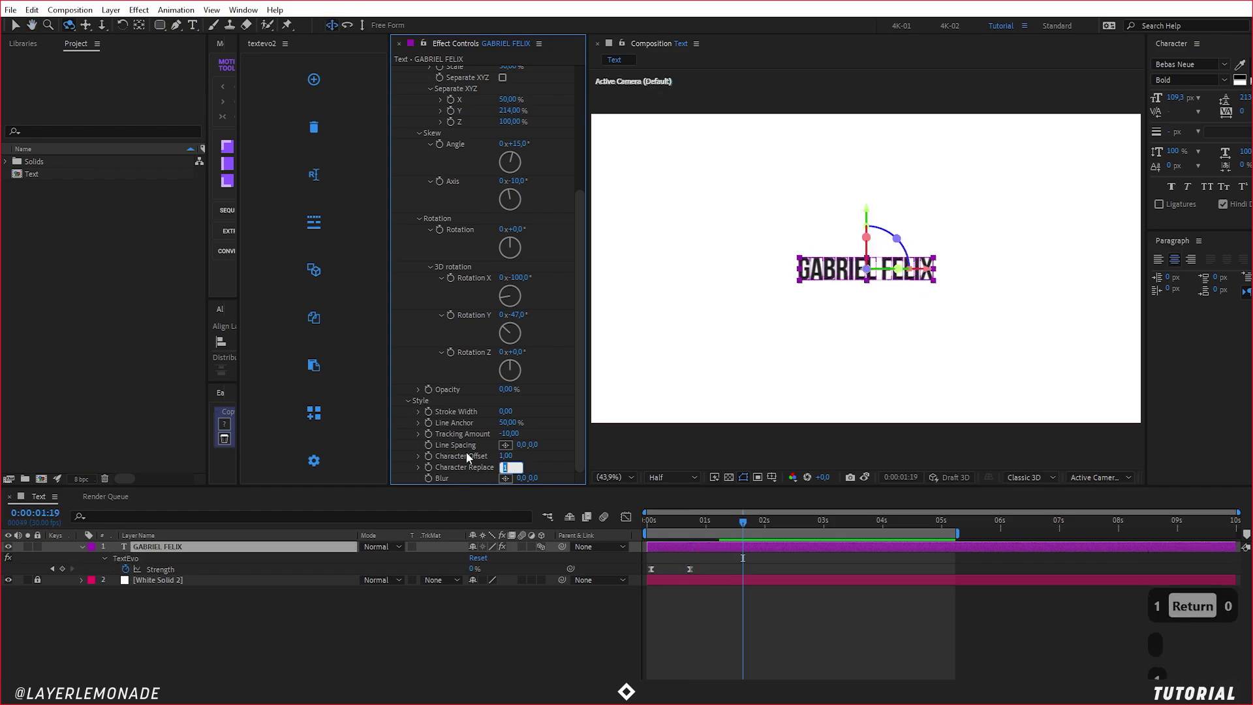
key("0")
key("Return")
key("0")
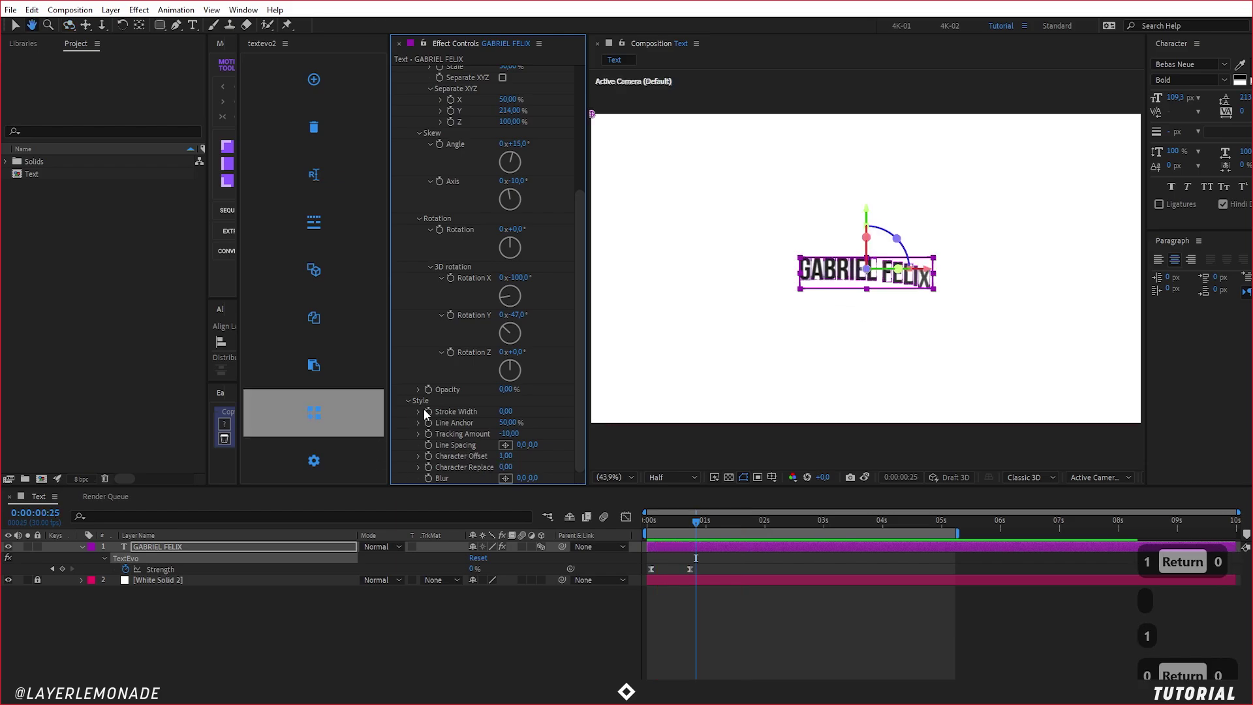
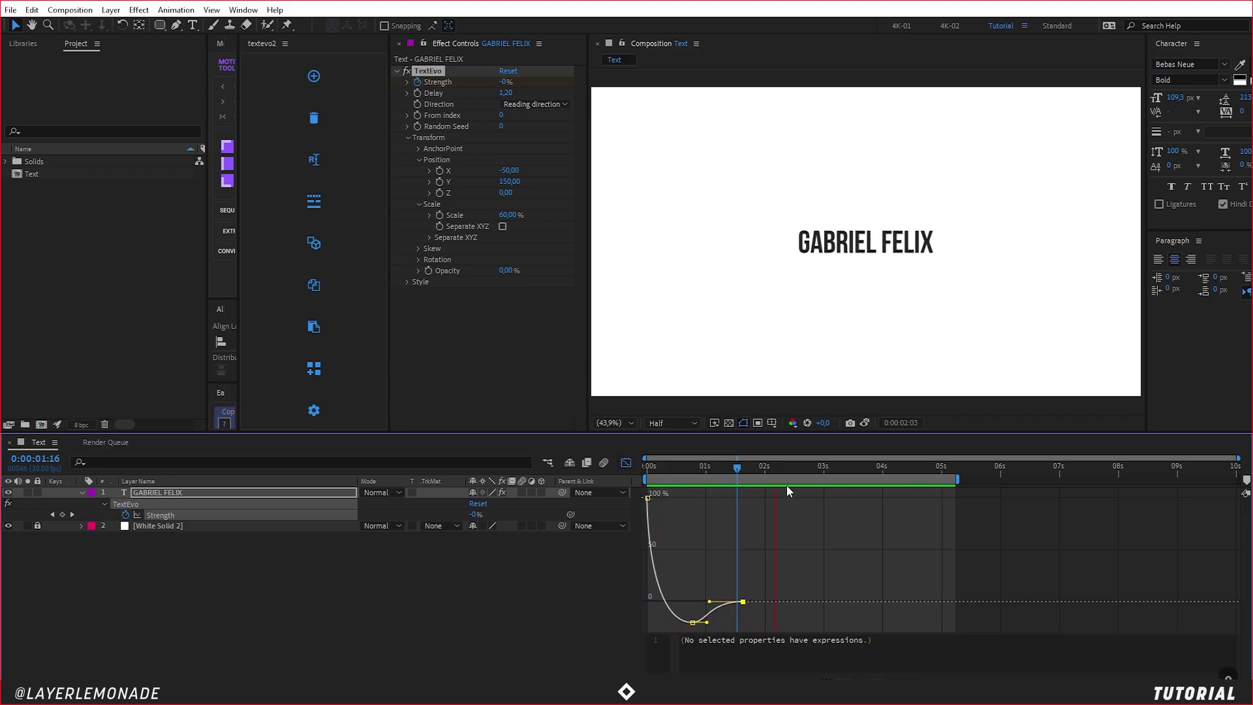
Step: Preview the name animation, try Strength at -30% and settle back on the -20% keyframe
key("0")
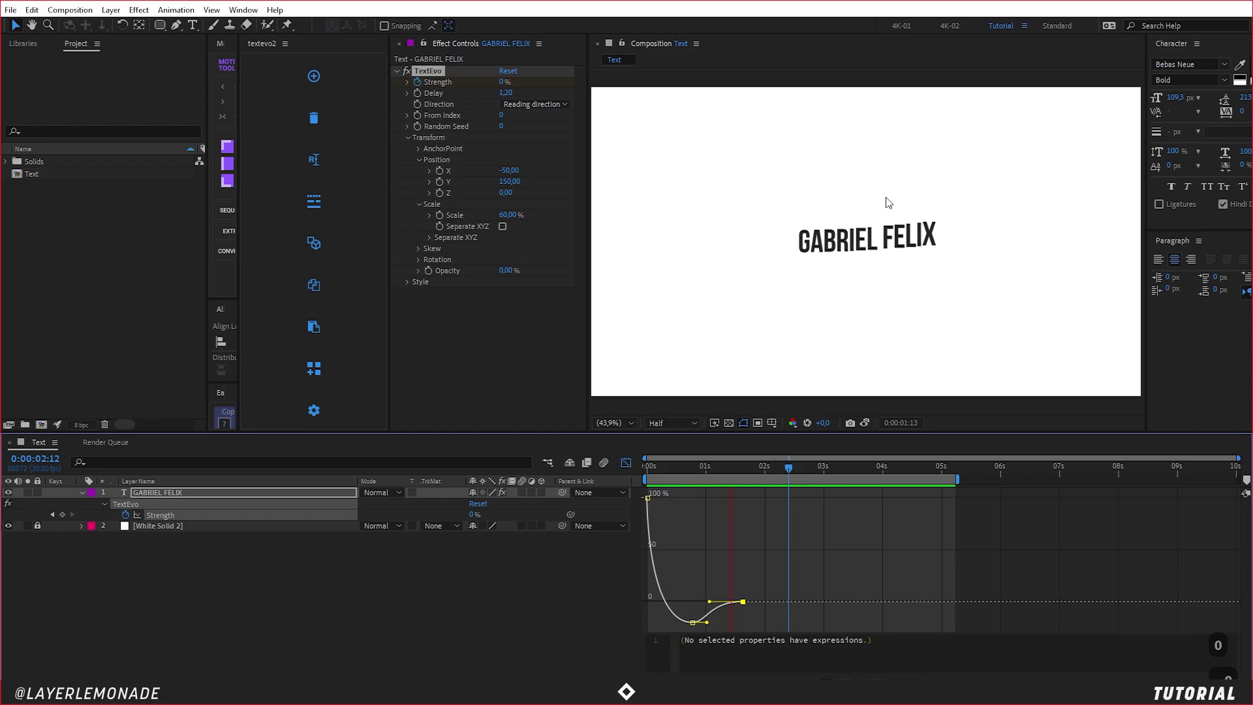
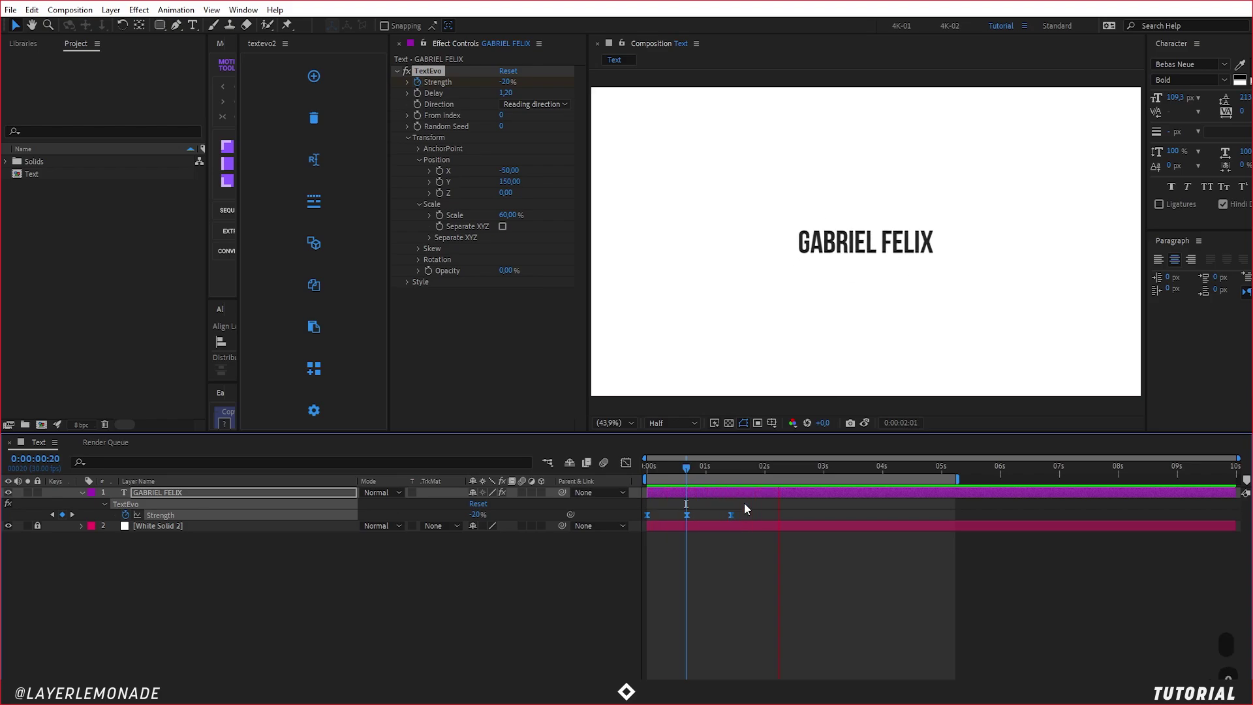
type("0")
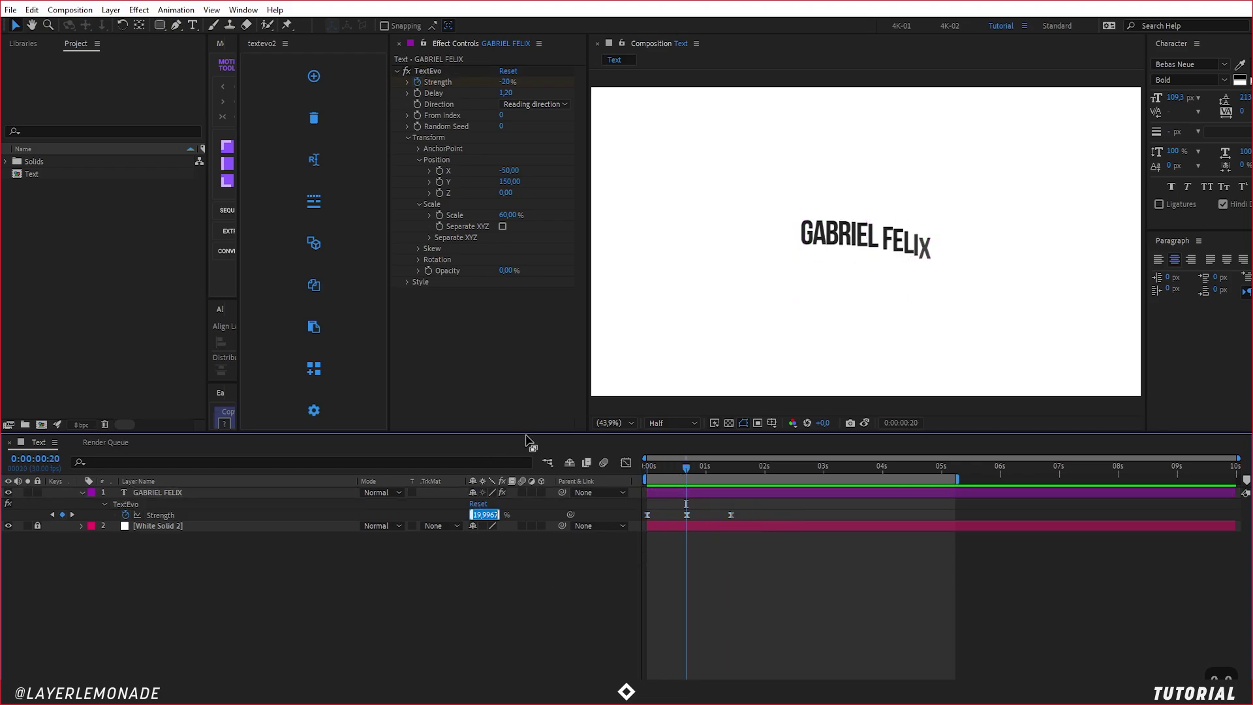
type("30")
key("ctrl+a")
key("BackSpace")
type("0")
key("Return")
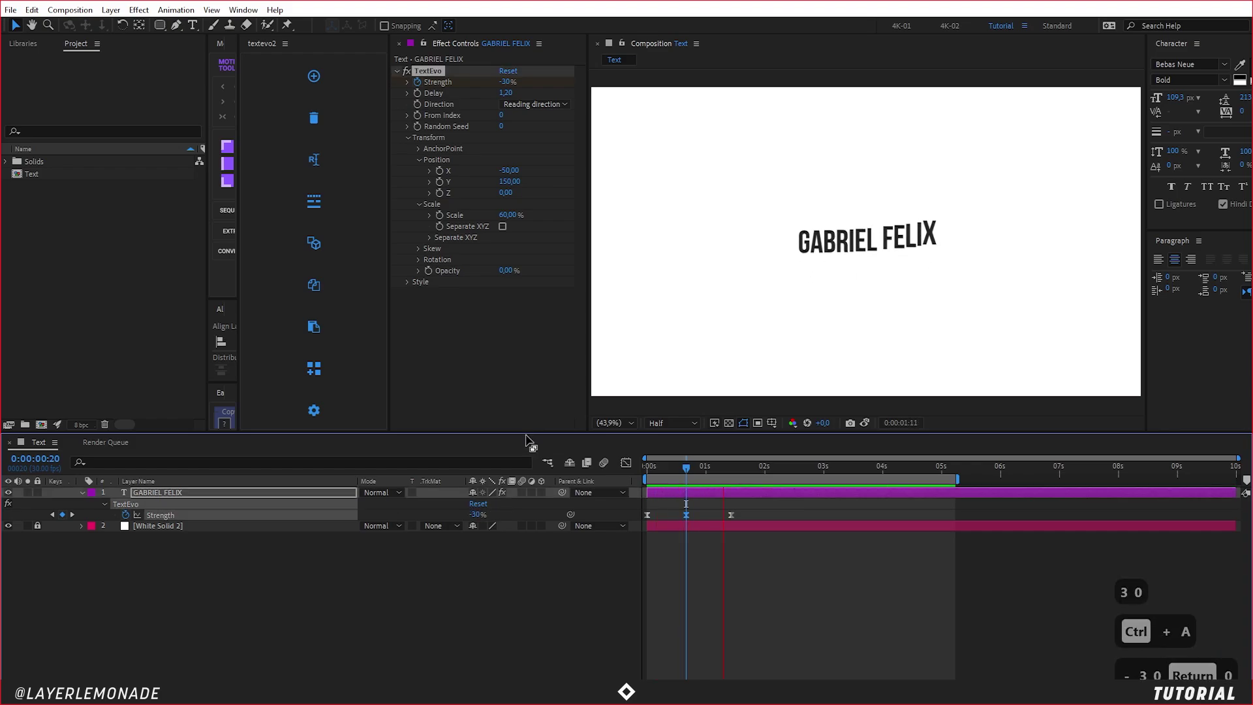
key("ctrl+z")
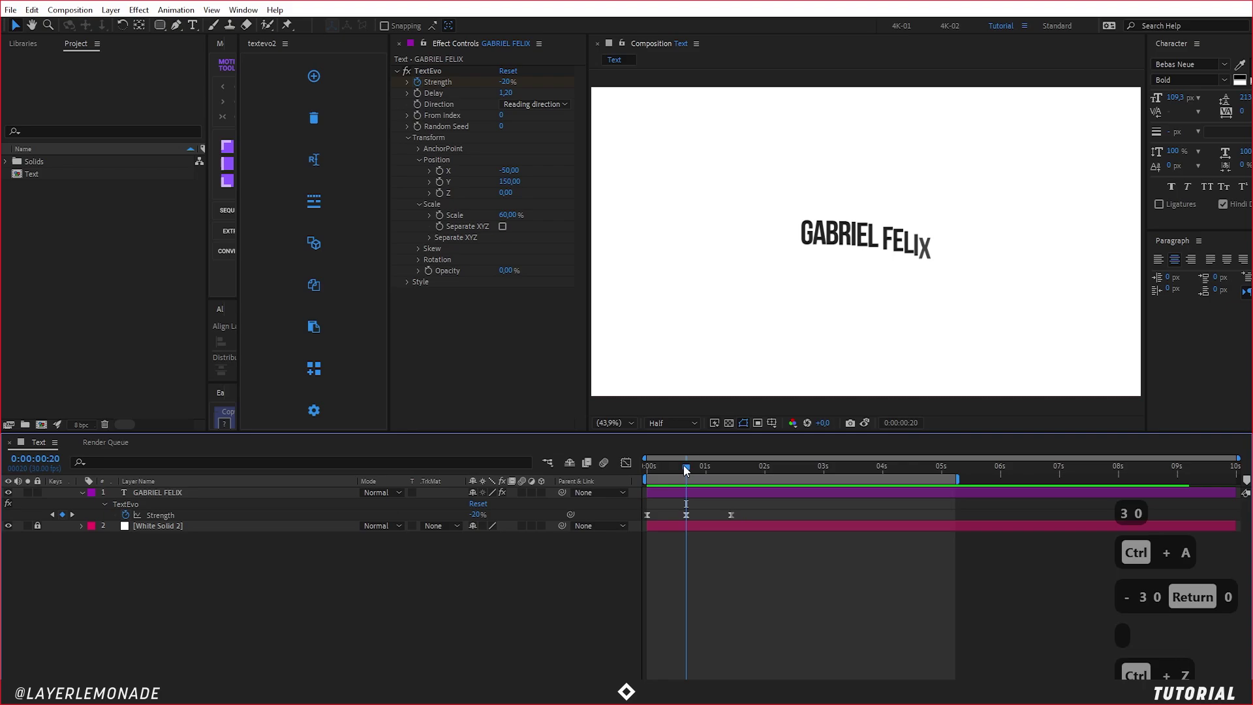
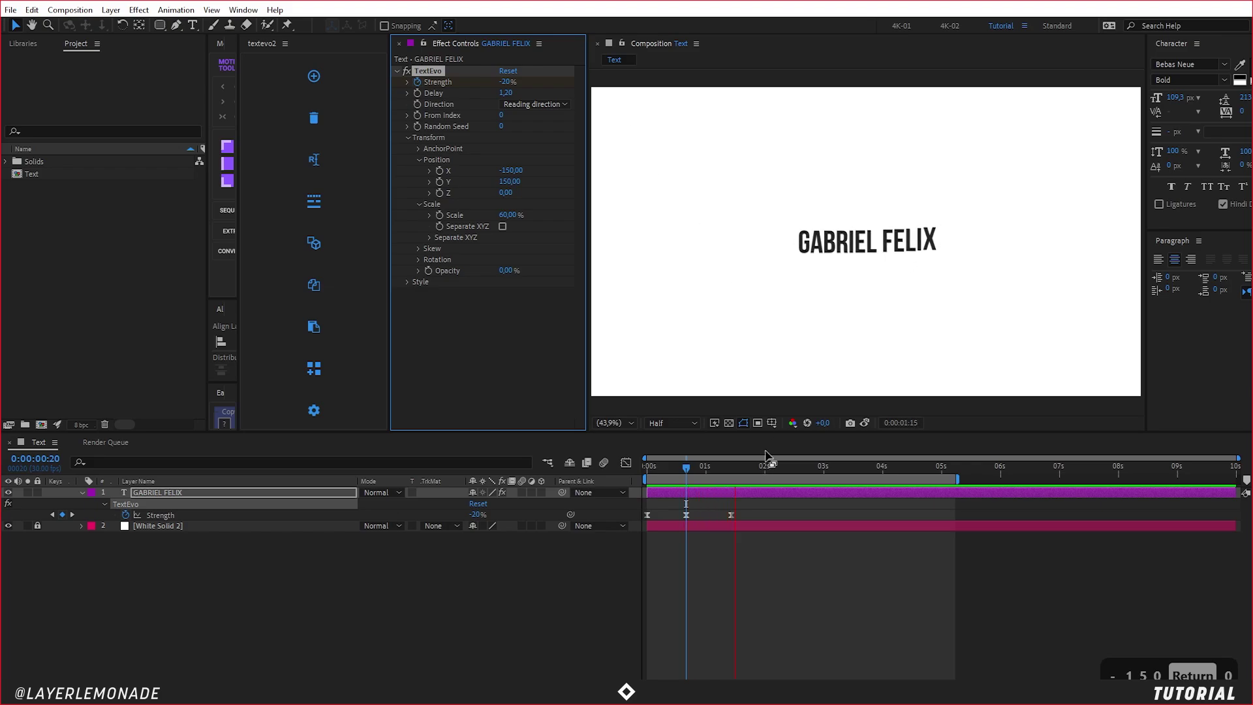
Step: Set TextEvo Position to X -100, Y 200 and preview
type("100")
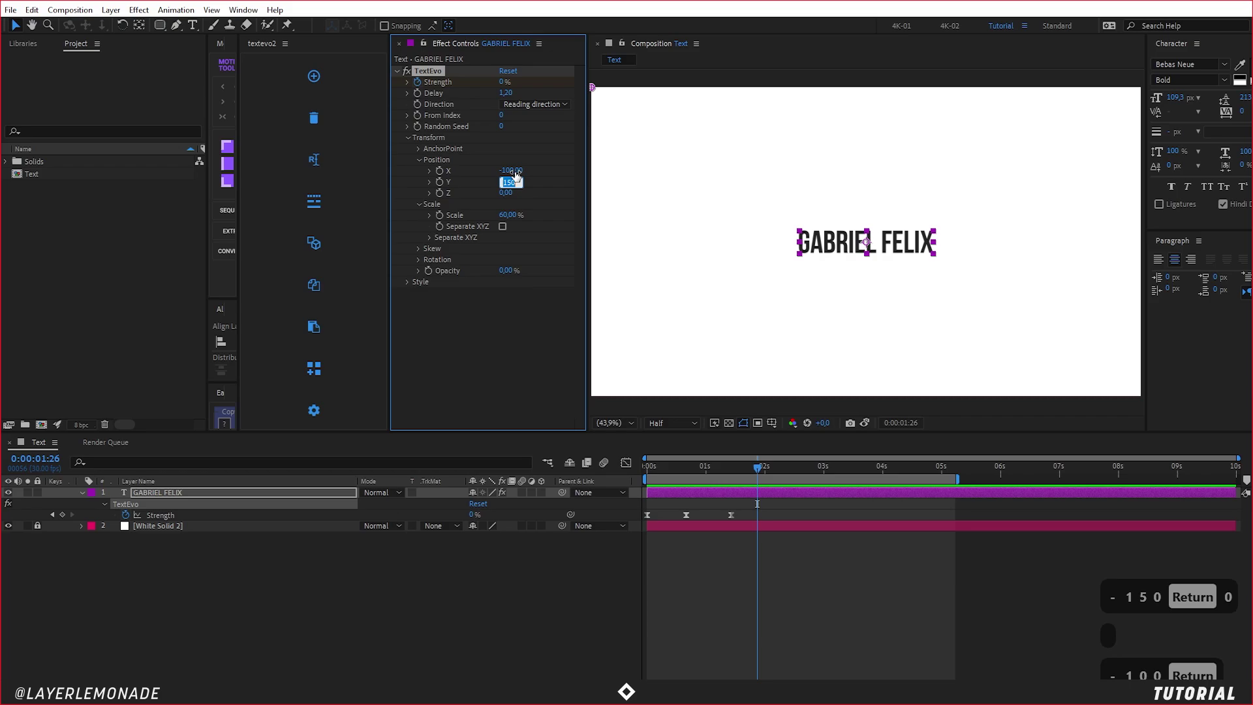
type("00")
key("Return")
type("0")
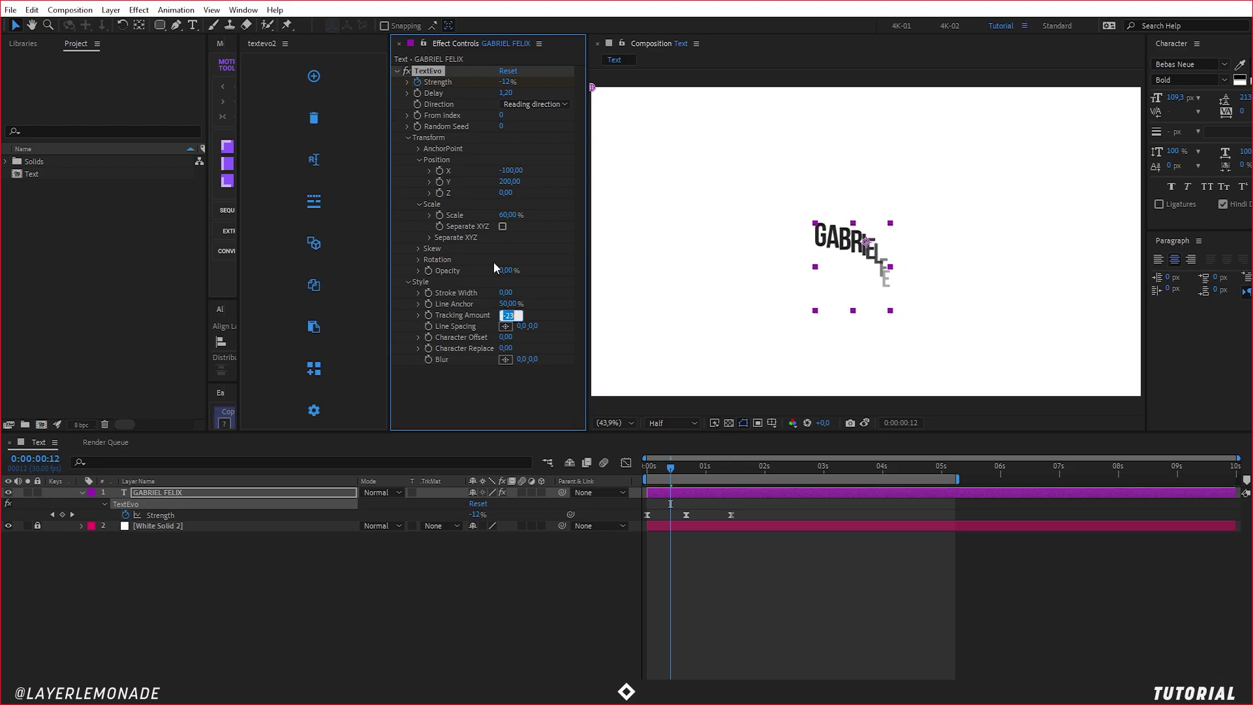
Step: Try Tracking Amount -15, then settle on 5, previewing between edits
type("-15")
key("Return")
type("0")
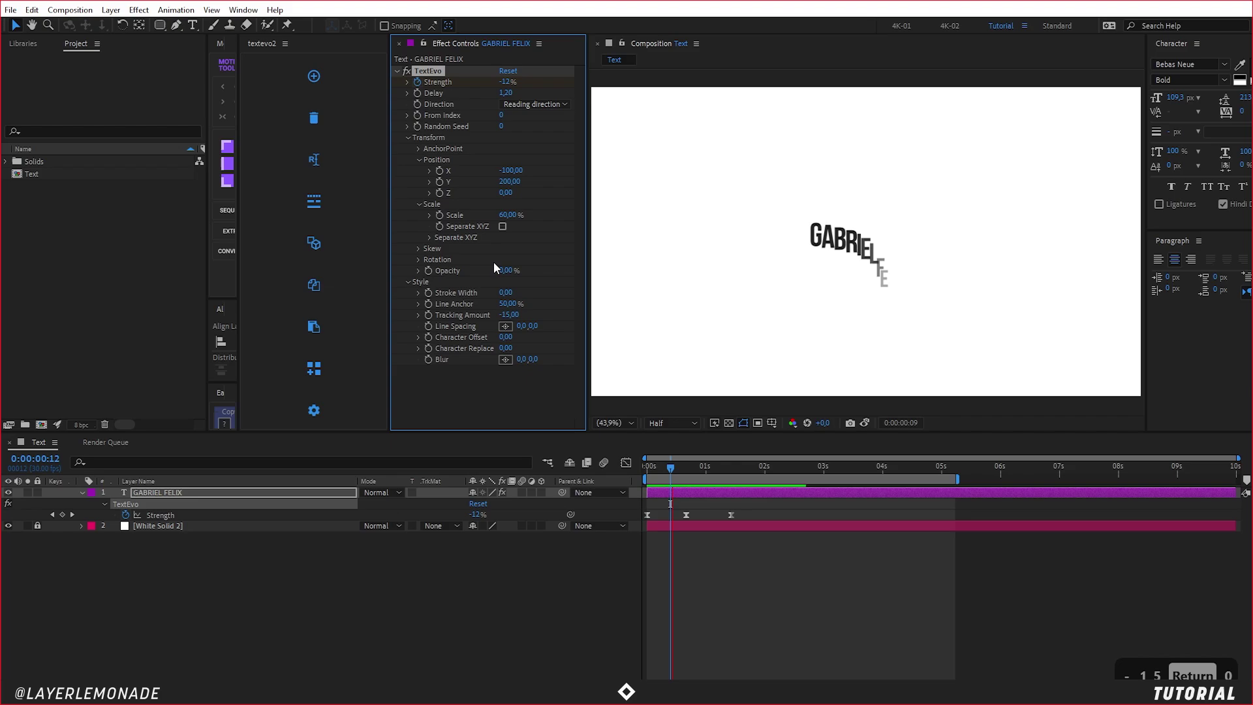
type("0")
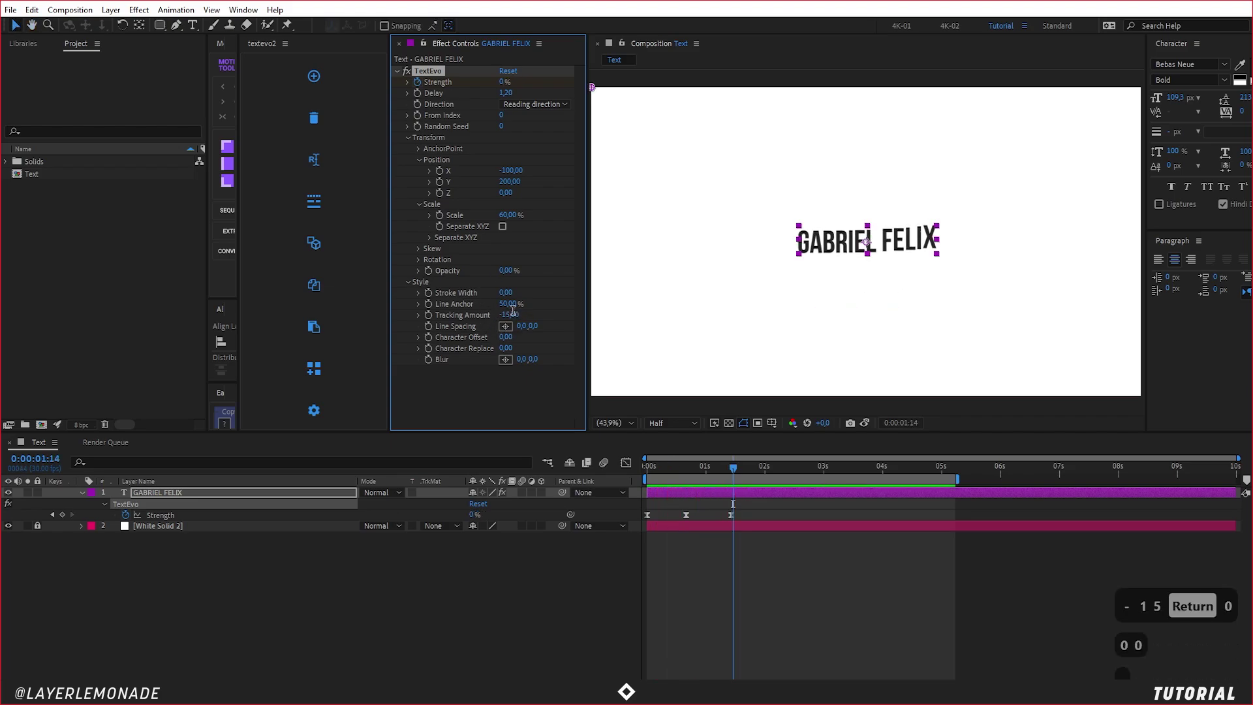
key("Return")
type("0")
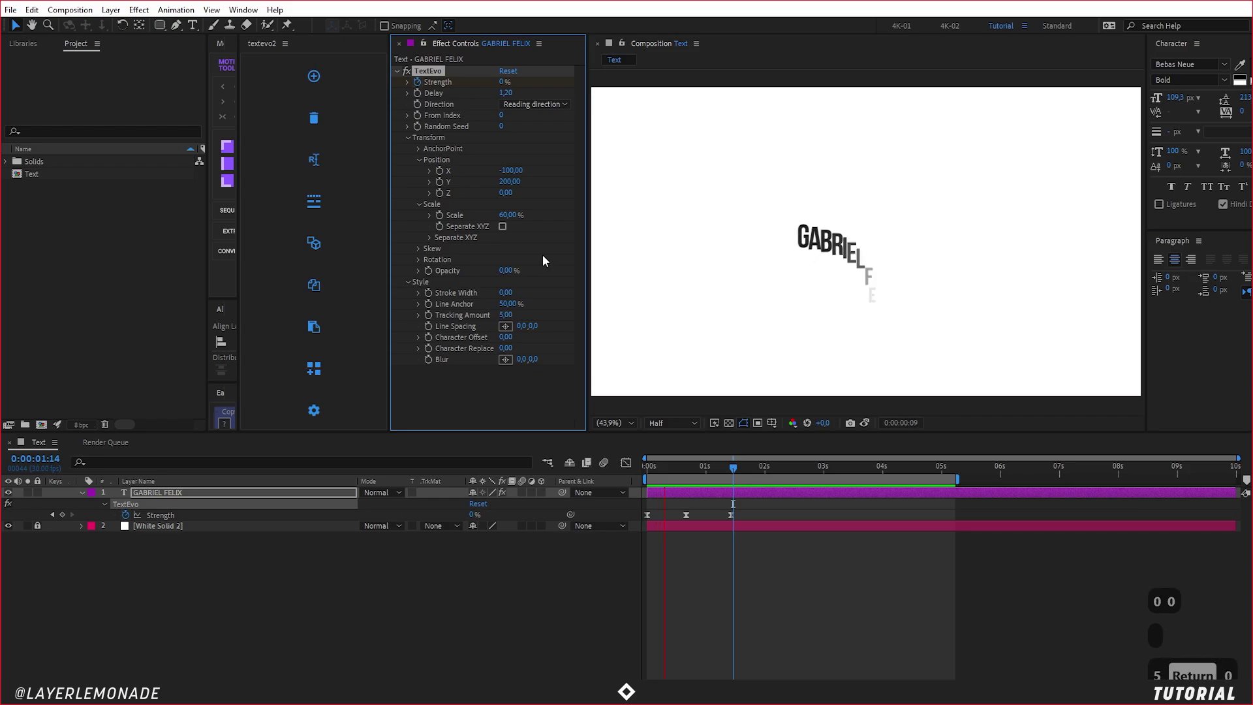
type("0")
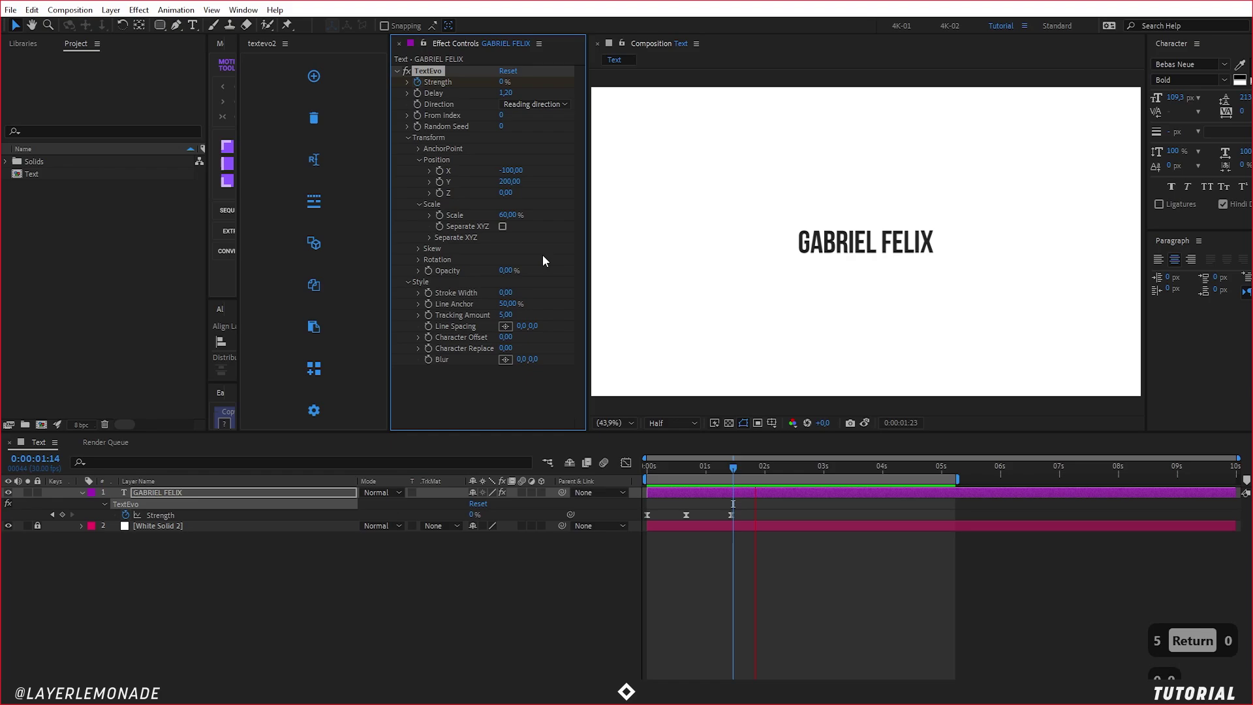
key("BackSpace")
type("0")
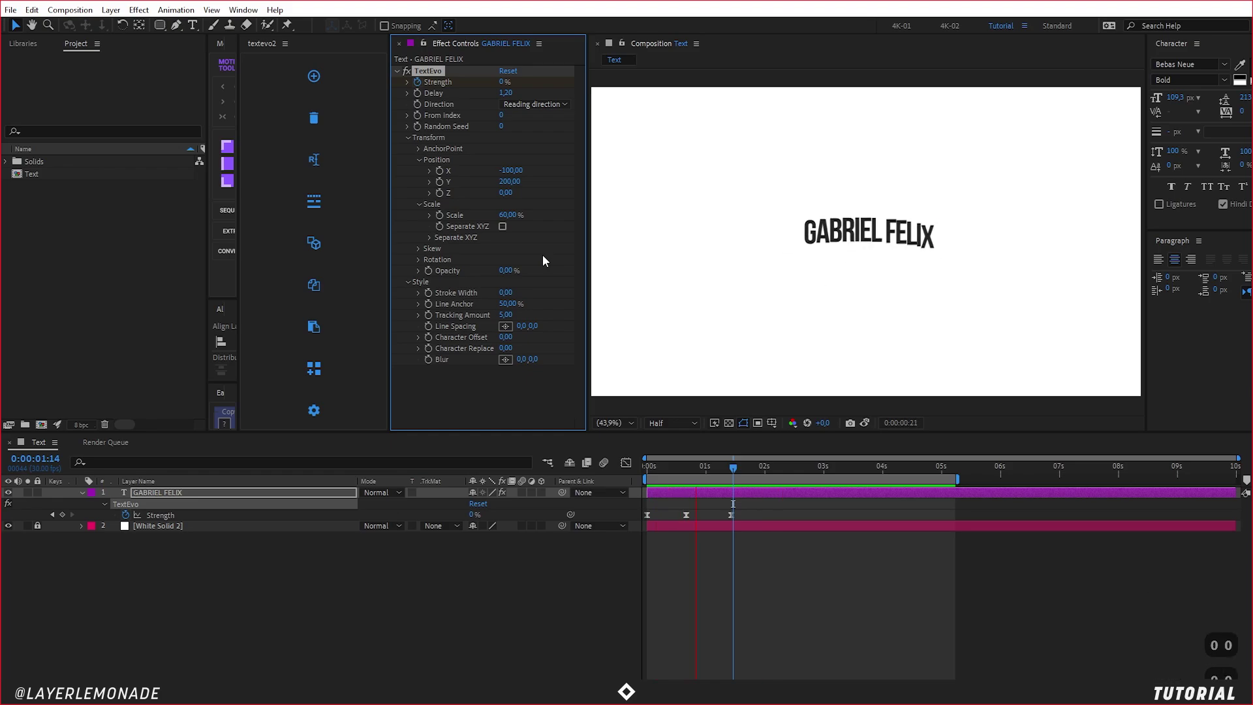
Step: Set TextEvo Scale to 100% and Position to X 150, Y 200
type("0")
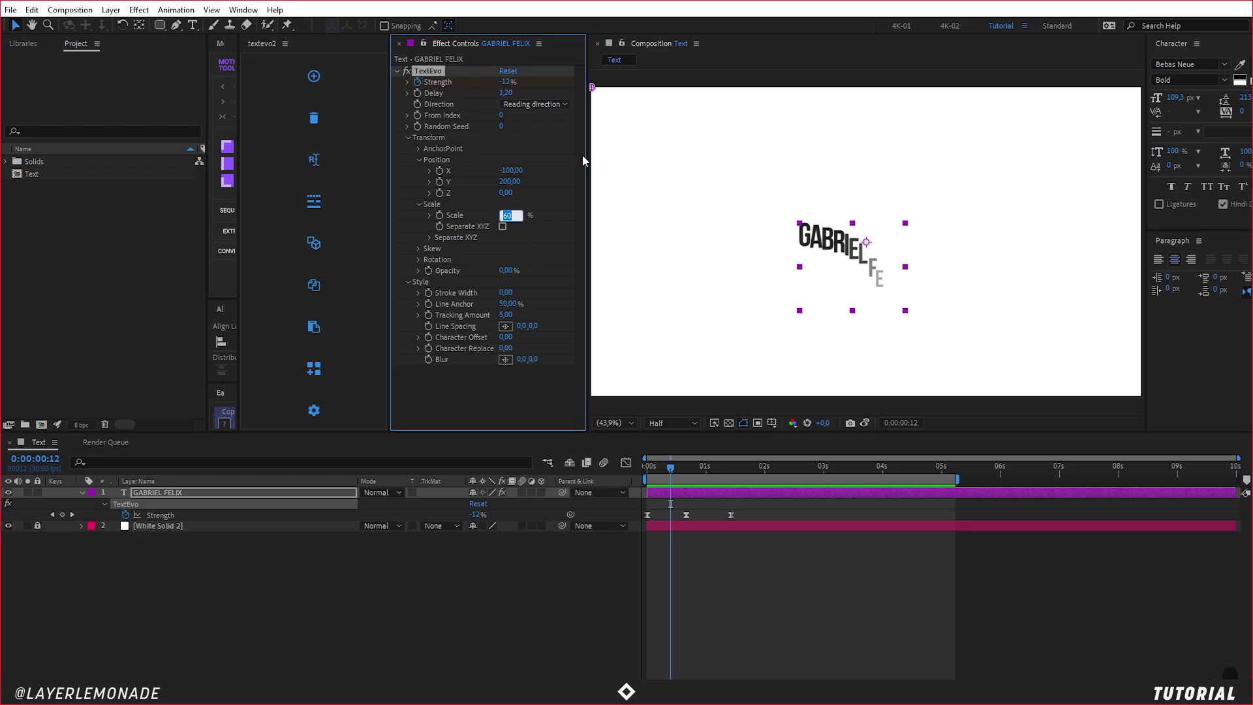
type("100")
key("Return")
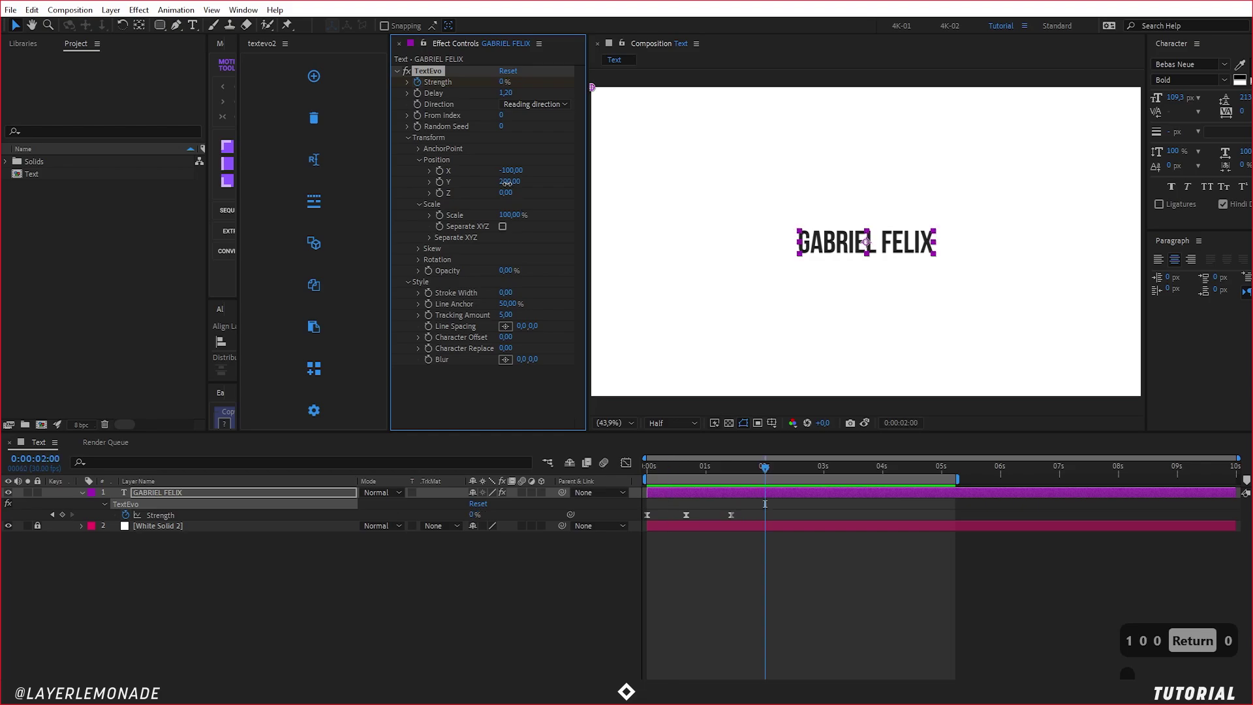
type("0")
key("Return")
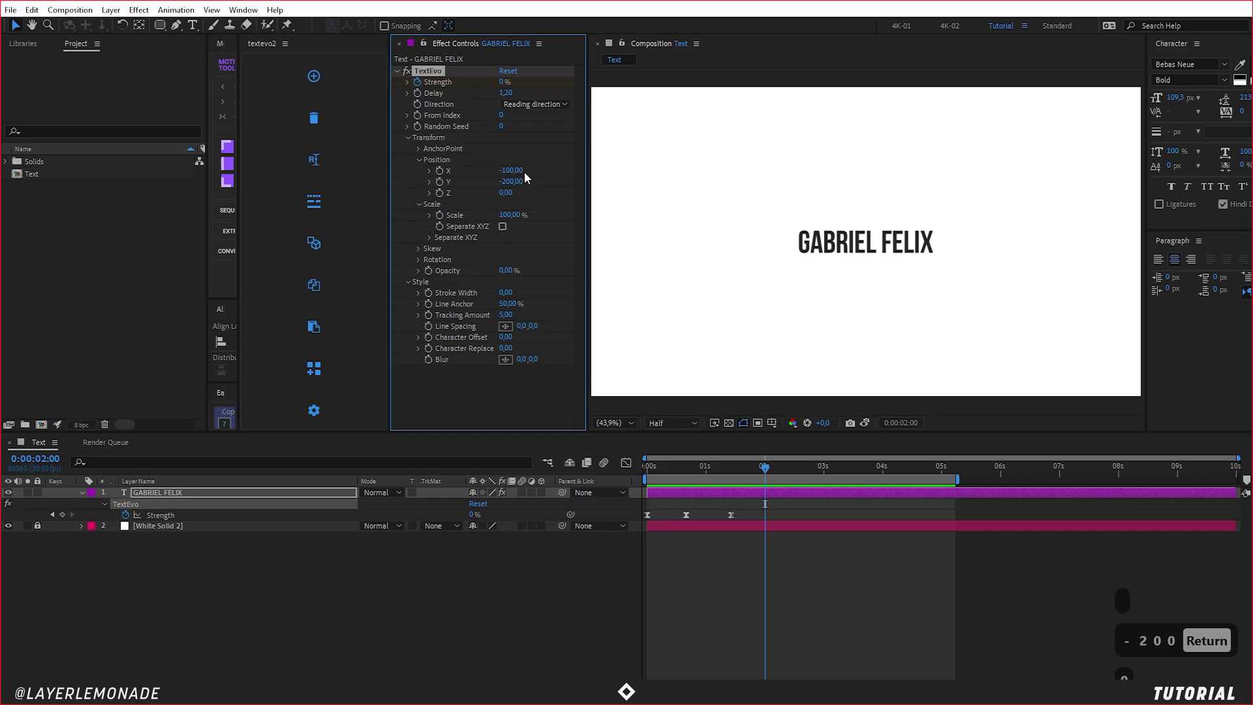
left_click(534, 184)
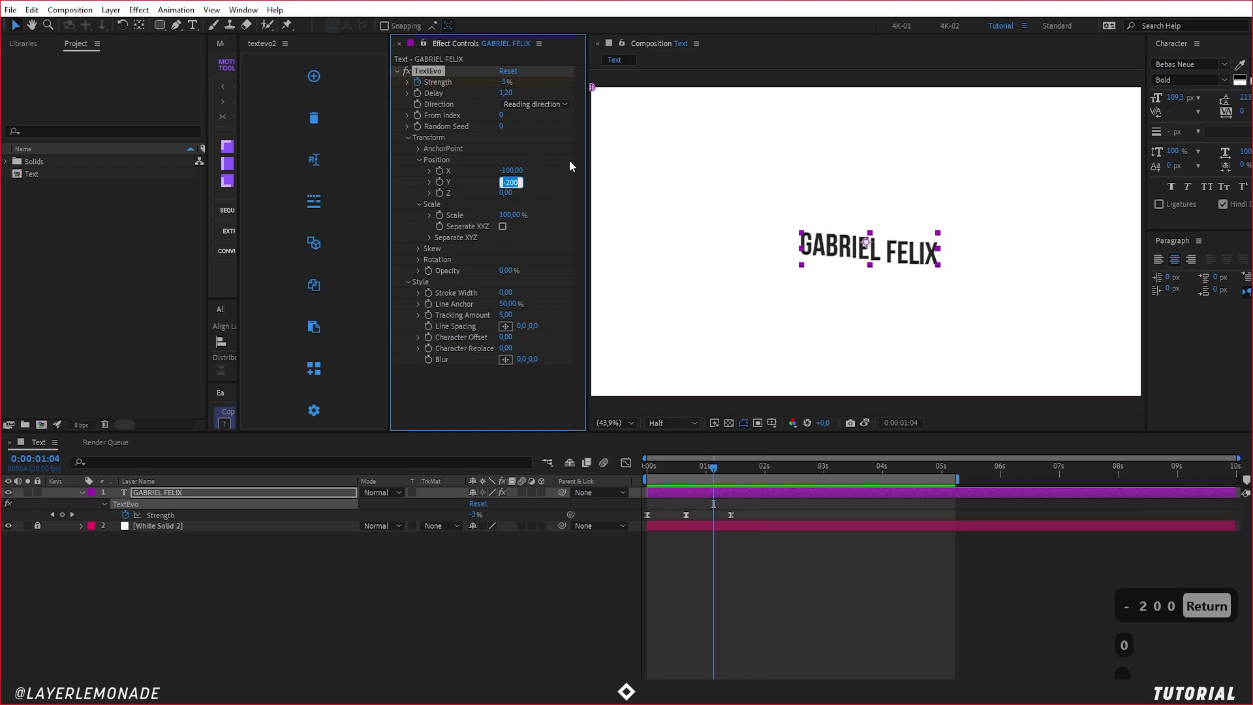
type("00")
key("Return")
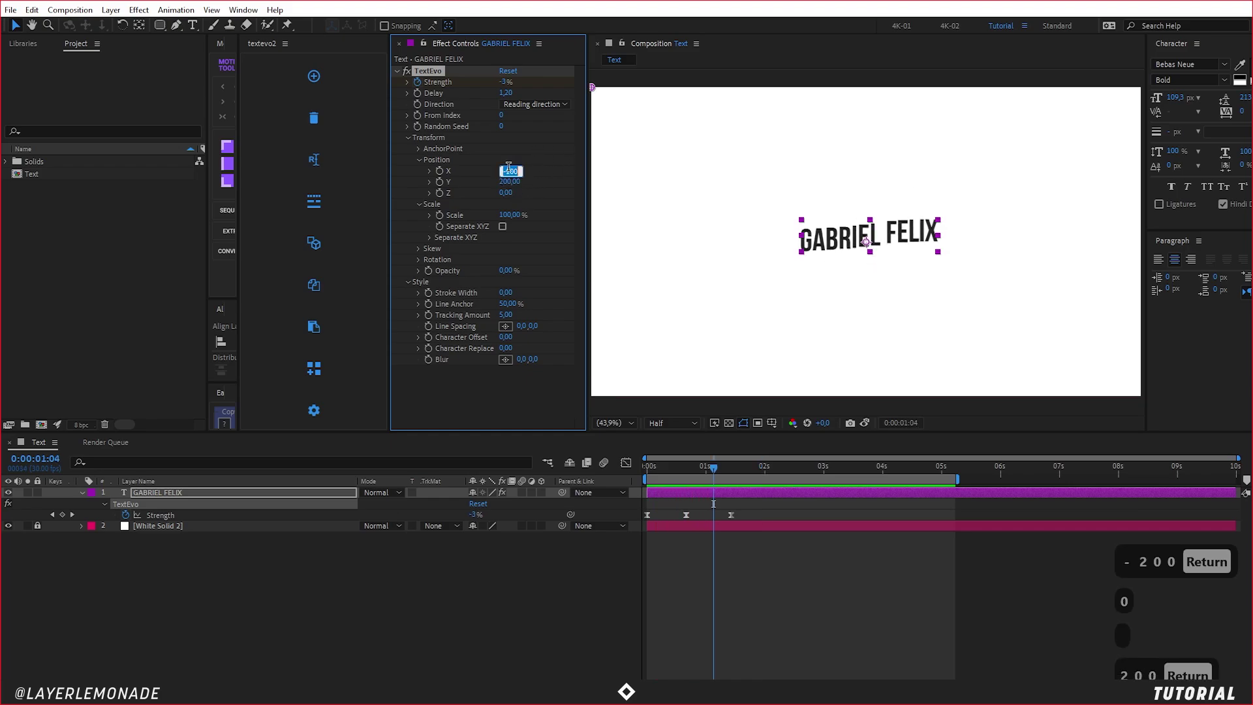
type("50")
key("Return")
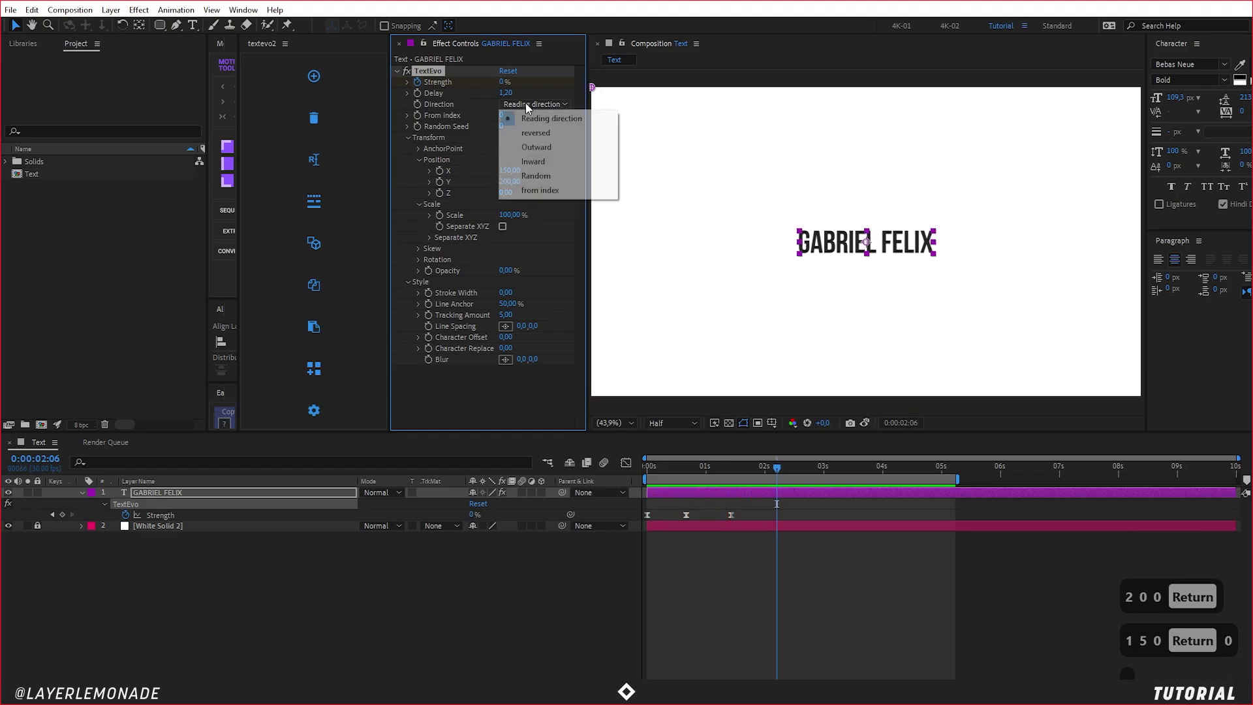
Step: Try Direction Outward, then revert to Reading direction and preview
type("0")
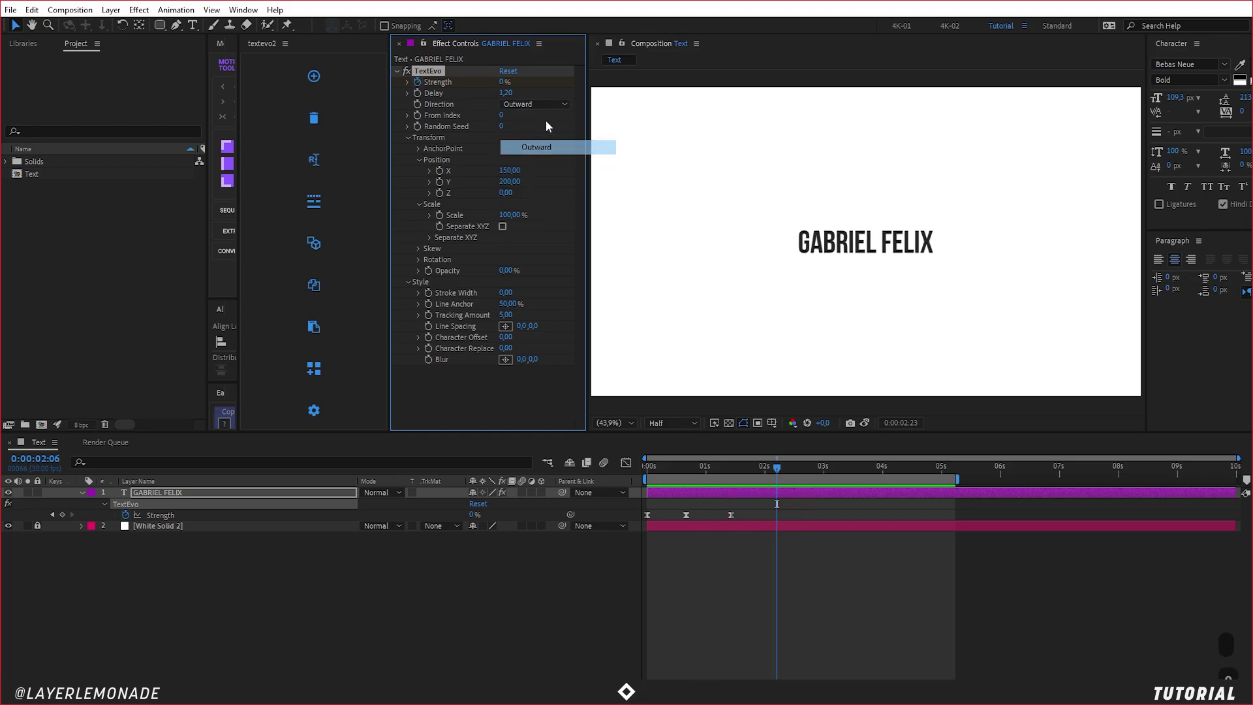
key("0")
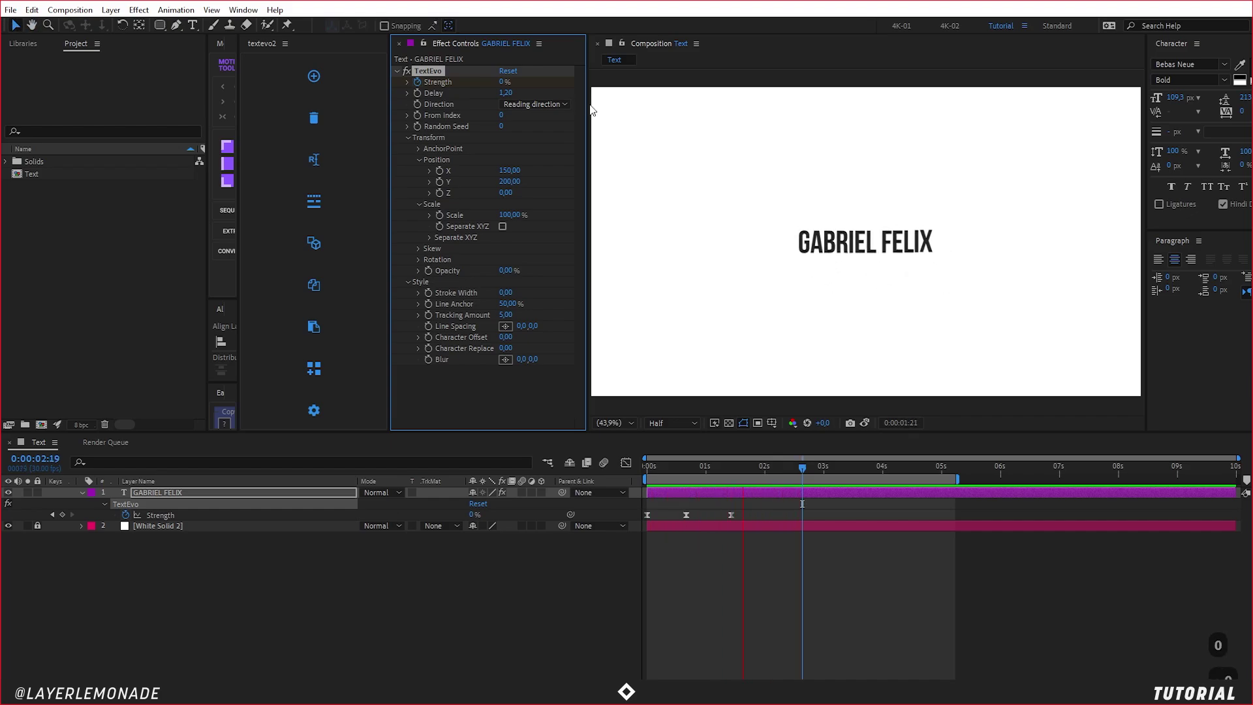
key("0")
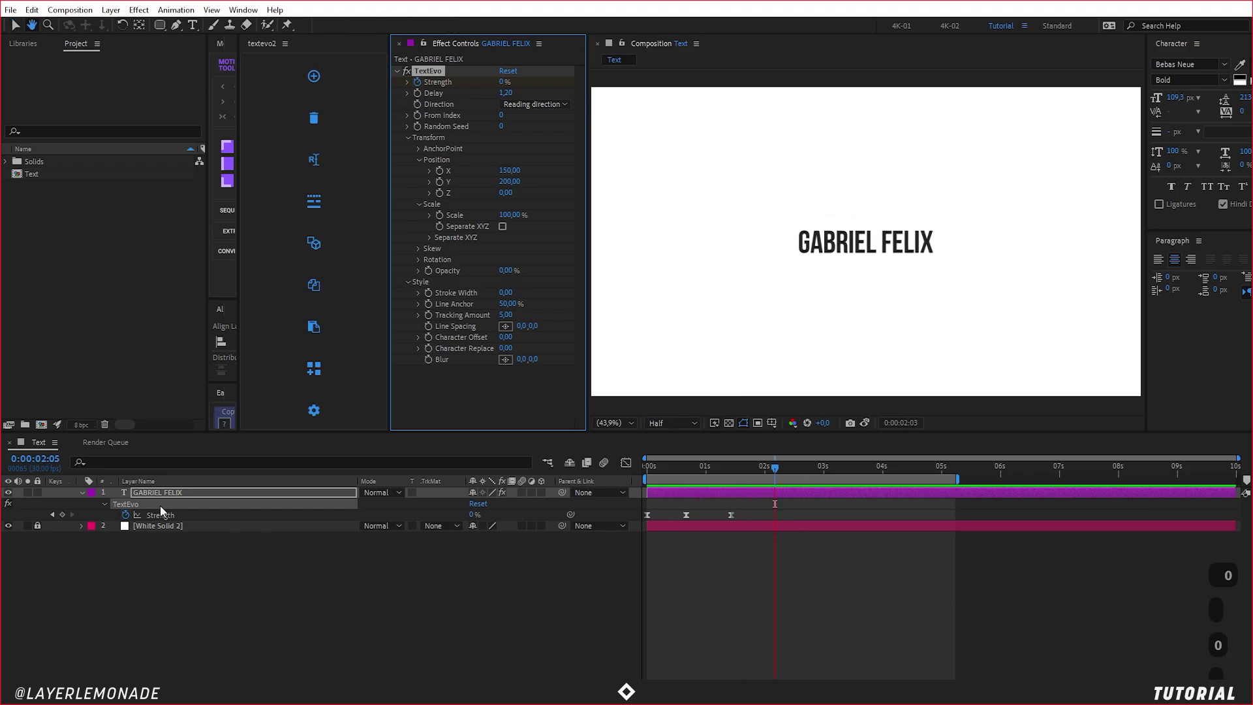
Step: Duplicate the GABRIEL FELIX layer and preview both titles animating in from the start
key("v")
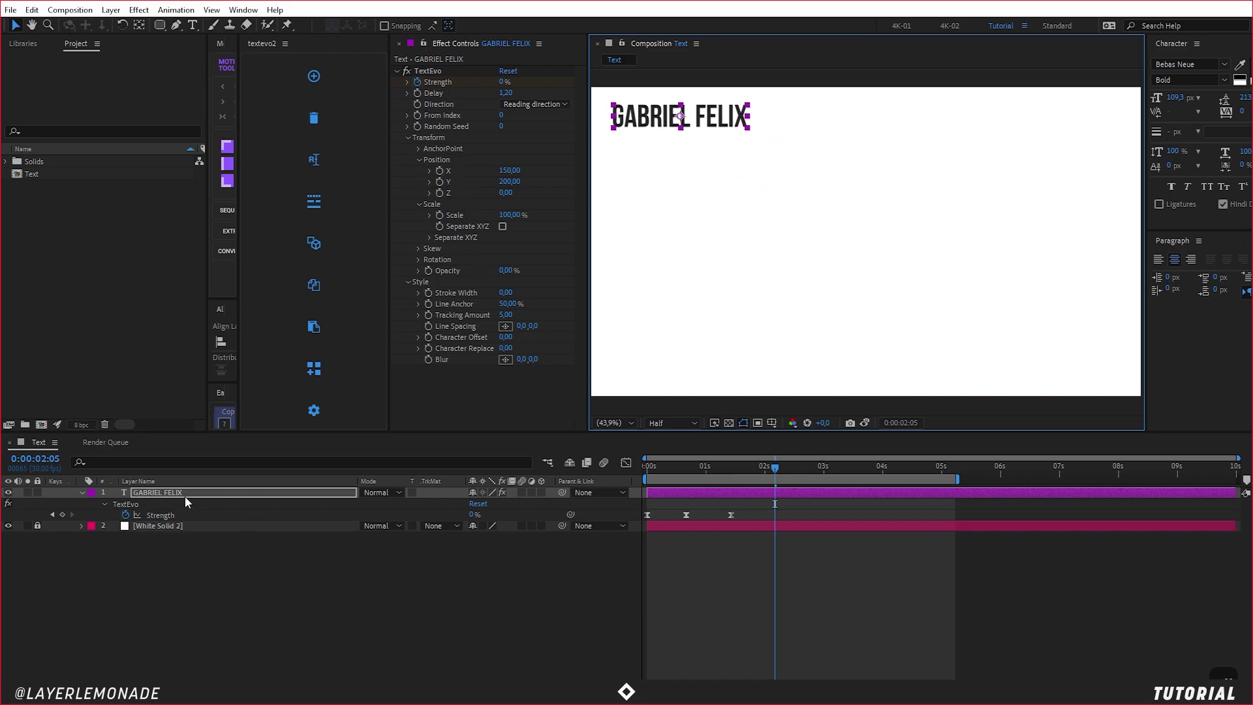
key("ctrl+d")
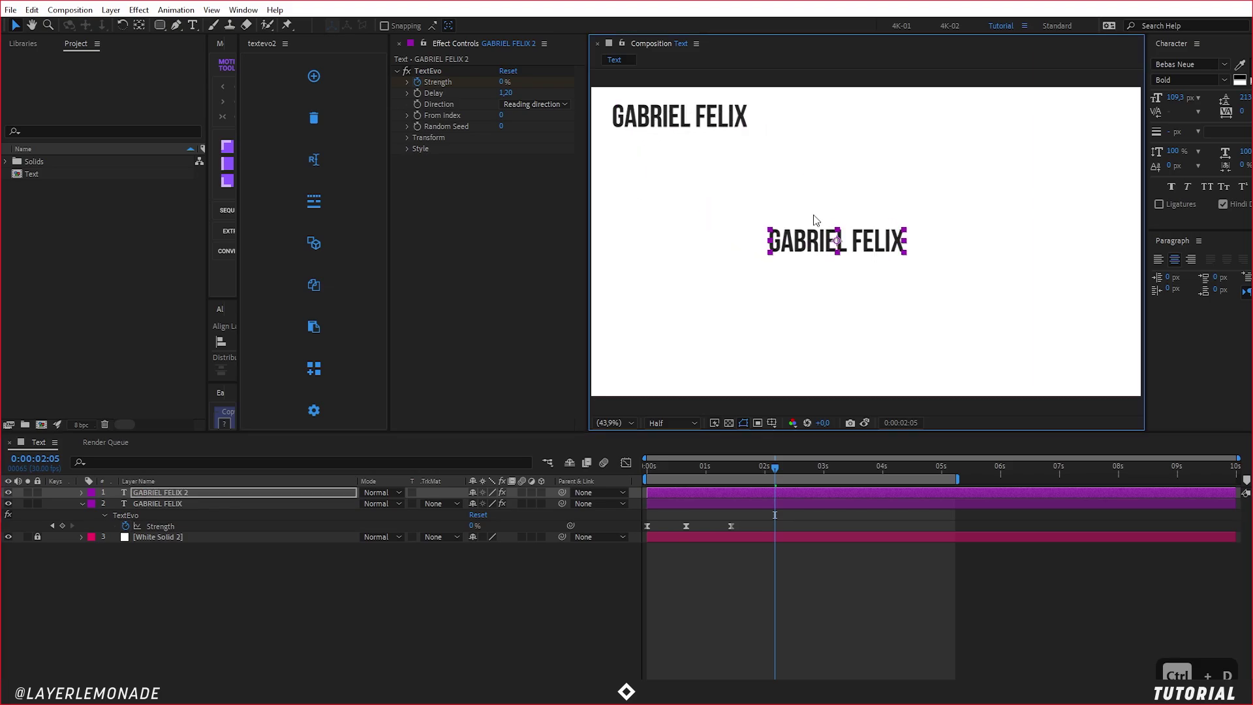
key("0")
type("0")
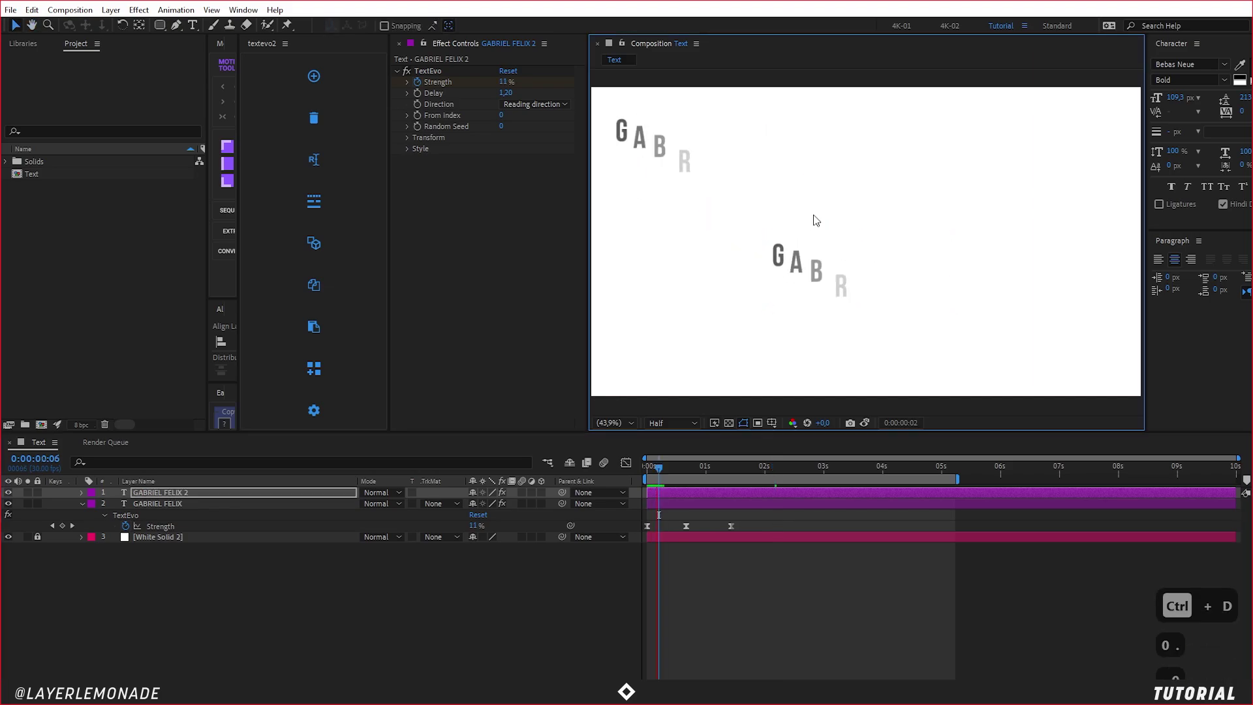
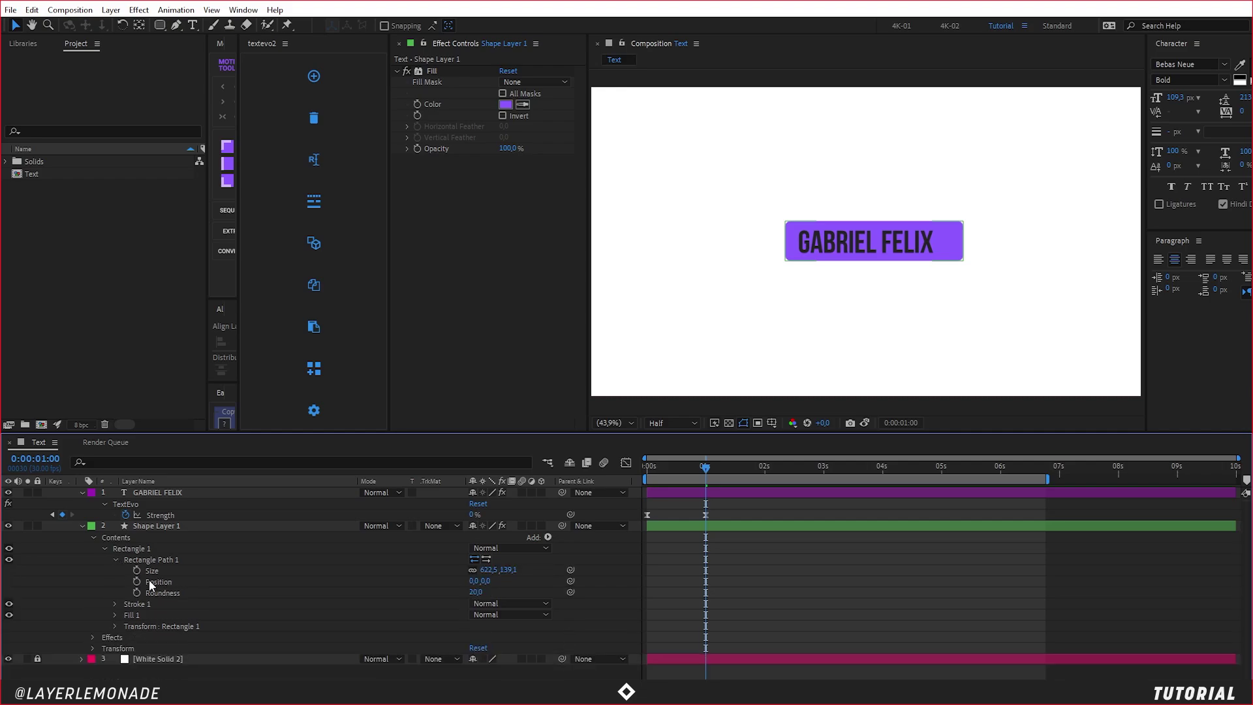
Step: Set Rectangle Path Roundness to 50 for a pill shape and return to the first frame
type("50")
key("Return")
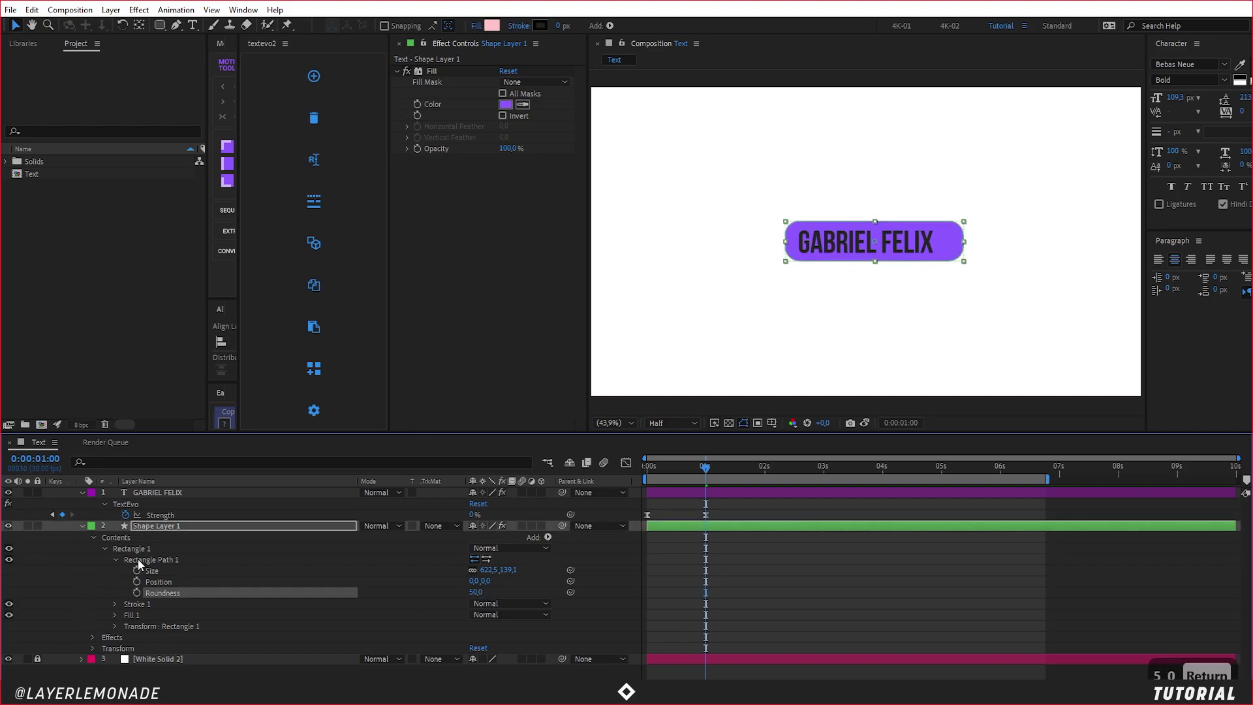
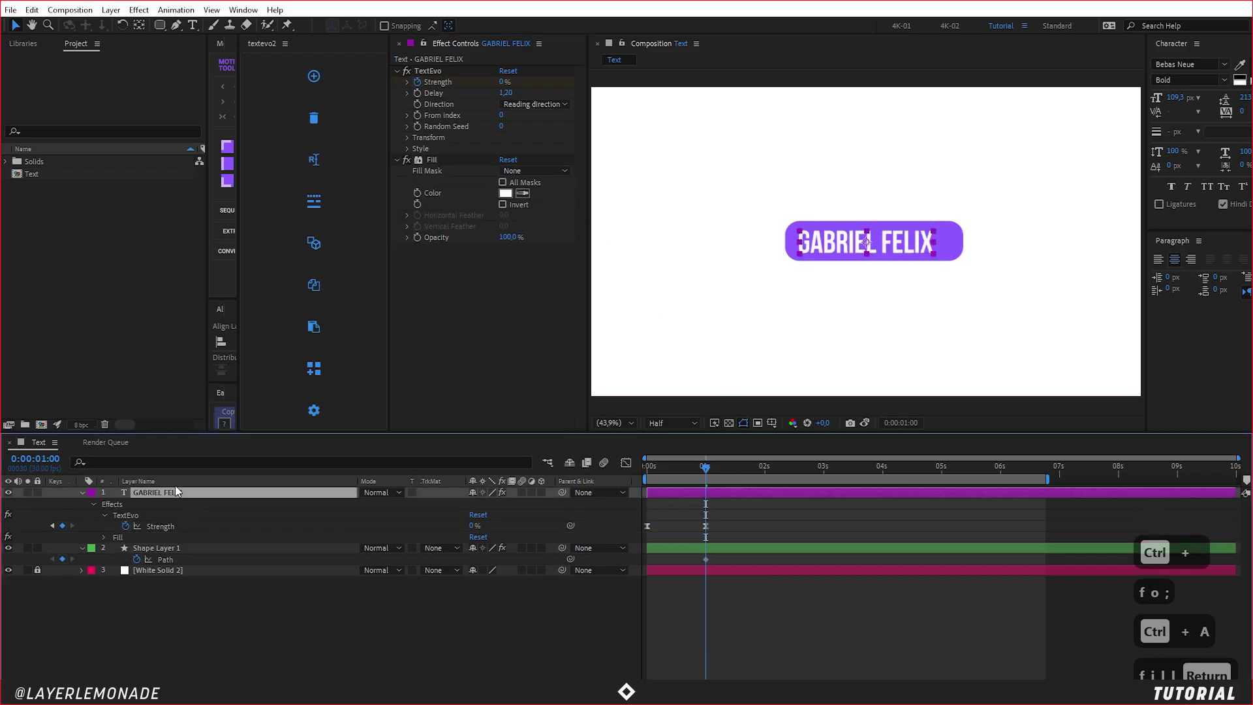
key("ctrl+alt+Home")
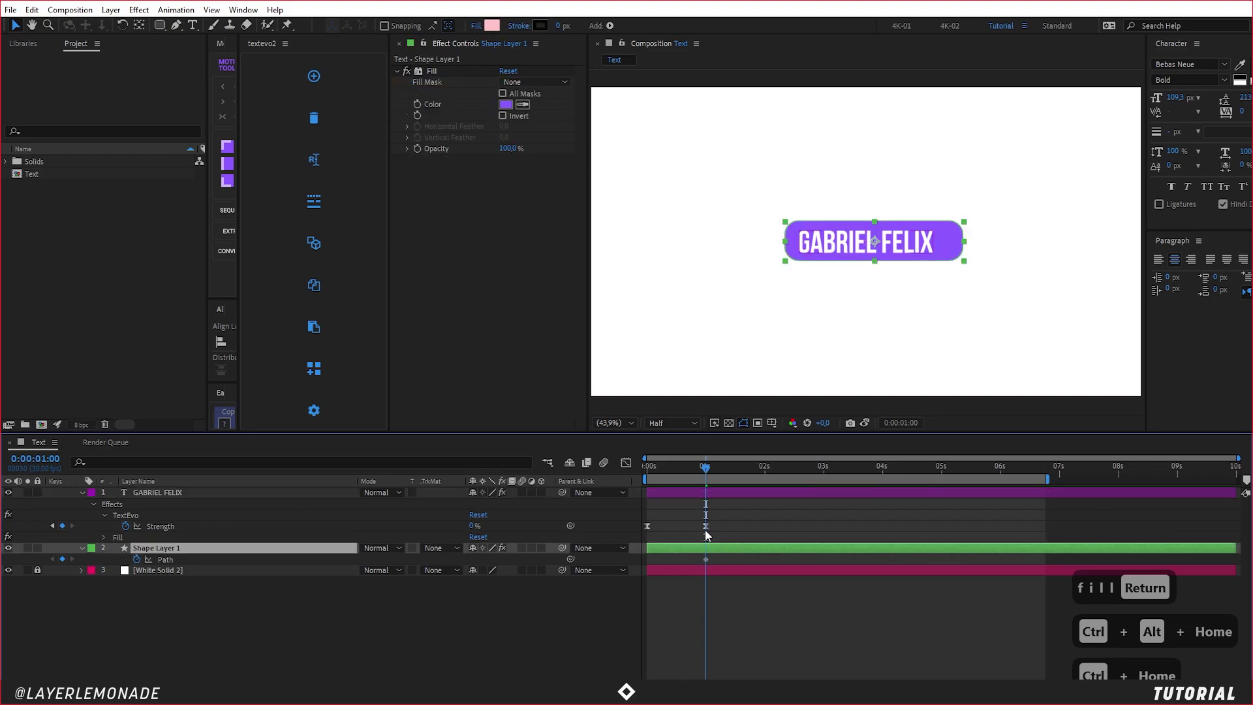
Step: Set TextEvo Position Y to 200, Opacity 0% and a smaller 60% starting scale
key("ctrl+alt+Home")
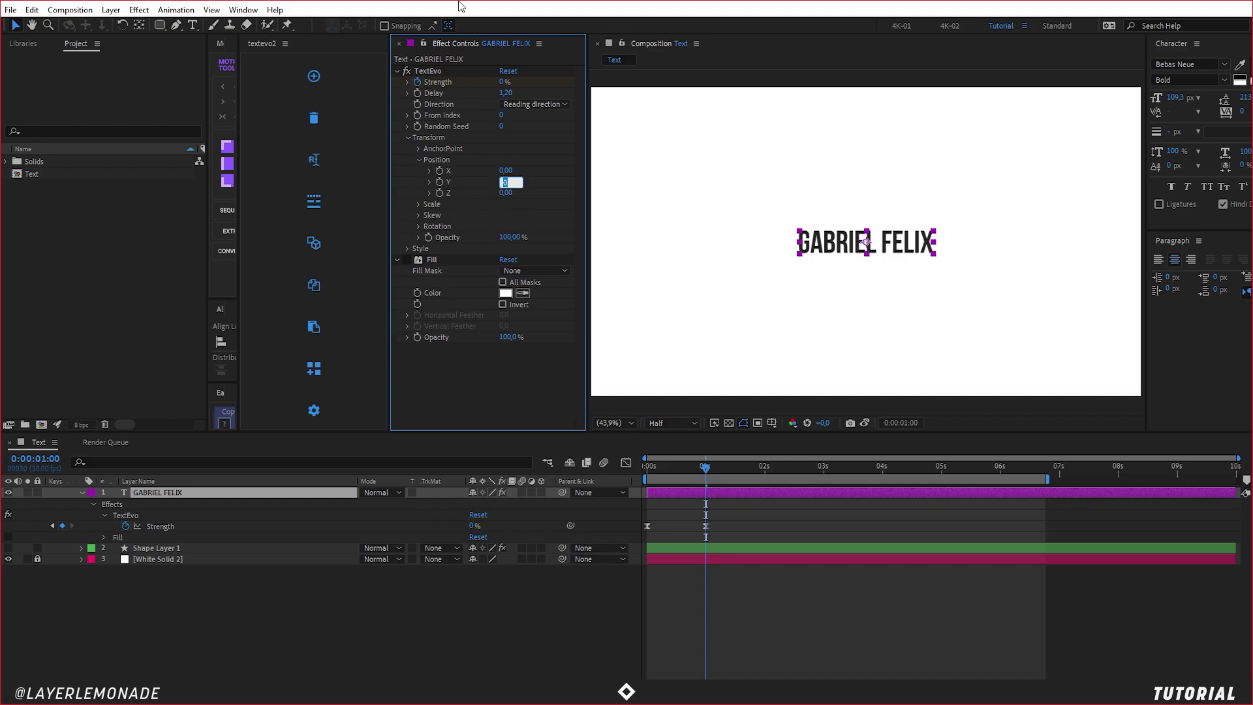
type("-20")
key("Return")
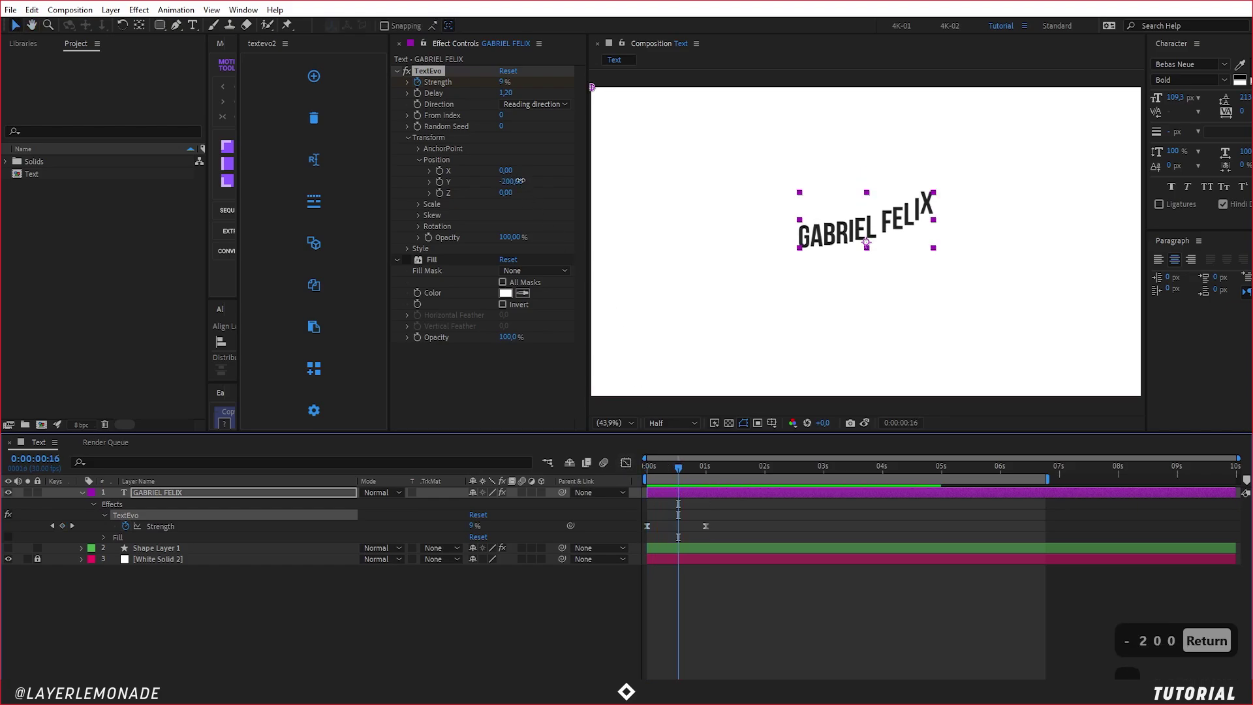
type("00")
key("Return")
type("0")
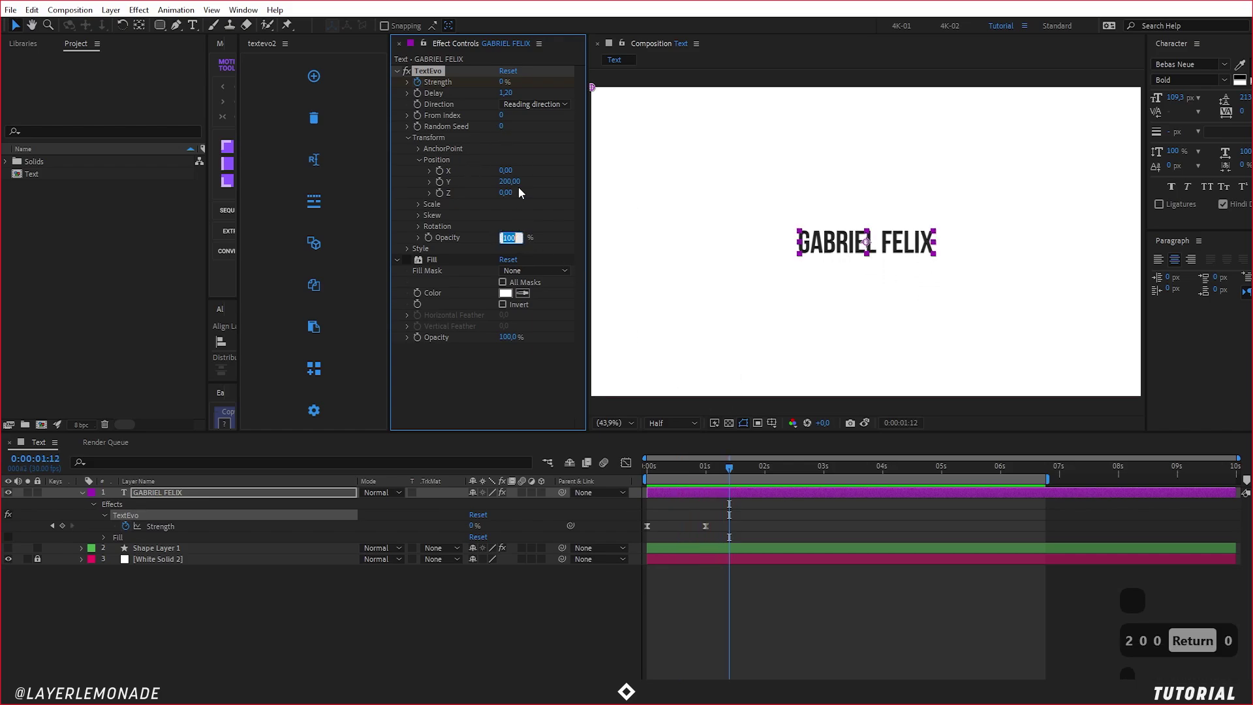
key("Return")
type("0")
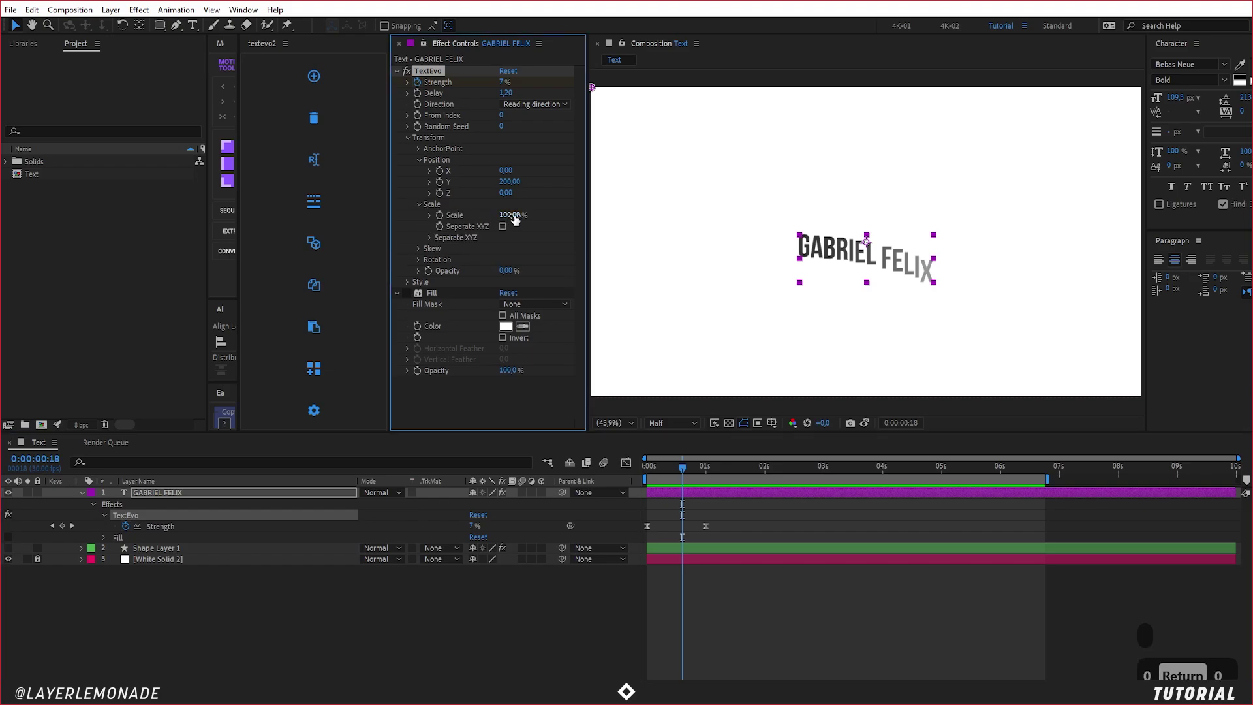
type("0")
key("Return")
type("0")
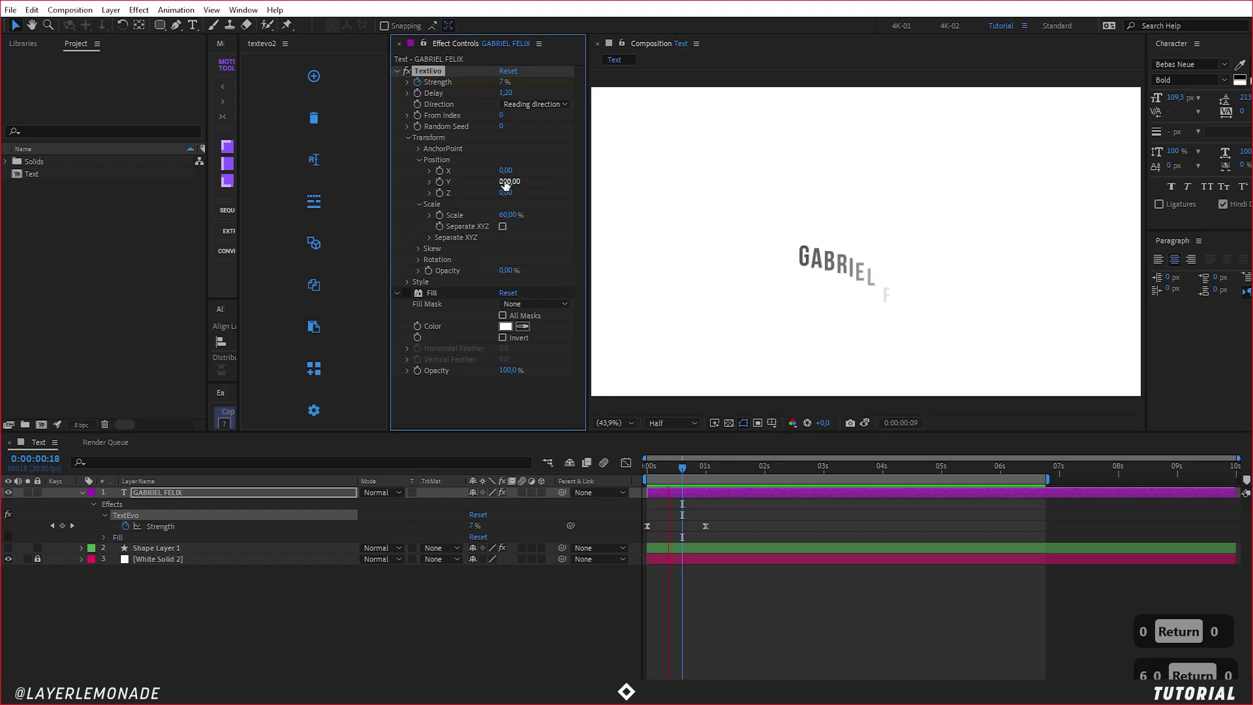
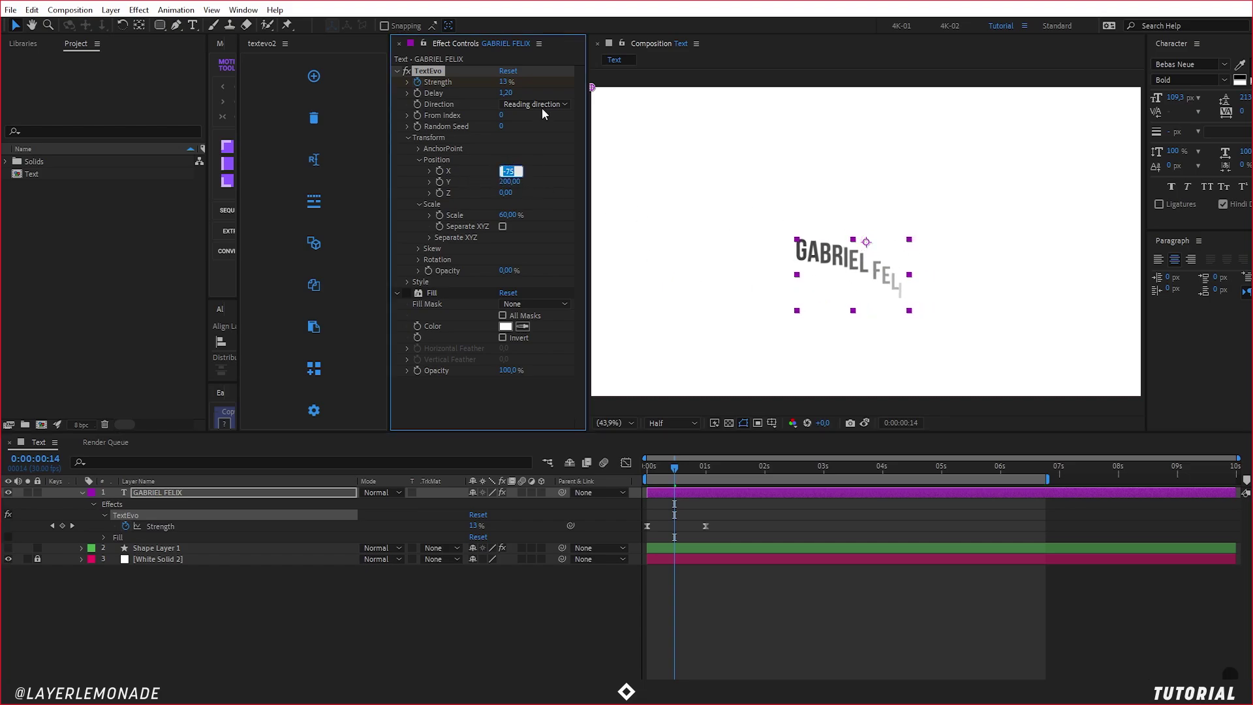
Step: Set Position X to -50, then test Separate XYZ scaling with Y at 200%
key("ctrl+a")
type("-50")
key("Return")
type("-50")
key("Return")
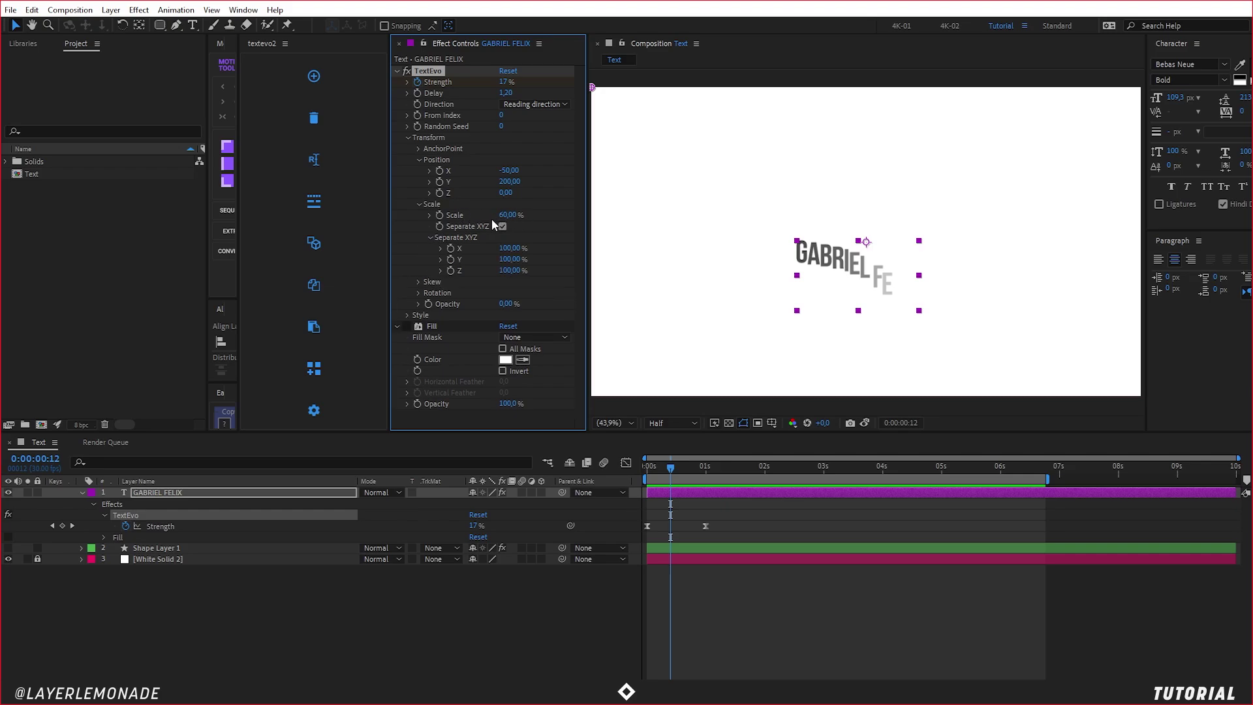
key("ctrl+z")
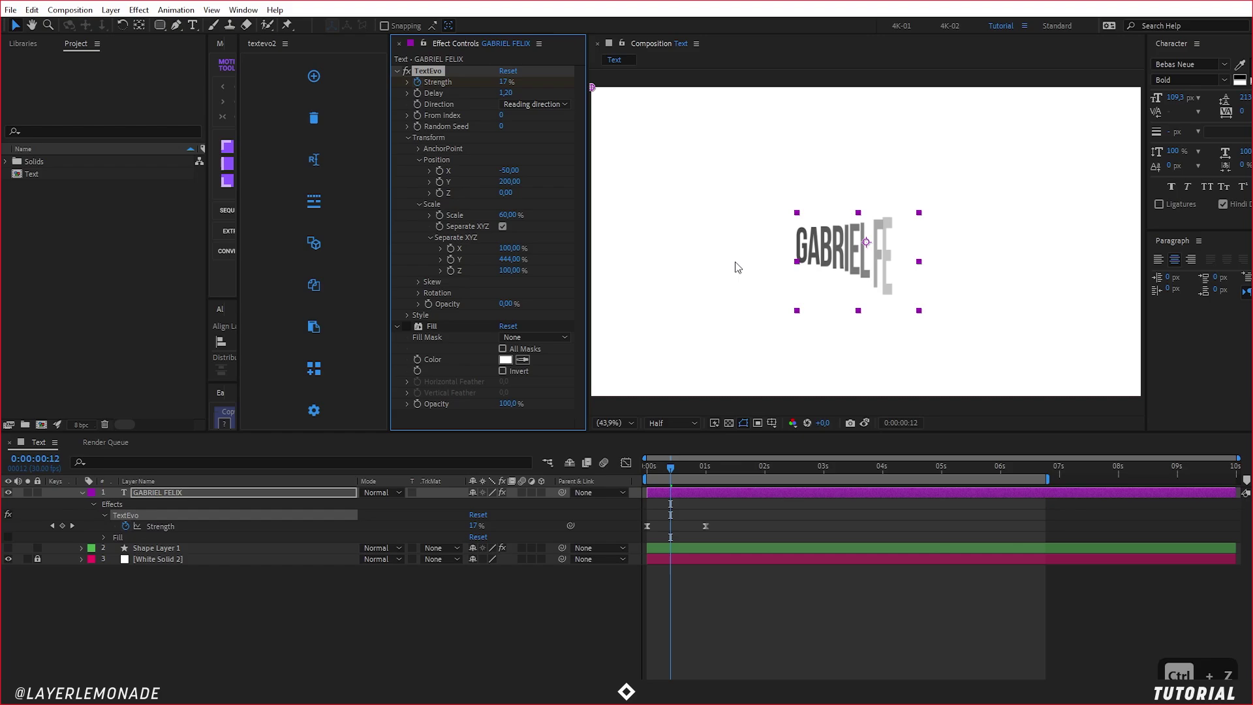
type("200")
key("Return")
type("0")
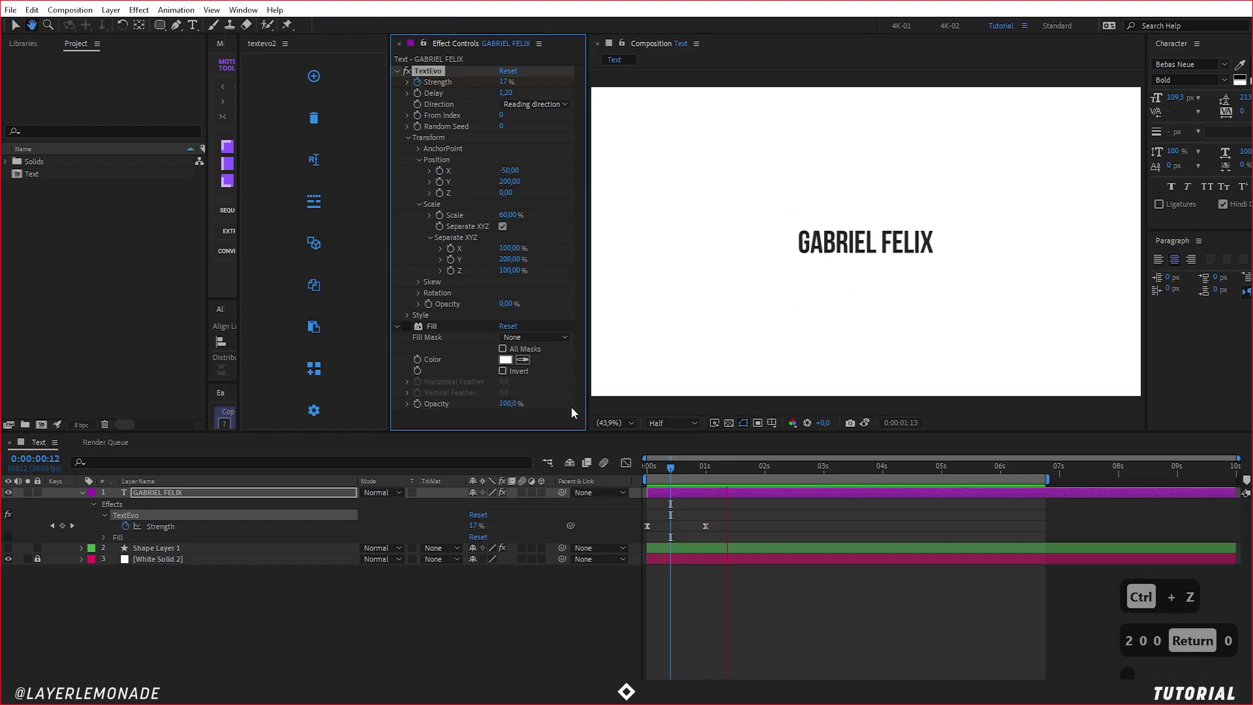
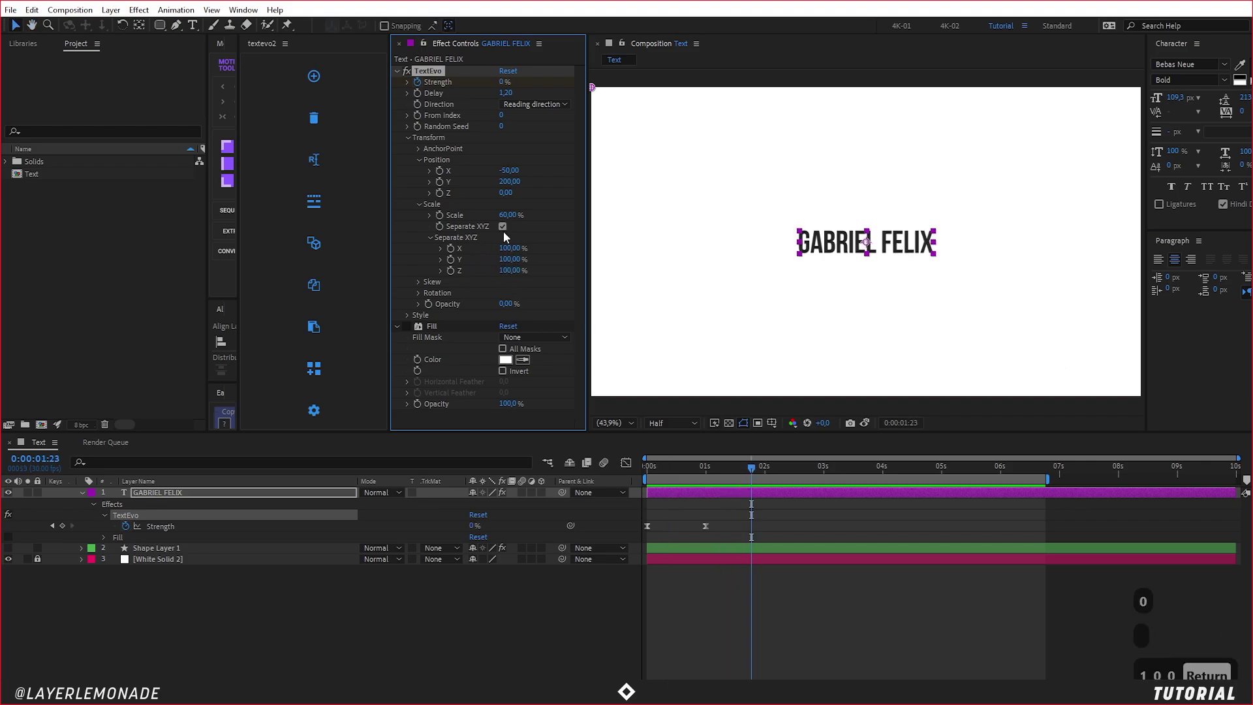
Step: Restore Scale Y to 100%, set Skew Angle to about 5°, and begin retyping Tracking Amount
type("0")
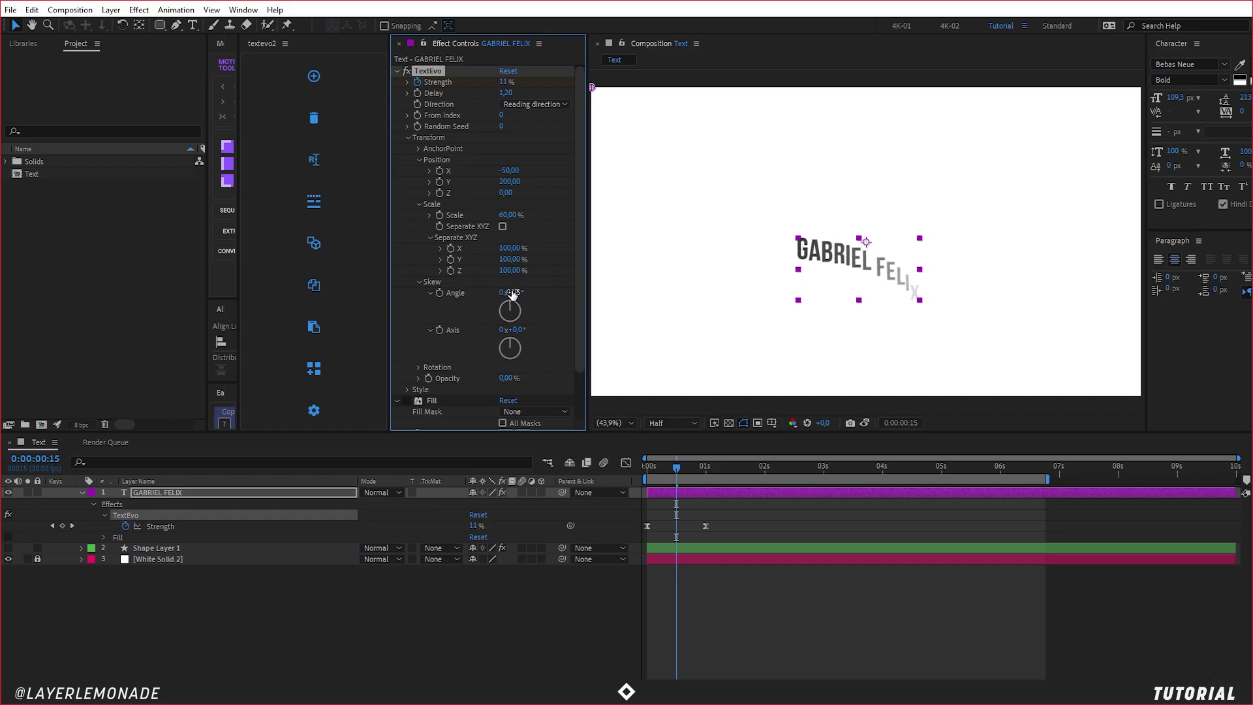
key("Return")
key("0")
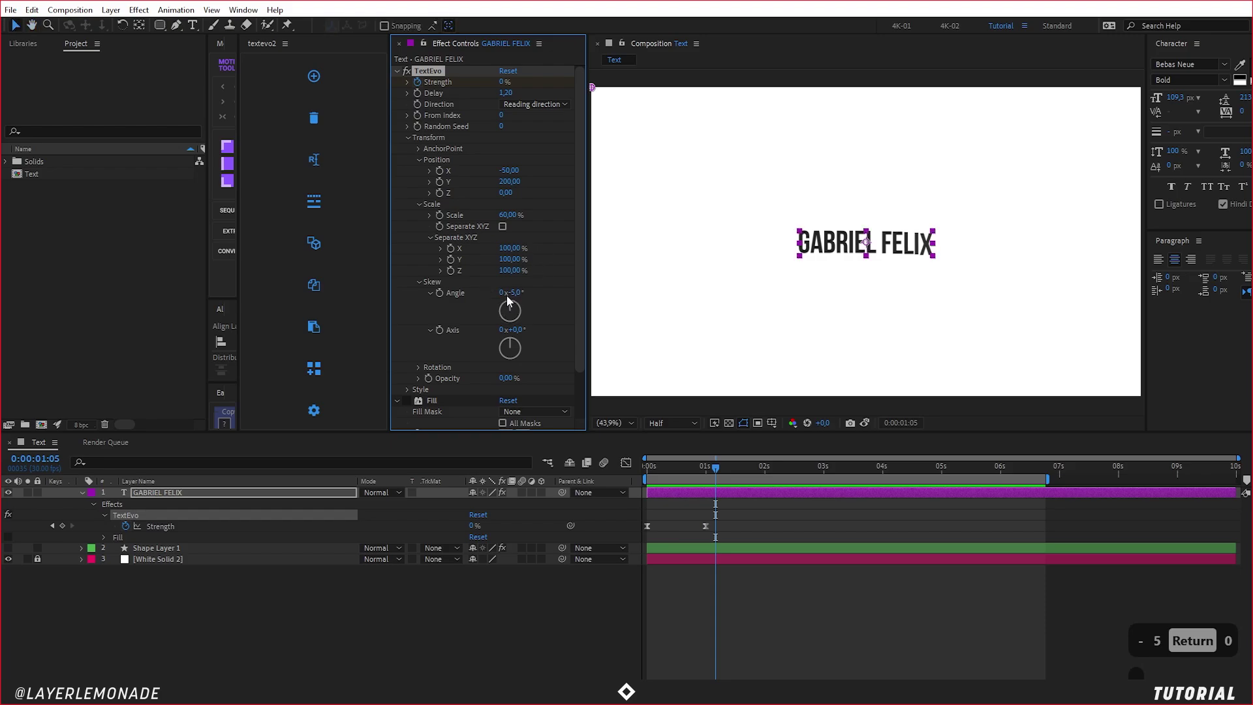
type("5")
key("Return")
key("0")
type("5")
key("Return")
type("0")
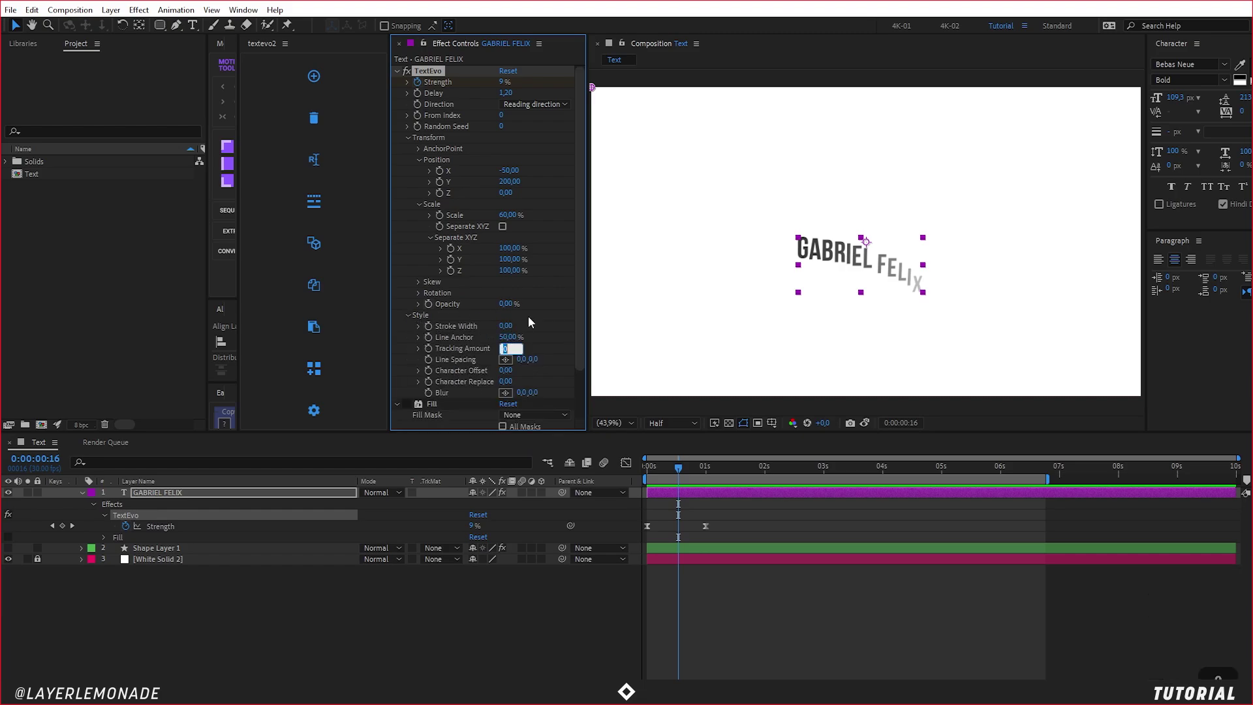
Step: Try Tracking Amount -10, then settle on -5 and preview the animation
type("0")
key("Return")
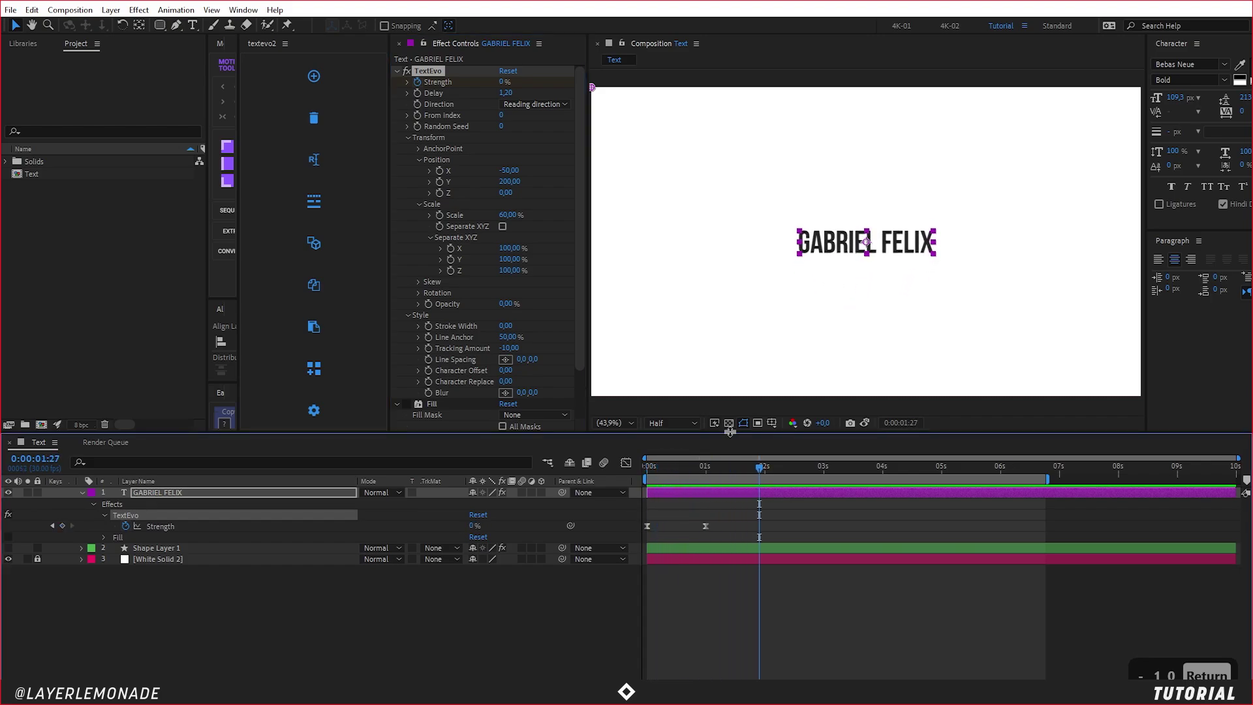
type("0")
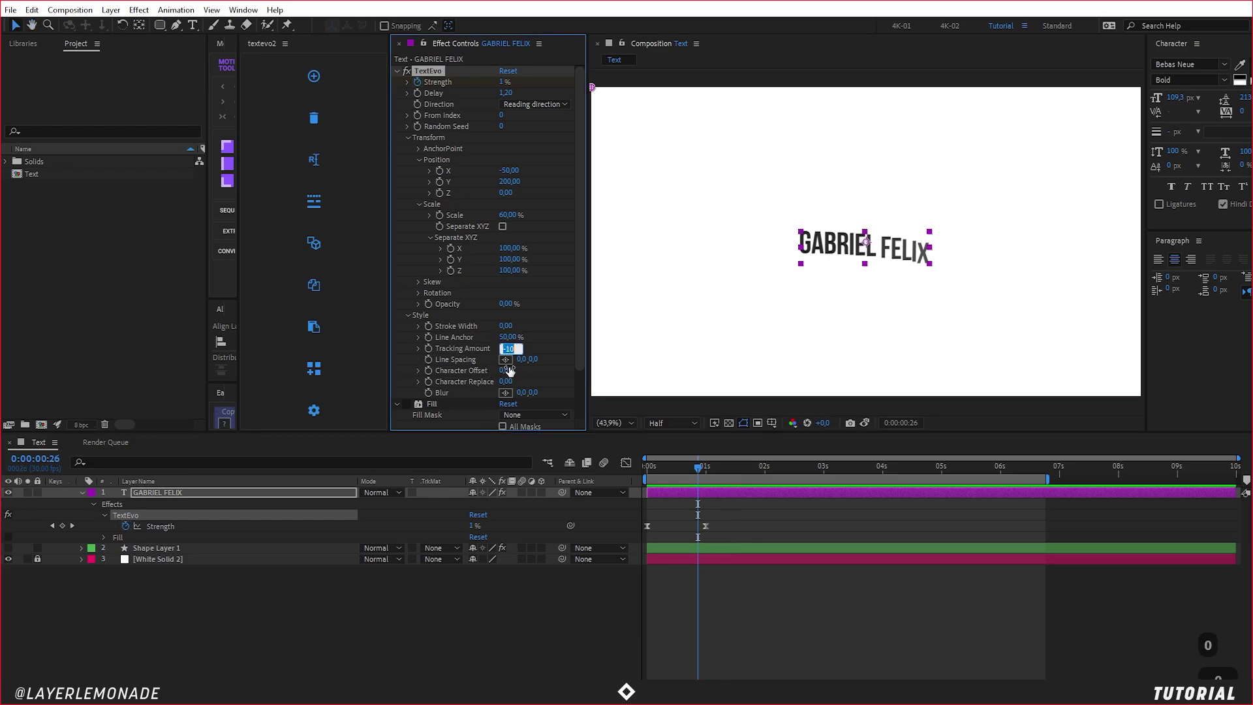
type("-5")
key("Return")
type("0")
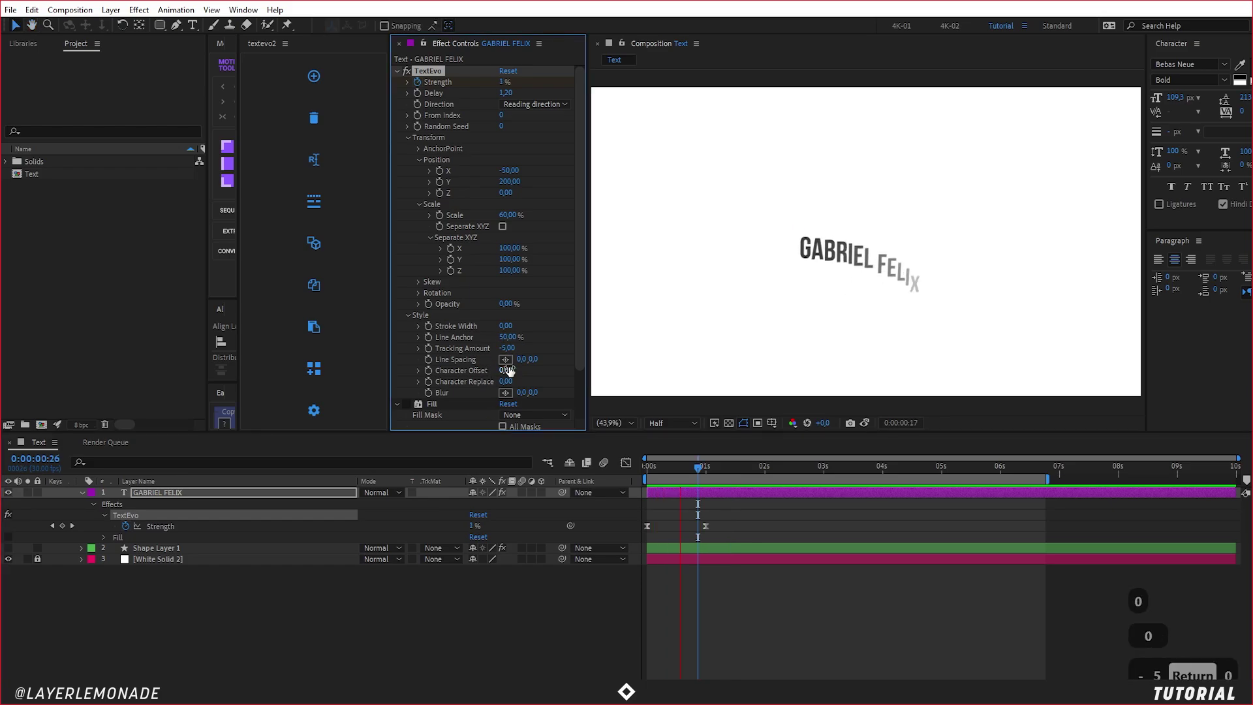
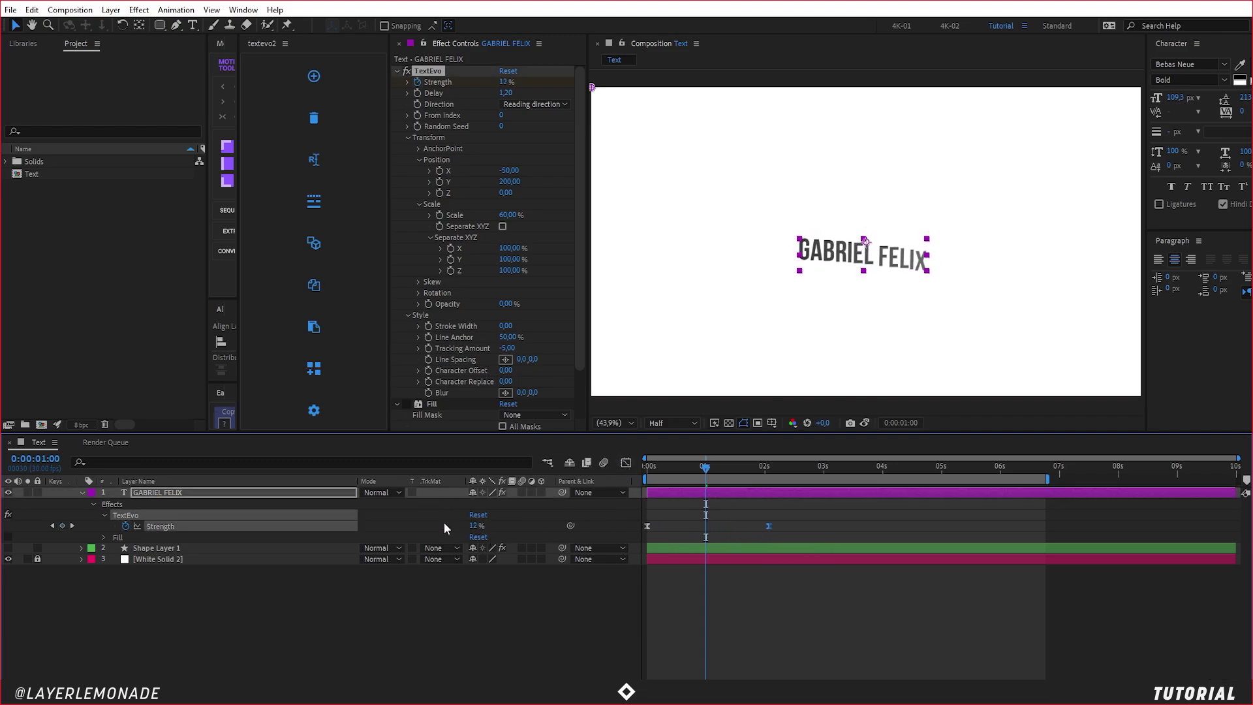
Step: Set Strength to -20% at one second, preview, and show its value curve in the Graph Editor
key("Return")
type("-20")
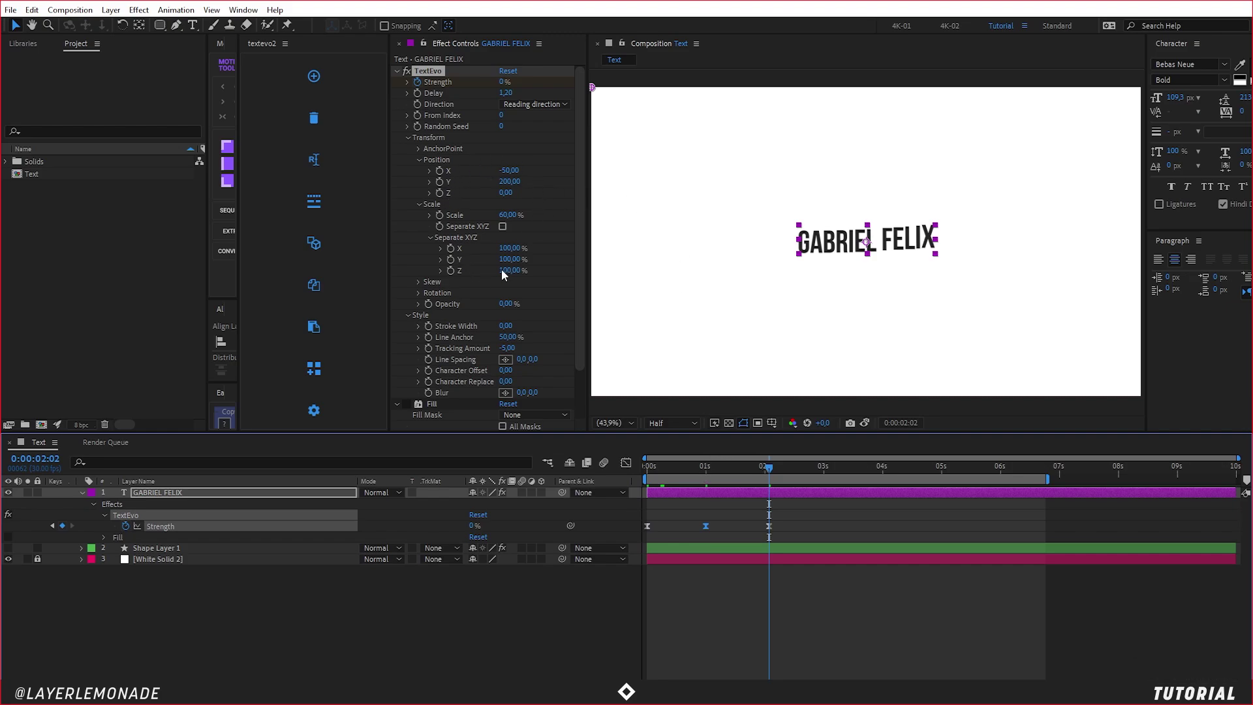
key("0")
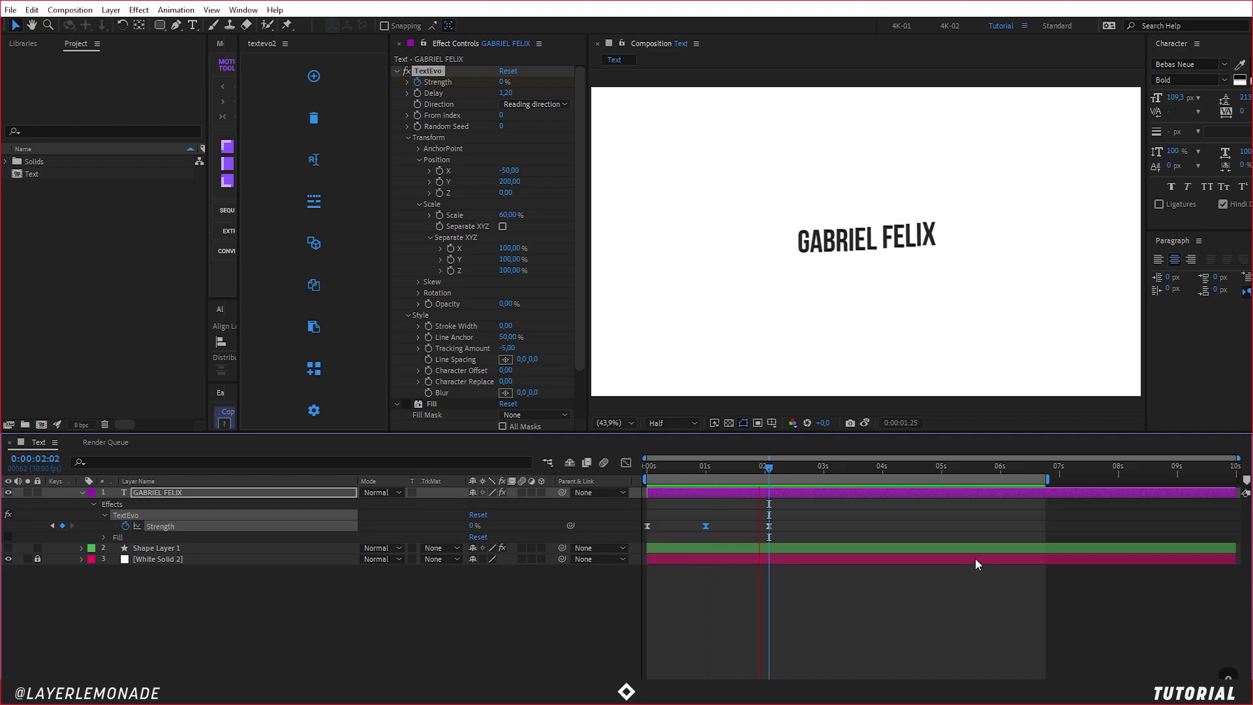
key("o")
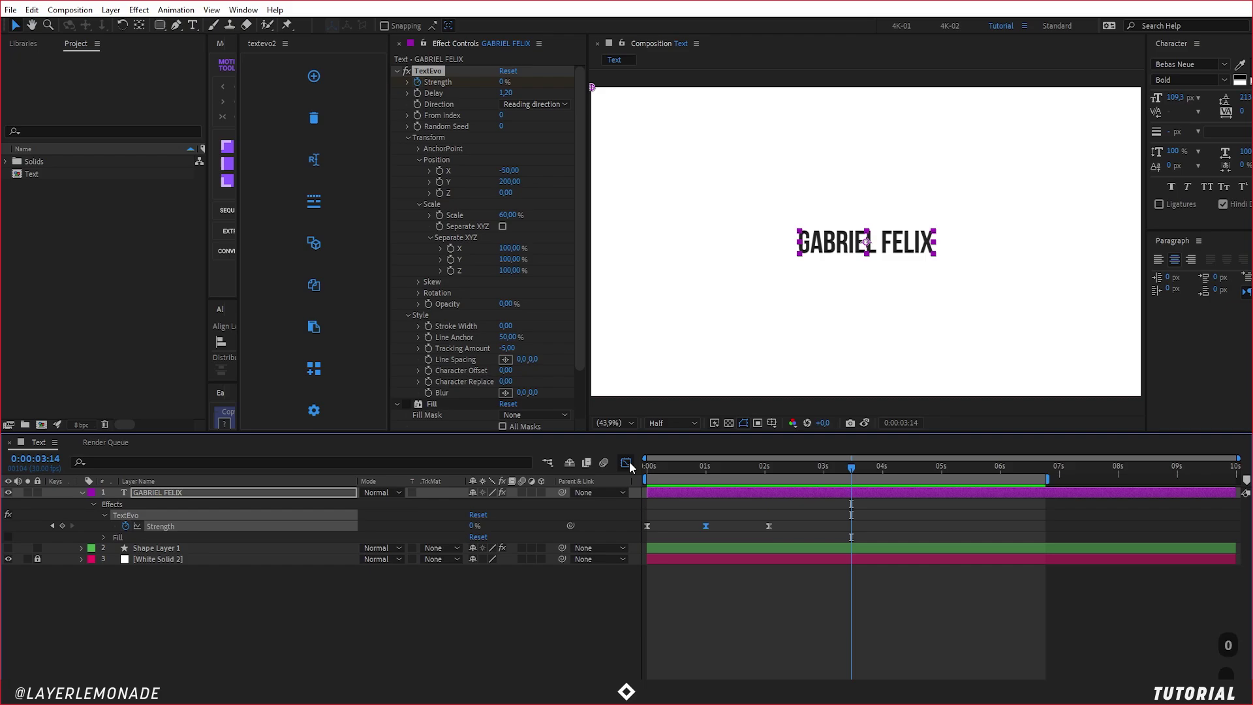
key("F9")
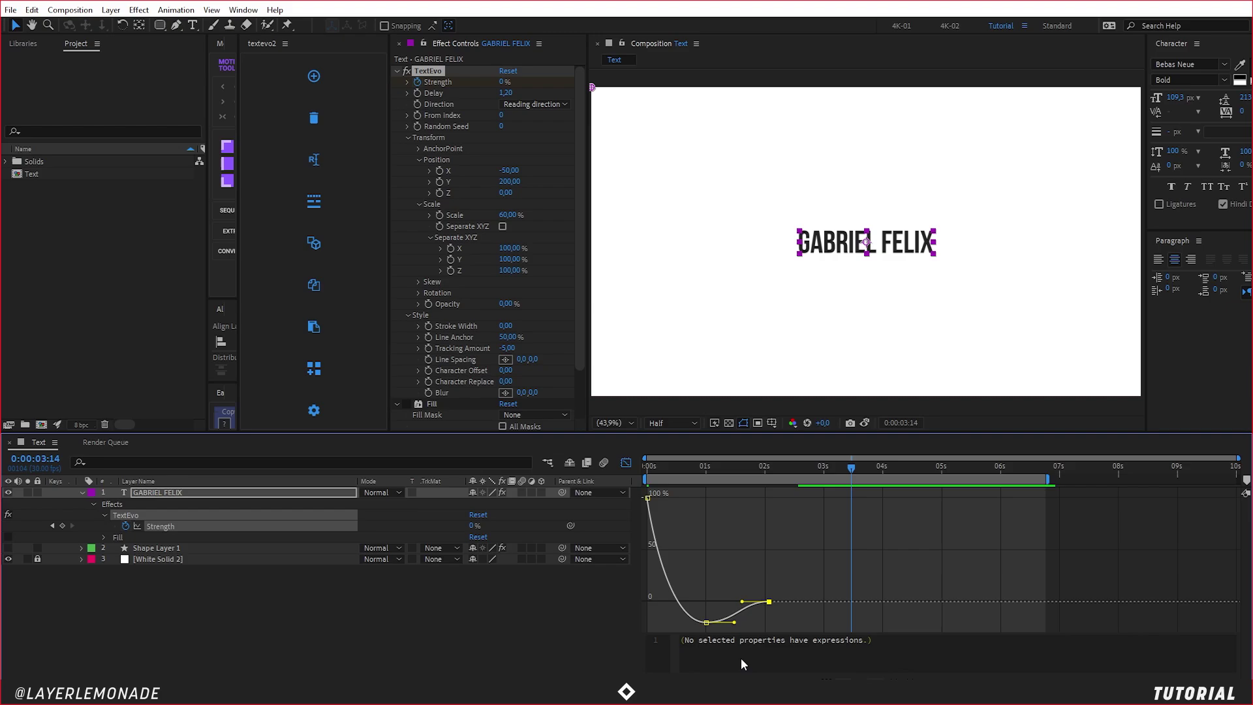
Step: Nudge the later Strength keyframes four frames earlier and return to the layer timeline
key("alt+Left")
key("alt+Left")
key("alt+Left")
key("alt+Left")
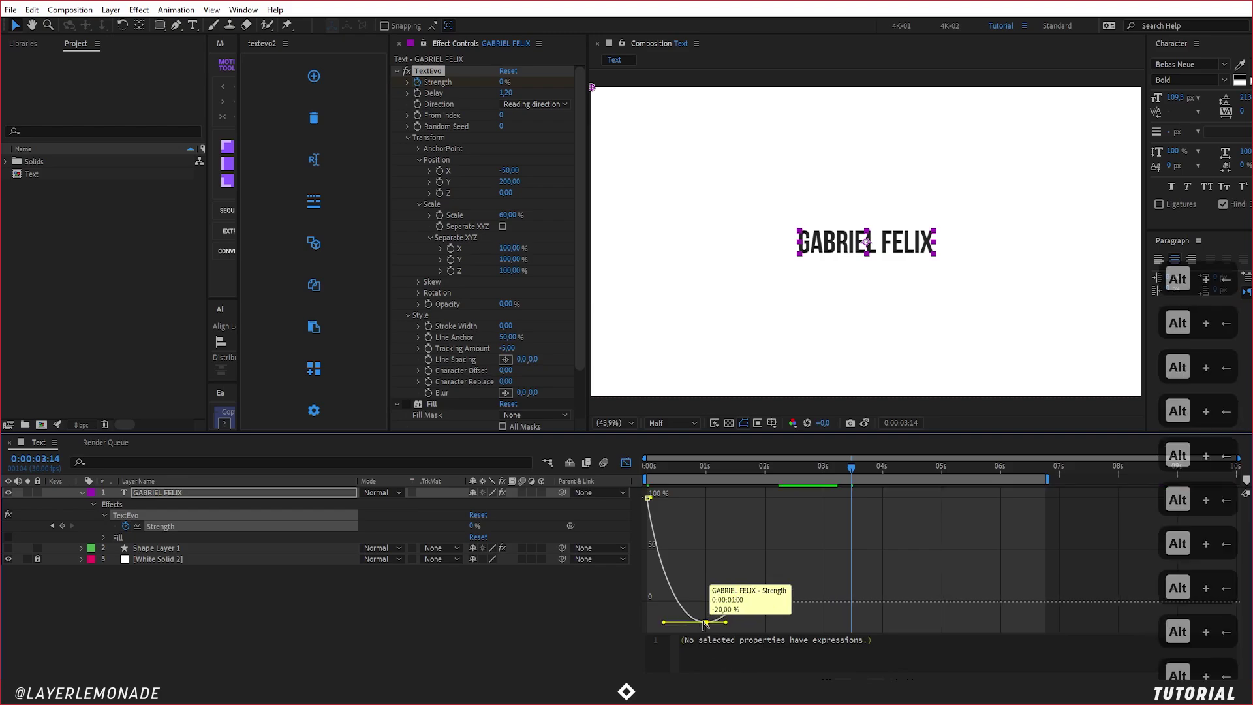
key("0")
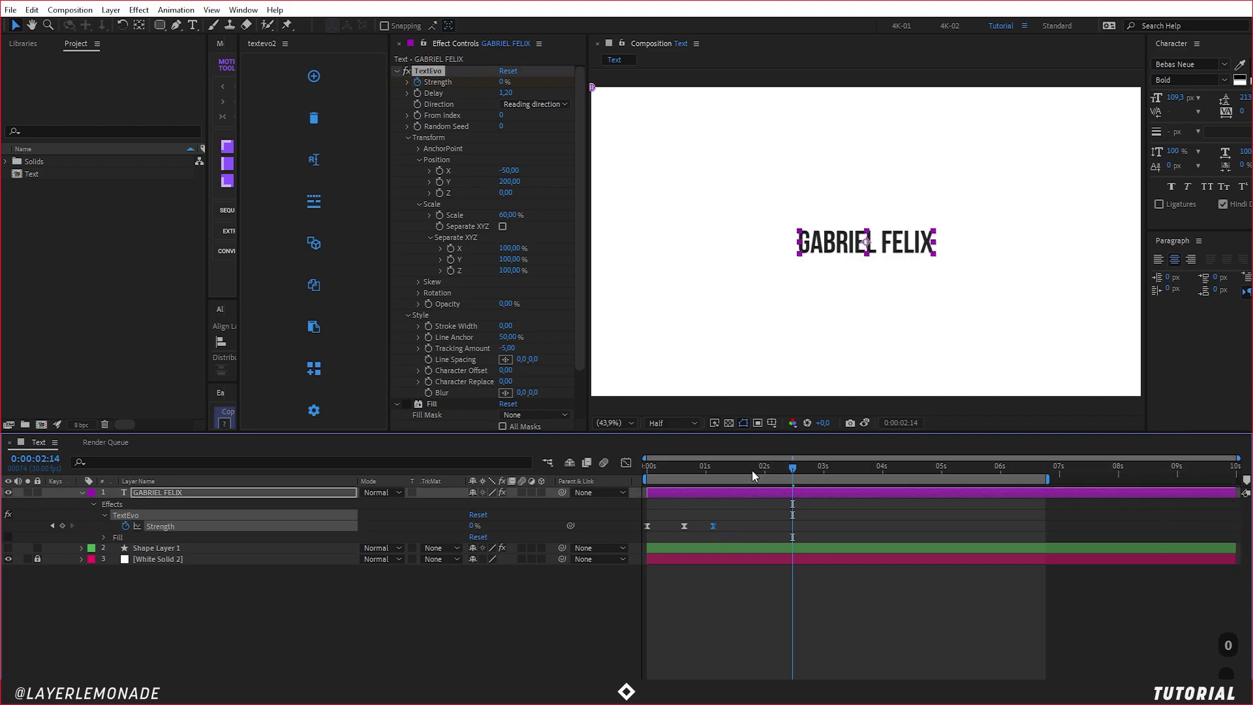
Step: Nudge the selected Strength keyframes a few frames earlier, previewing and undoing one overshoot
key("0")
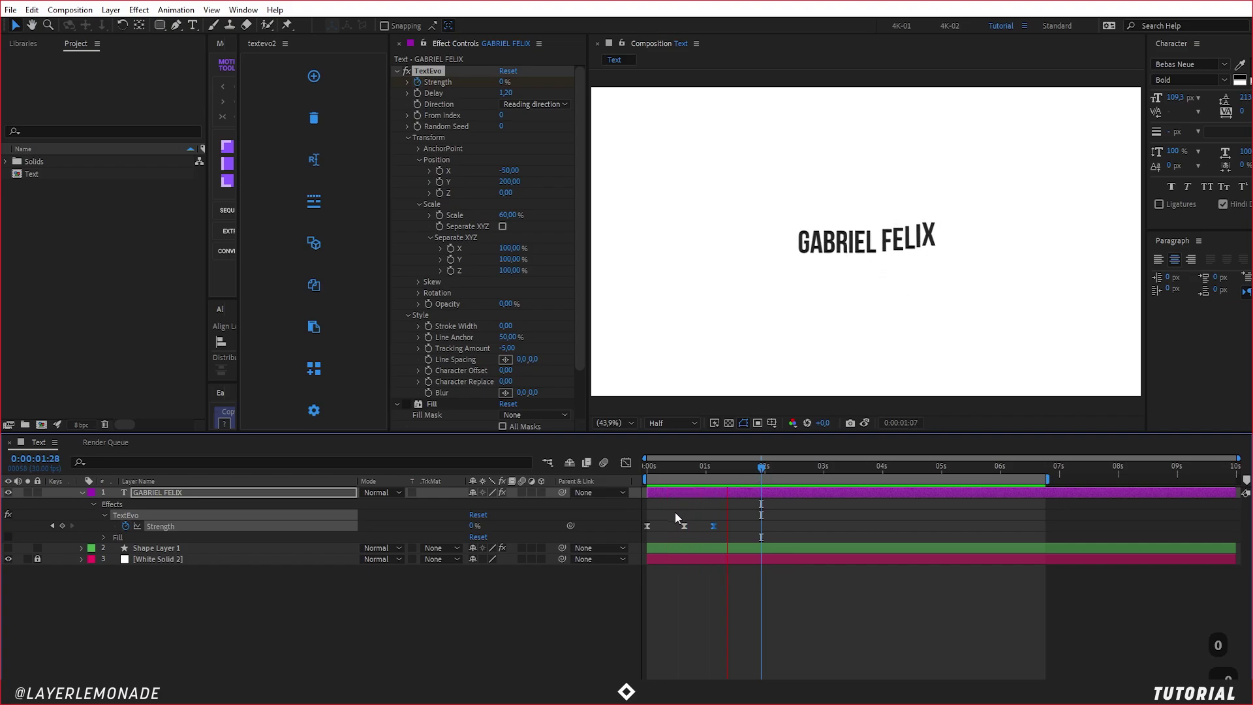
key("alt+Left")
key("alt+Left")
key("alt+Left")
key("0")
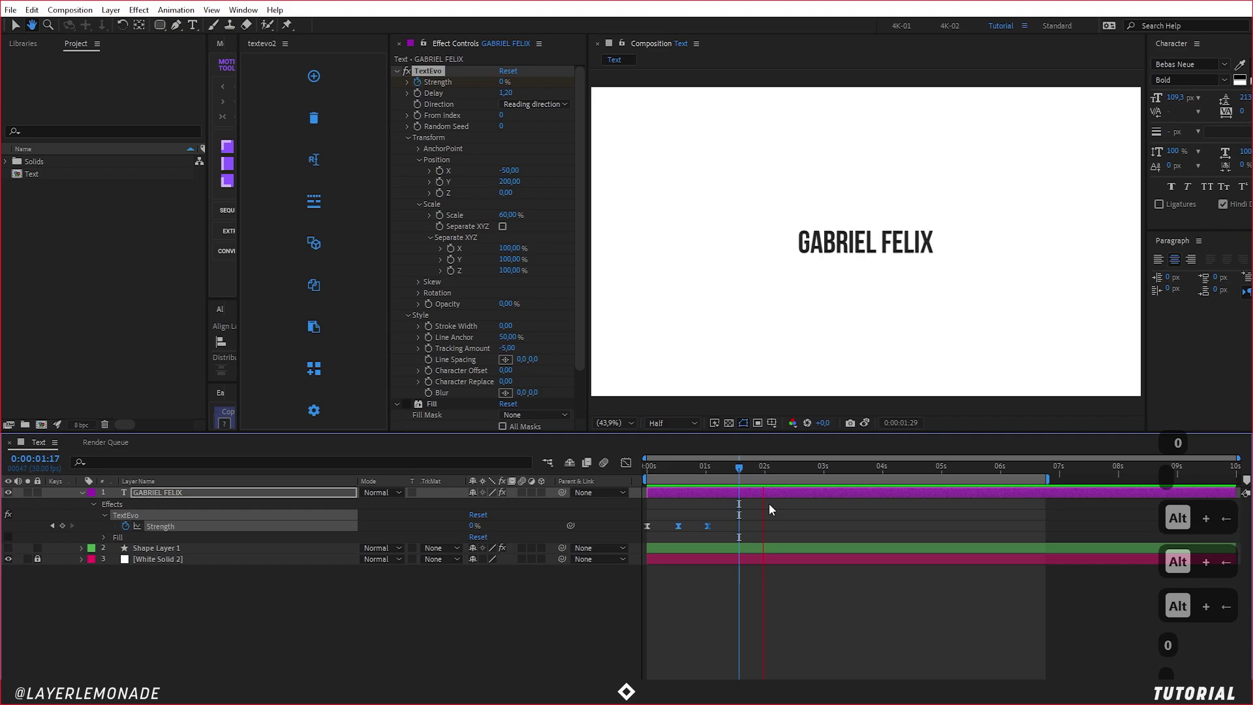
key("ctrl+z")
key("0")
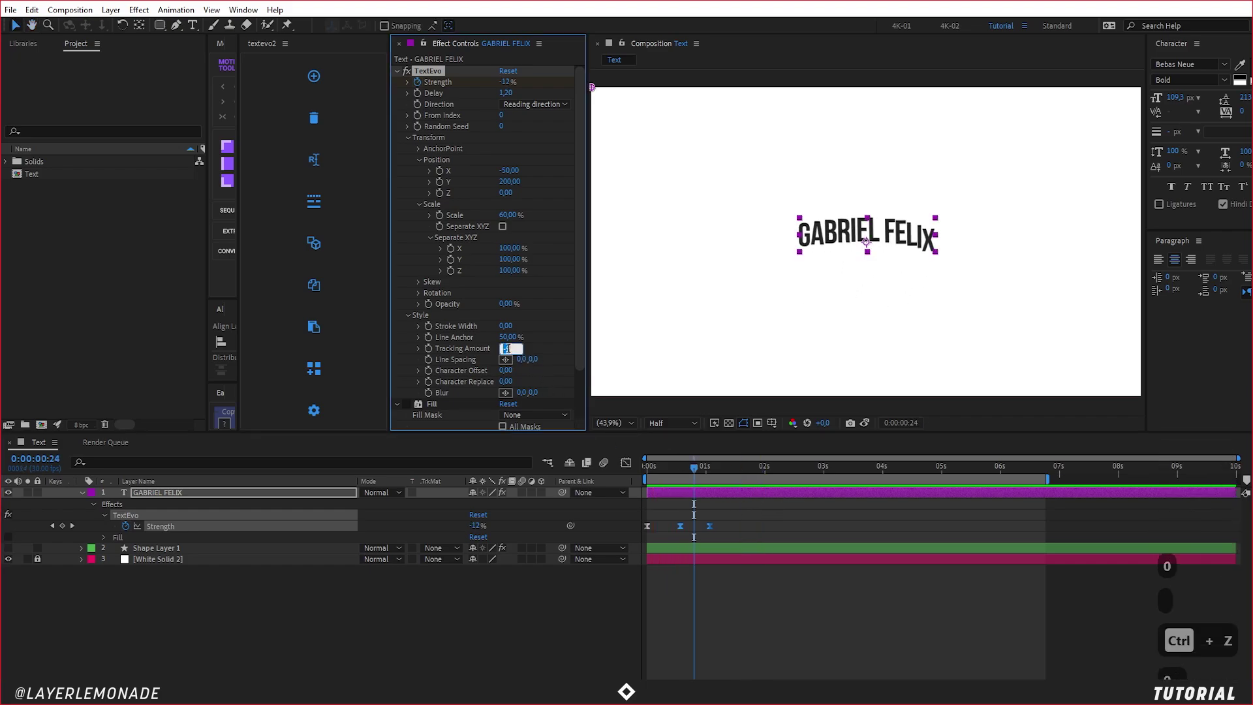
Step: Reset the TextEvo Tracking Amount to 0 and preview the reveal
key("0")
key("Return")
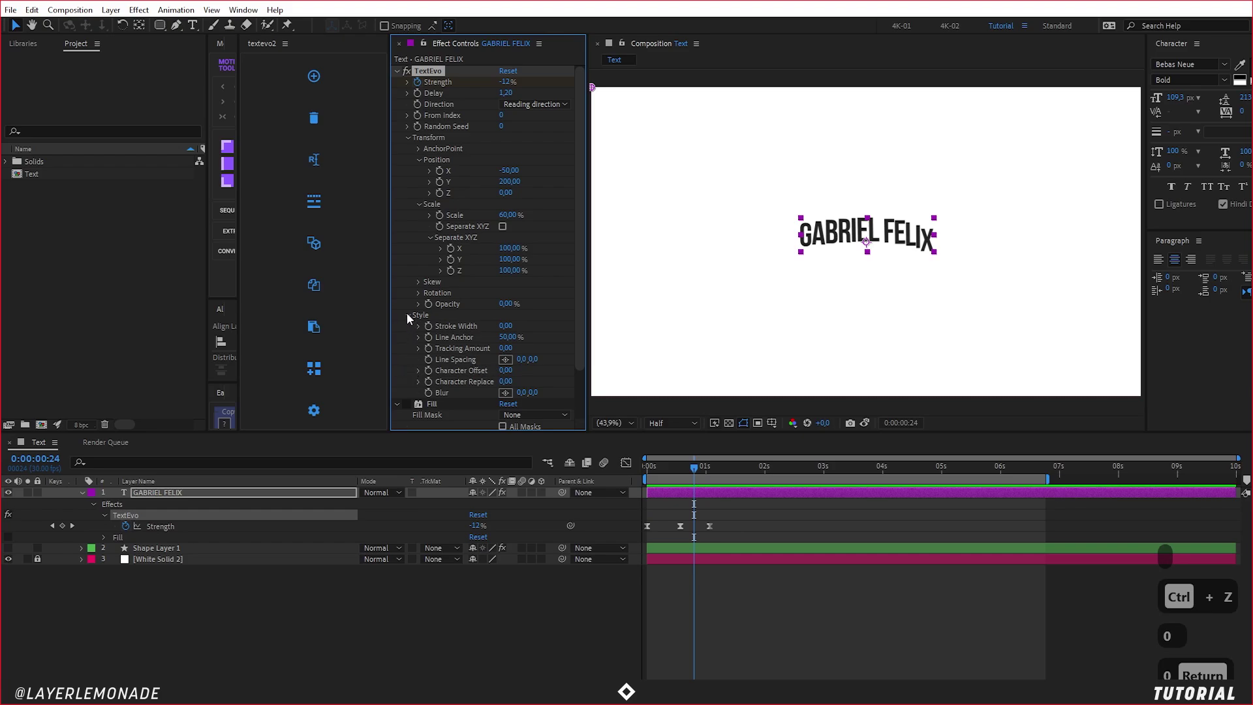
key("0")
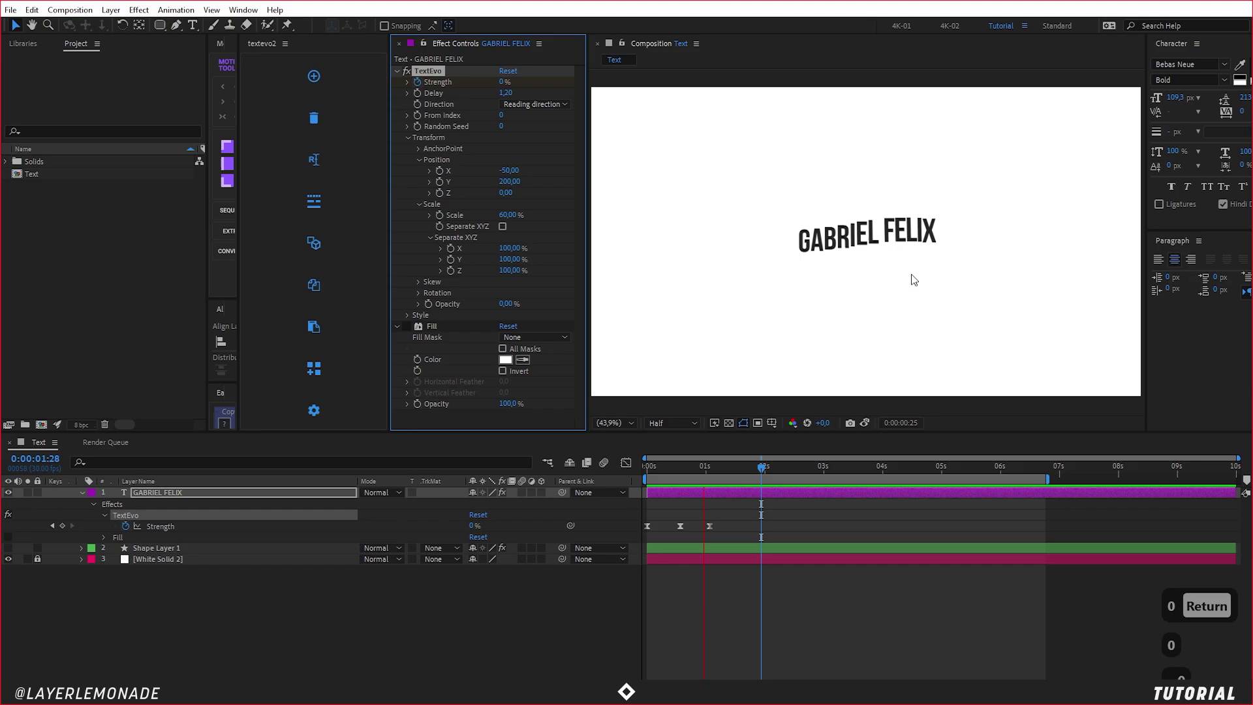
type("0")
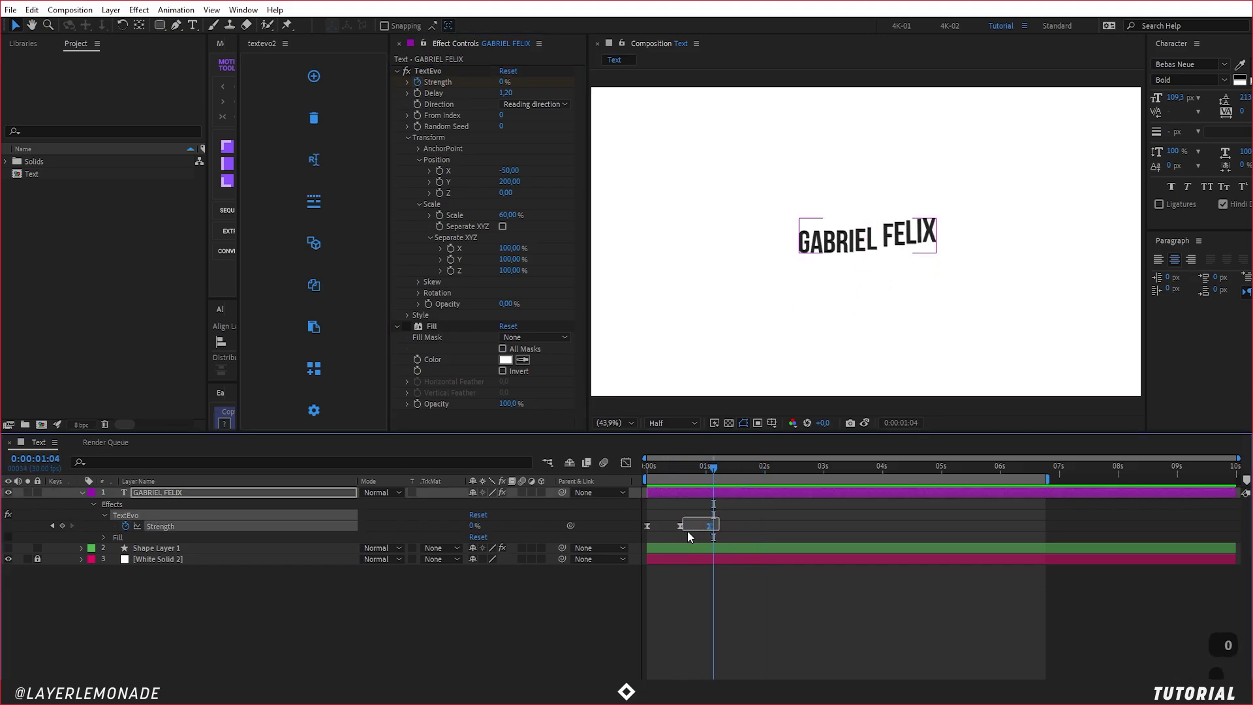
Step: Fine-tune the keyframe timing by a couple of frames and replay the preview
key("alt+Right")
key("alt+Right")
key("0")
key("0")
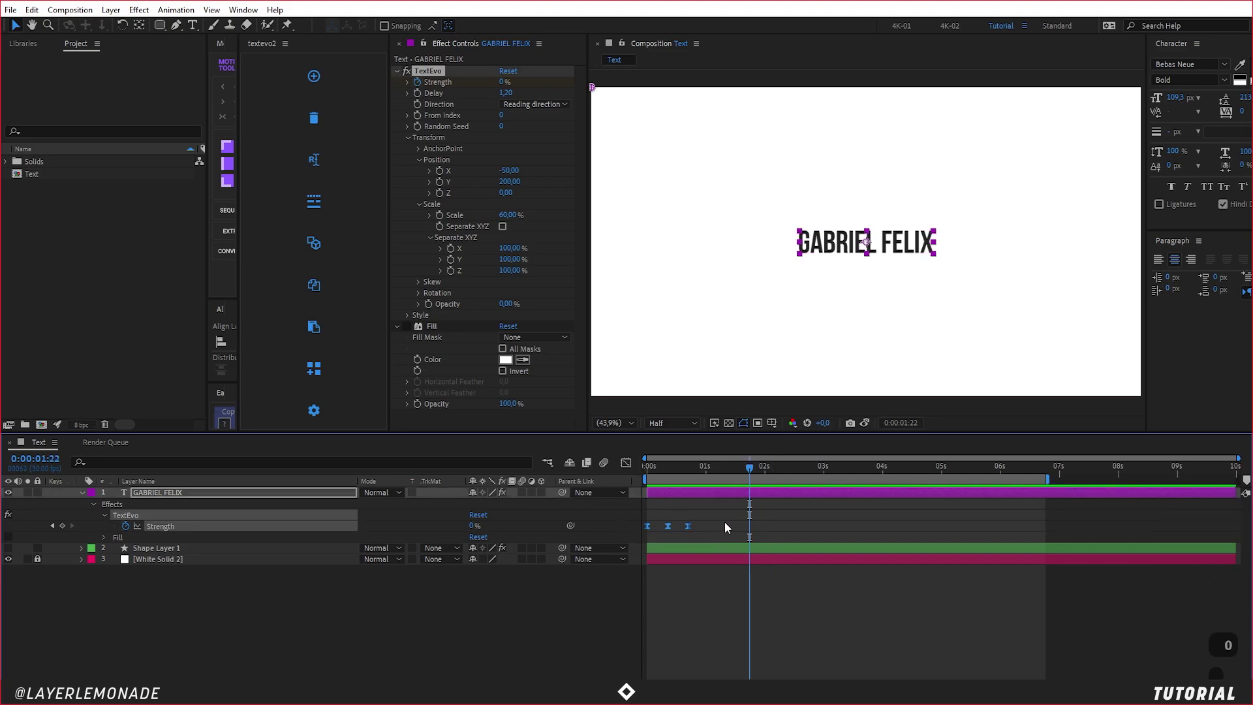
key("0")
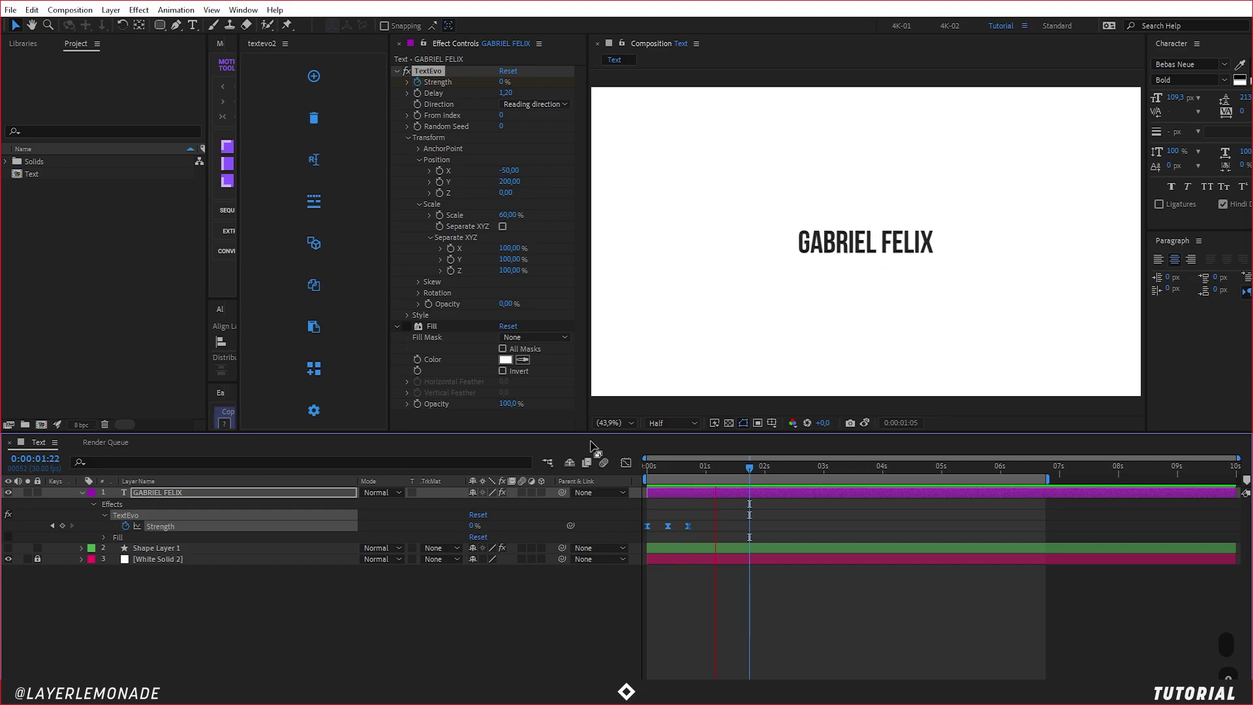
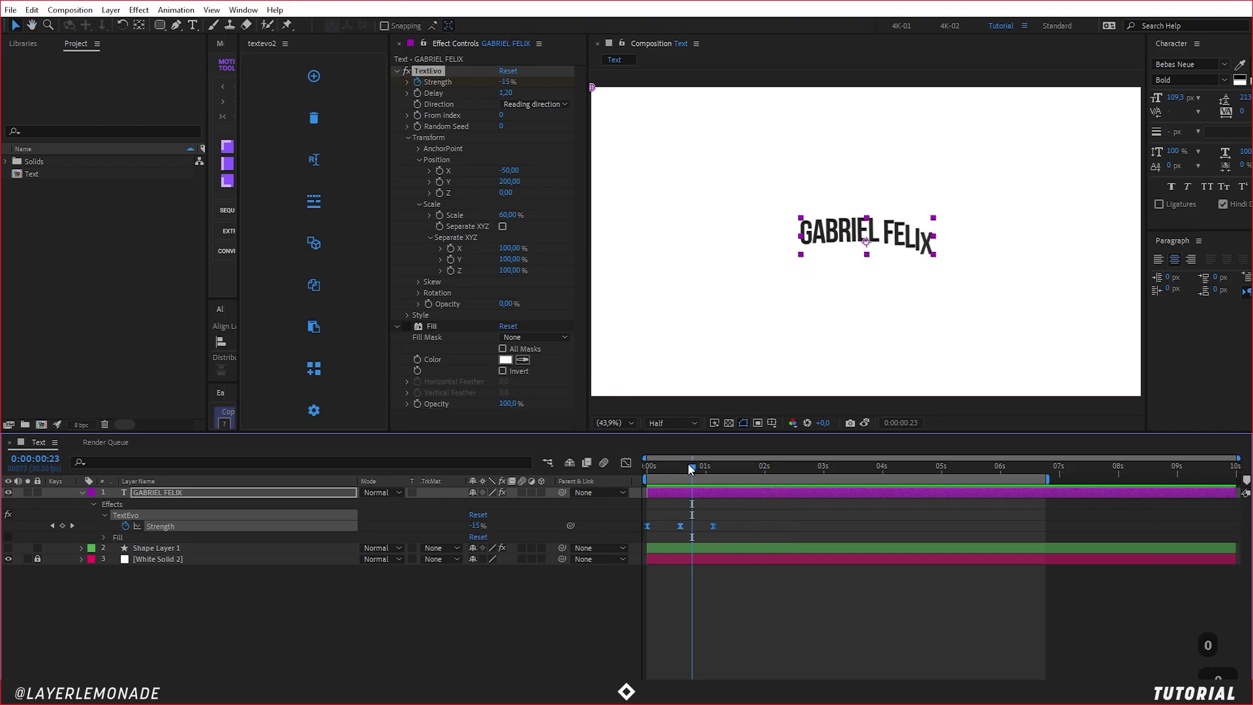
Step: Adjust the Strength keyframe spacing before reopening the TextEvo Skew group
type("0")
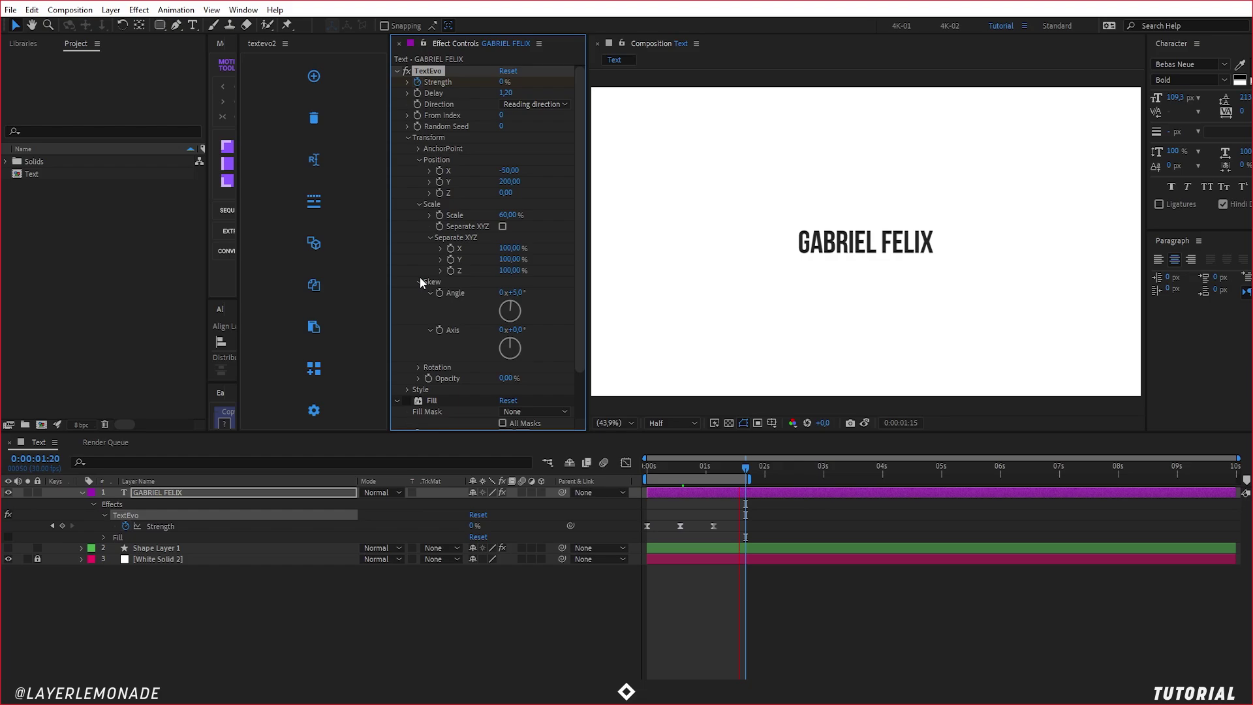
Step: Set the skew angle, then make the starting Scale 0% and settle on 20%
type("50")
key("Return")
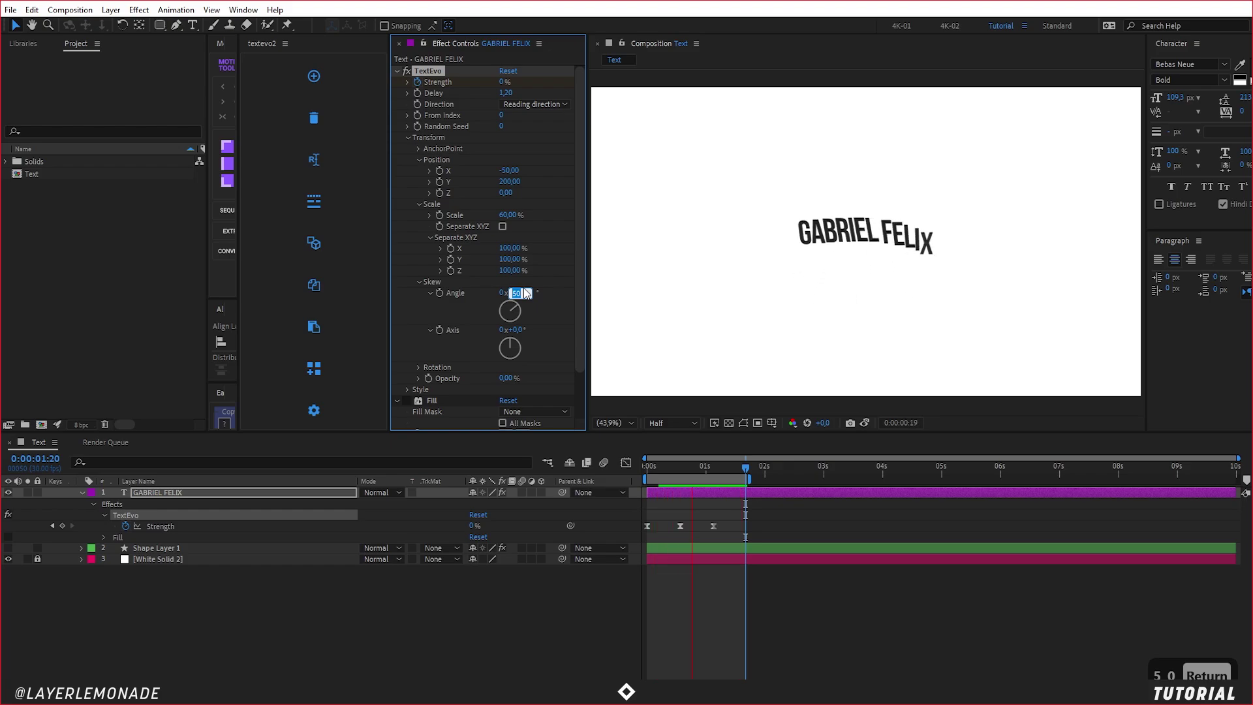
key("BackSpace")
key("Return")
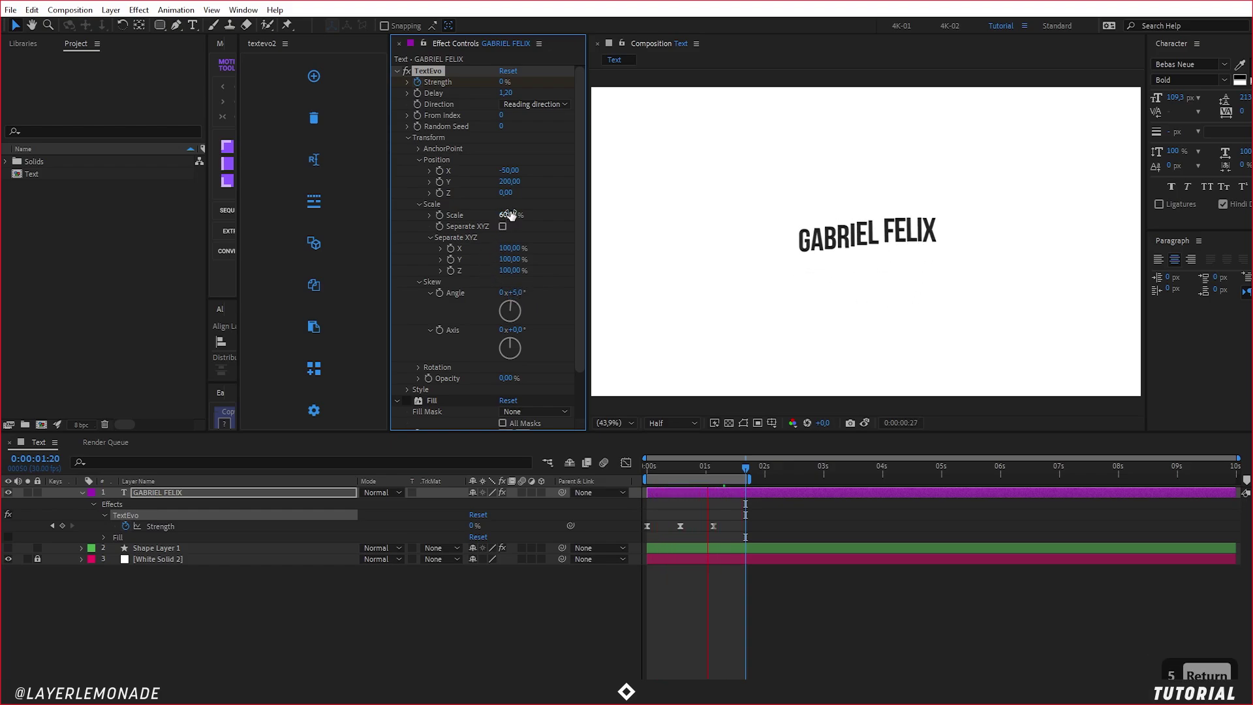
type("0")
key("Return")
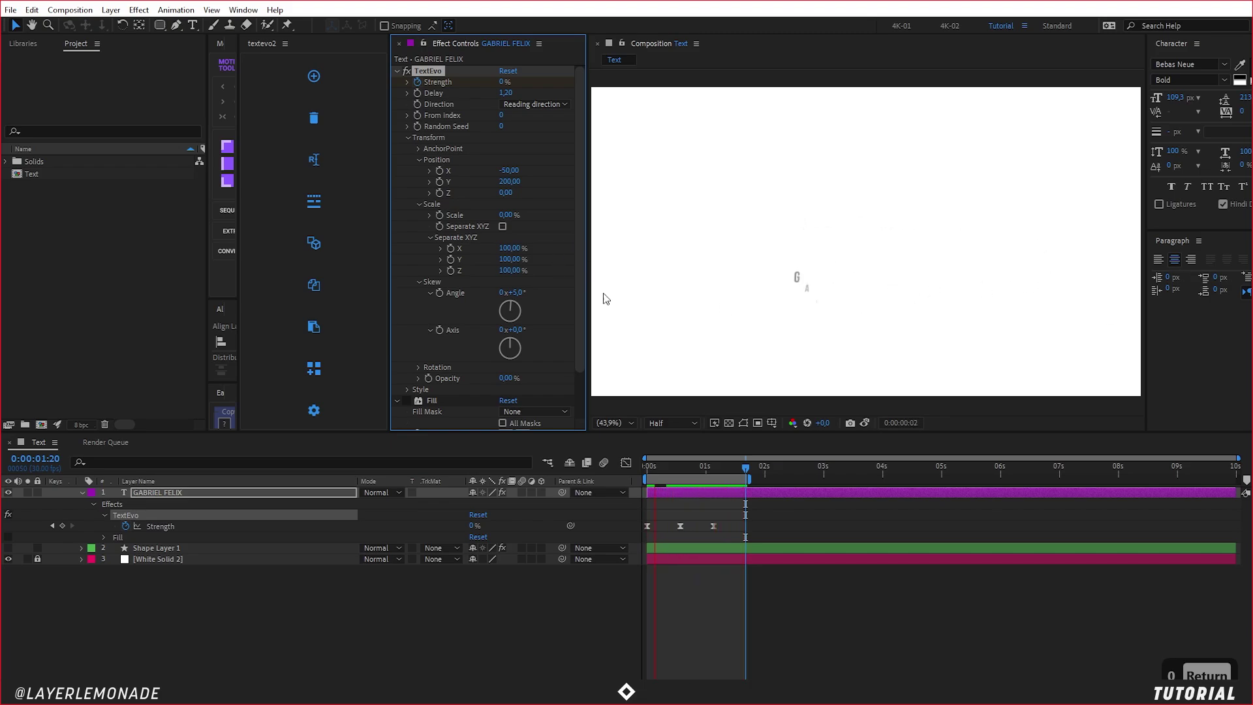
type("20")
key("Return")
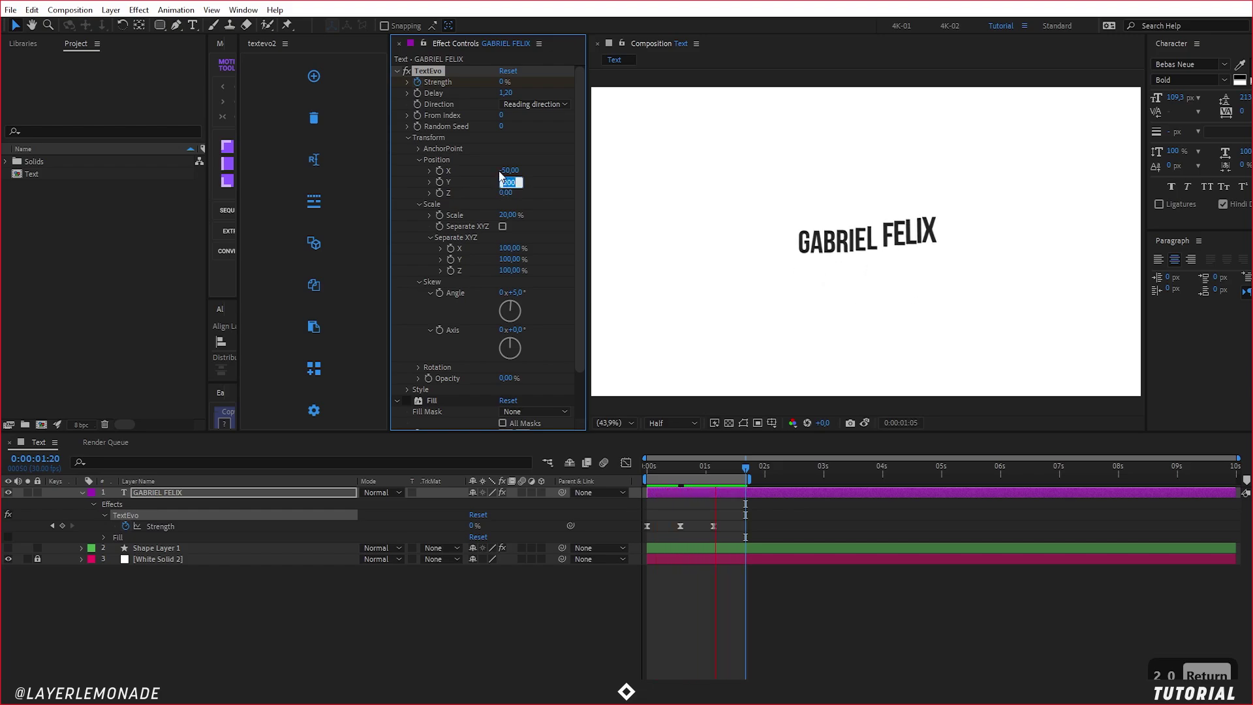
Step: Enter the starting Position offsets, -150 horizontal and the vertical value, and lengthen the preview
type("400")
key("Return")
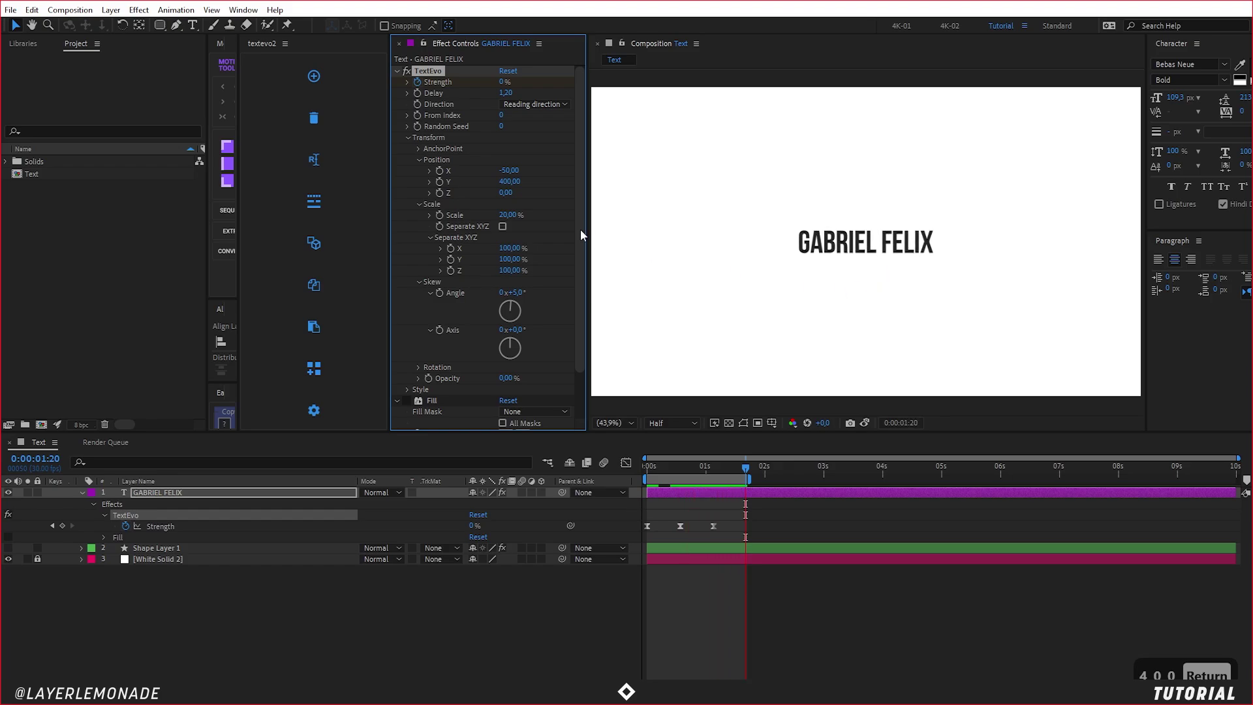
type("4050")
key("Return")
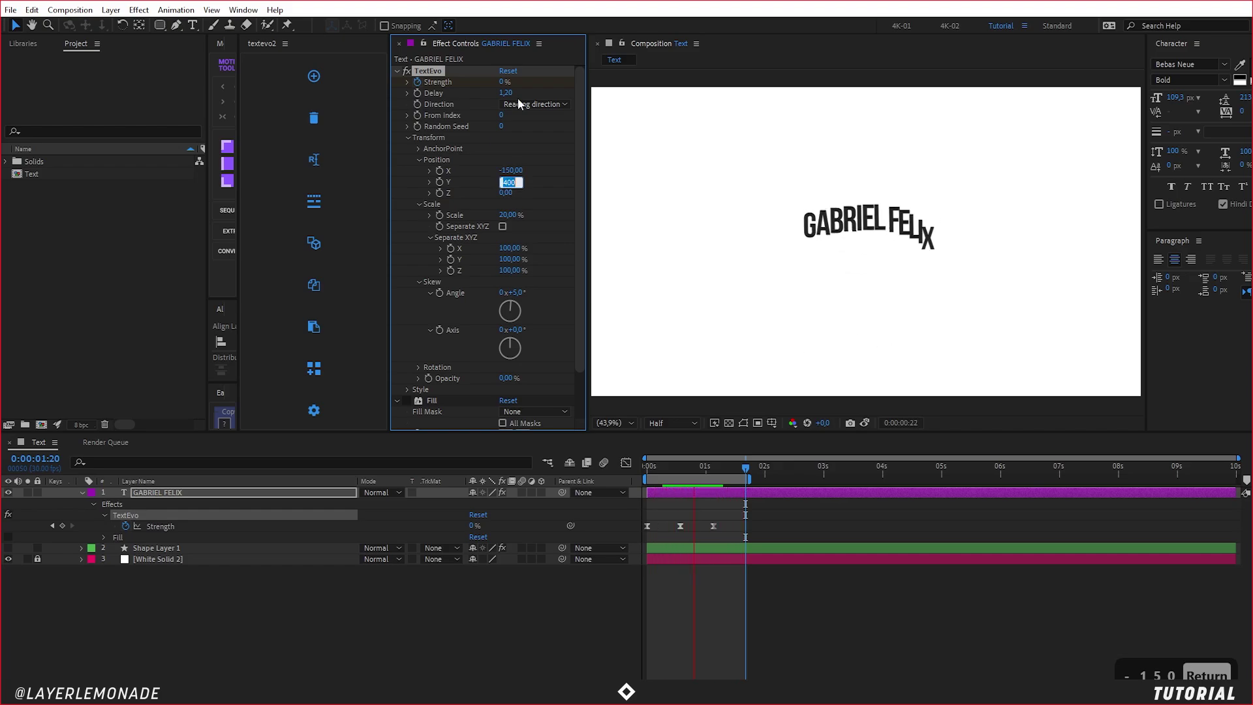
type("50")
key("Return")
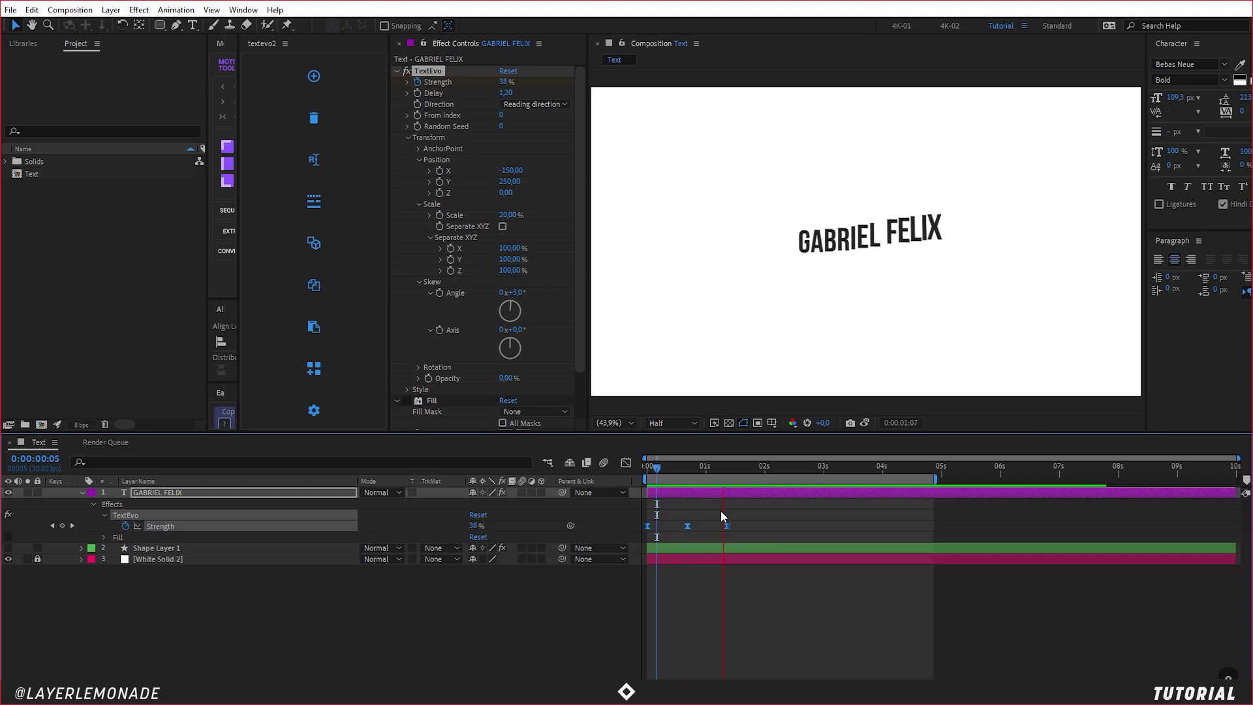
key("o")
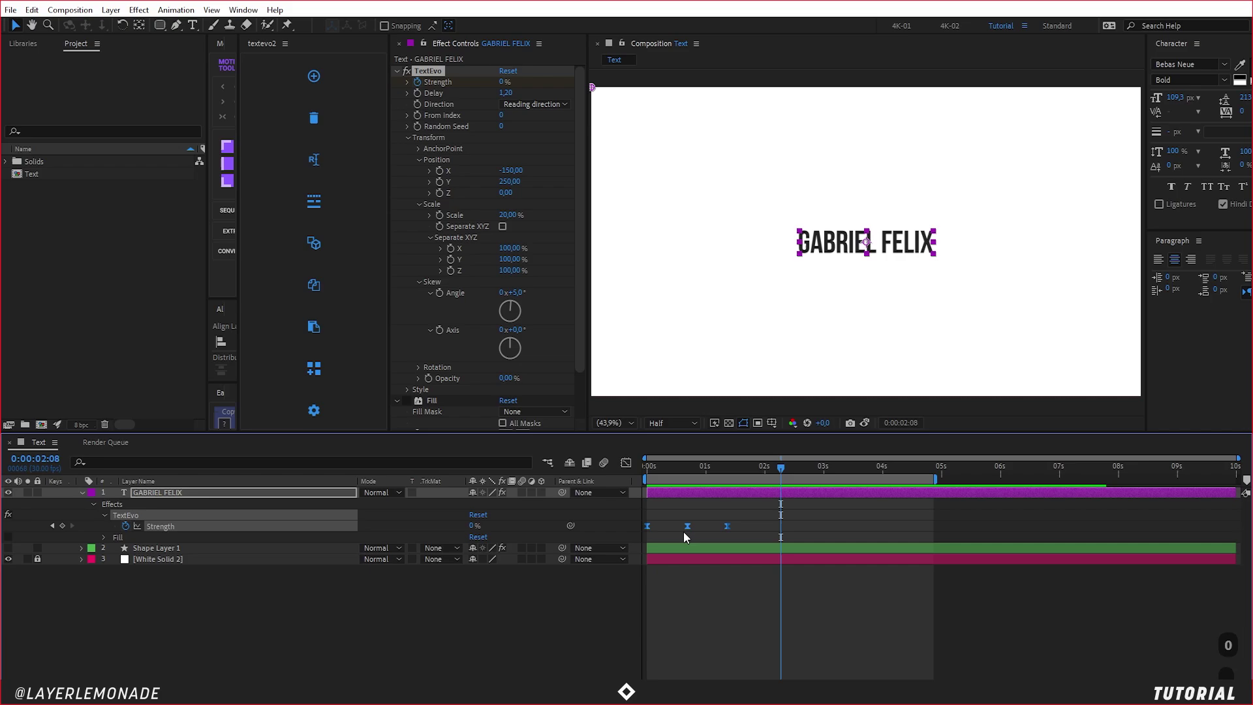
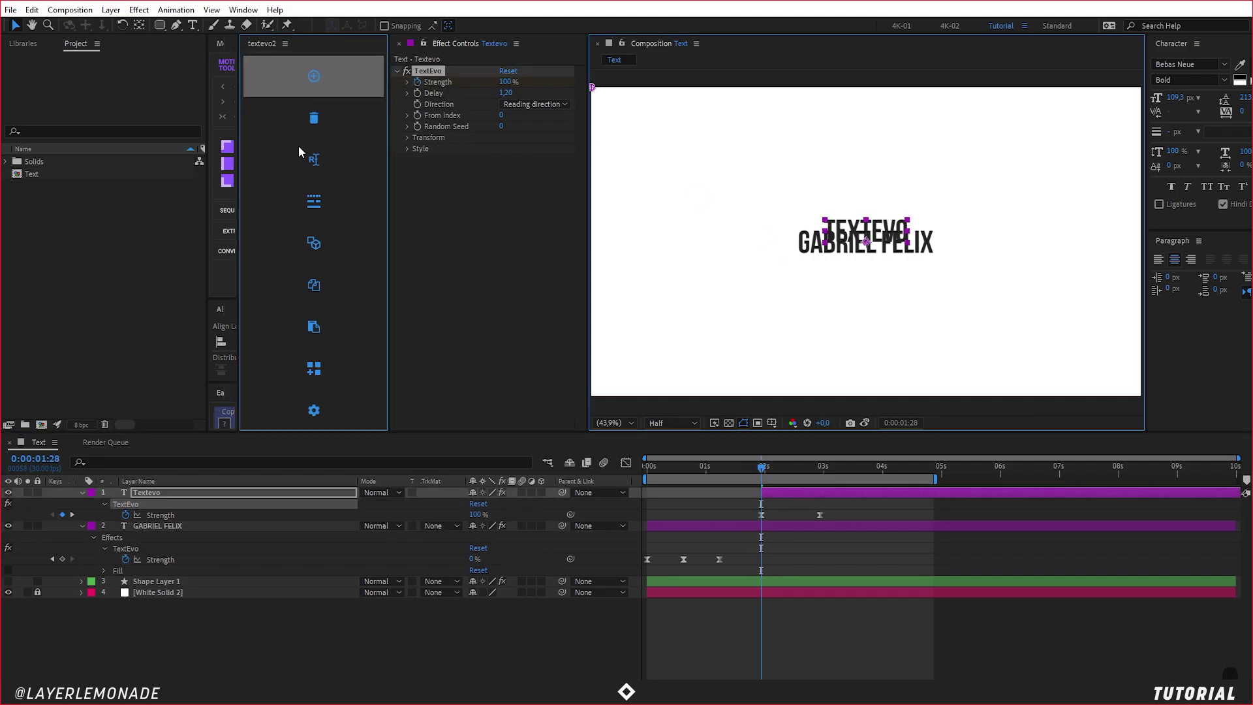
key("ctrl+z")
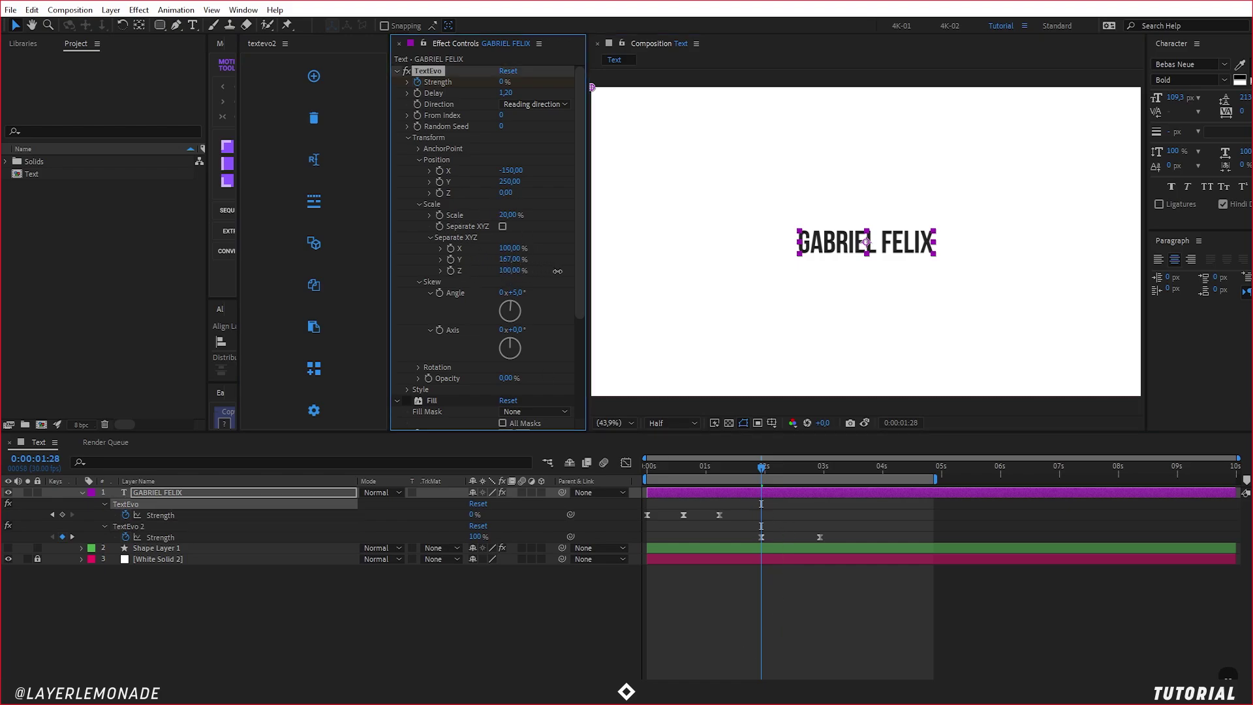
key("u")
Step: Set TextEvo 2's Transform Position X to -100 for the leftward slide
key("ctrl+z")
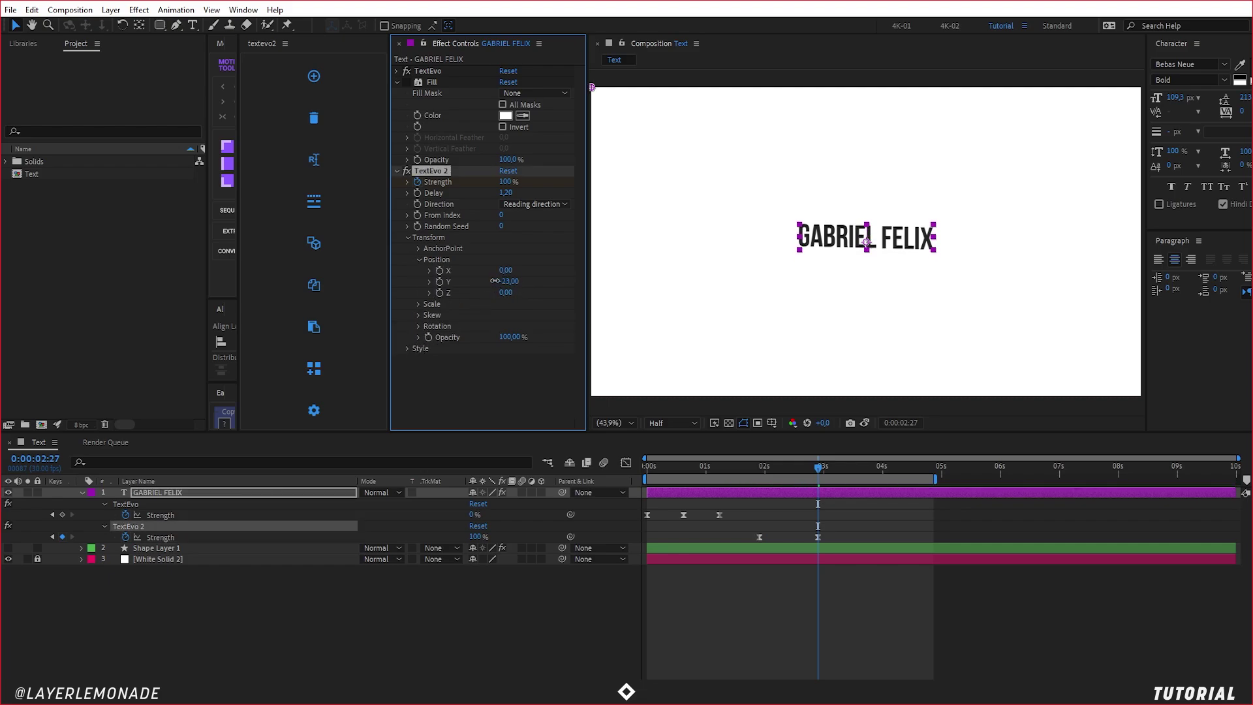
key("ctrl+z")
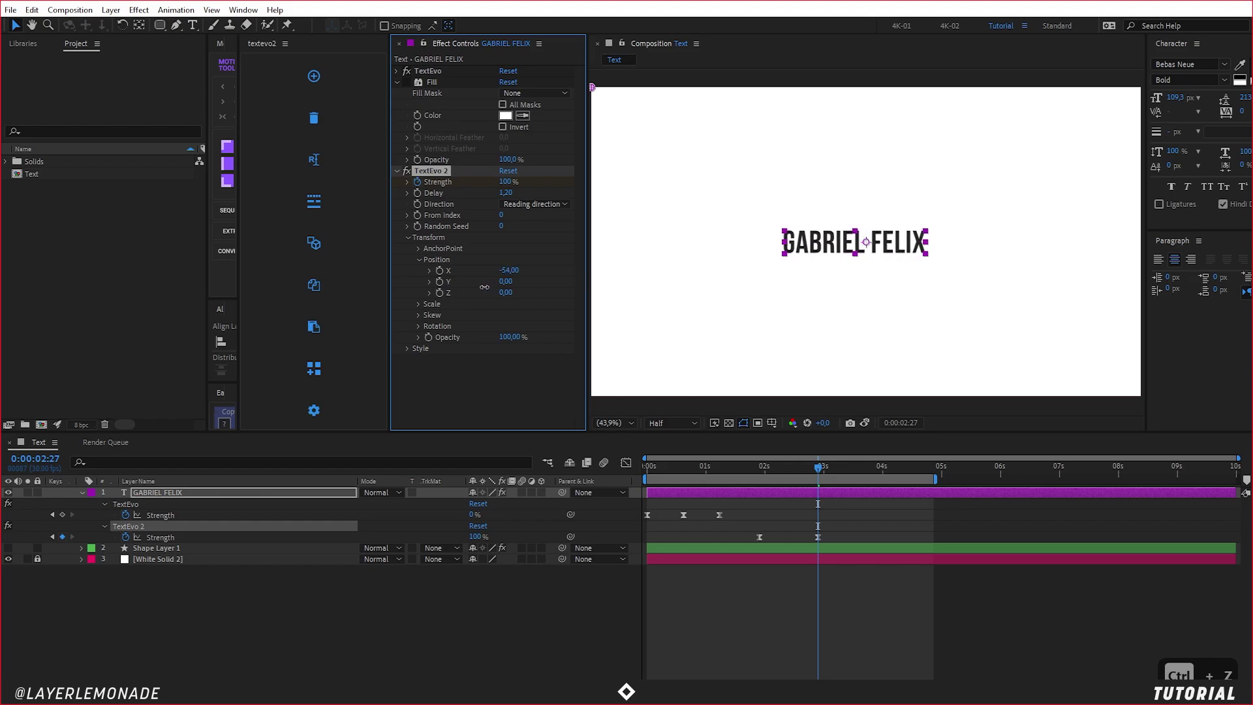
type("-100")
key("Return")
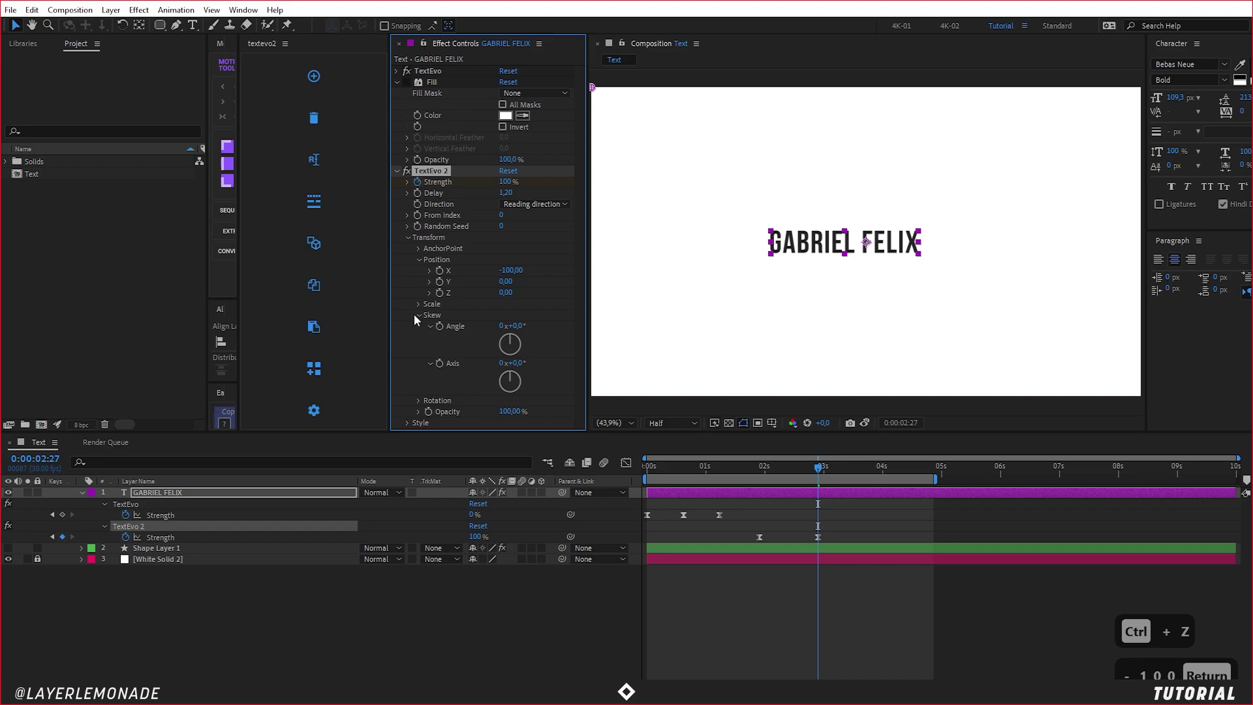
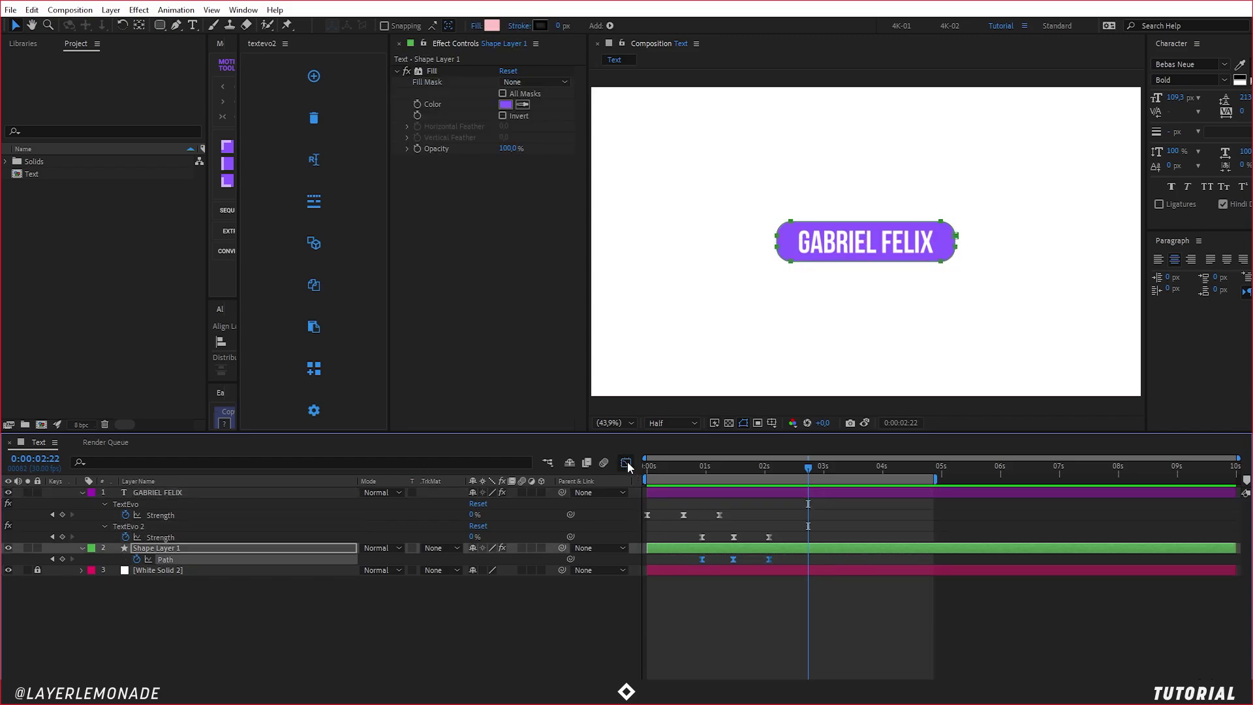
Step: Apply Easy Ease (F9) to the pill's Path keyframes in the Graph Editor and return to the layer bars
key("F9")
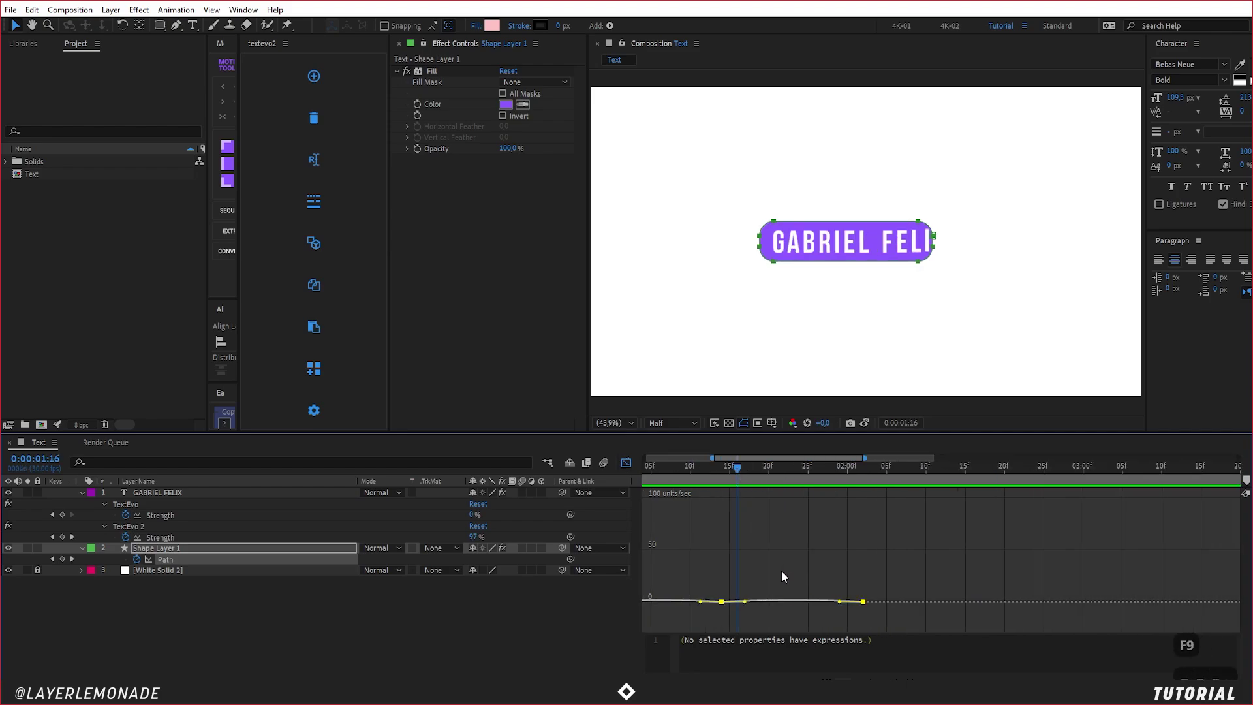
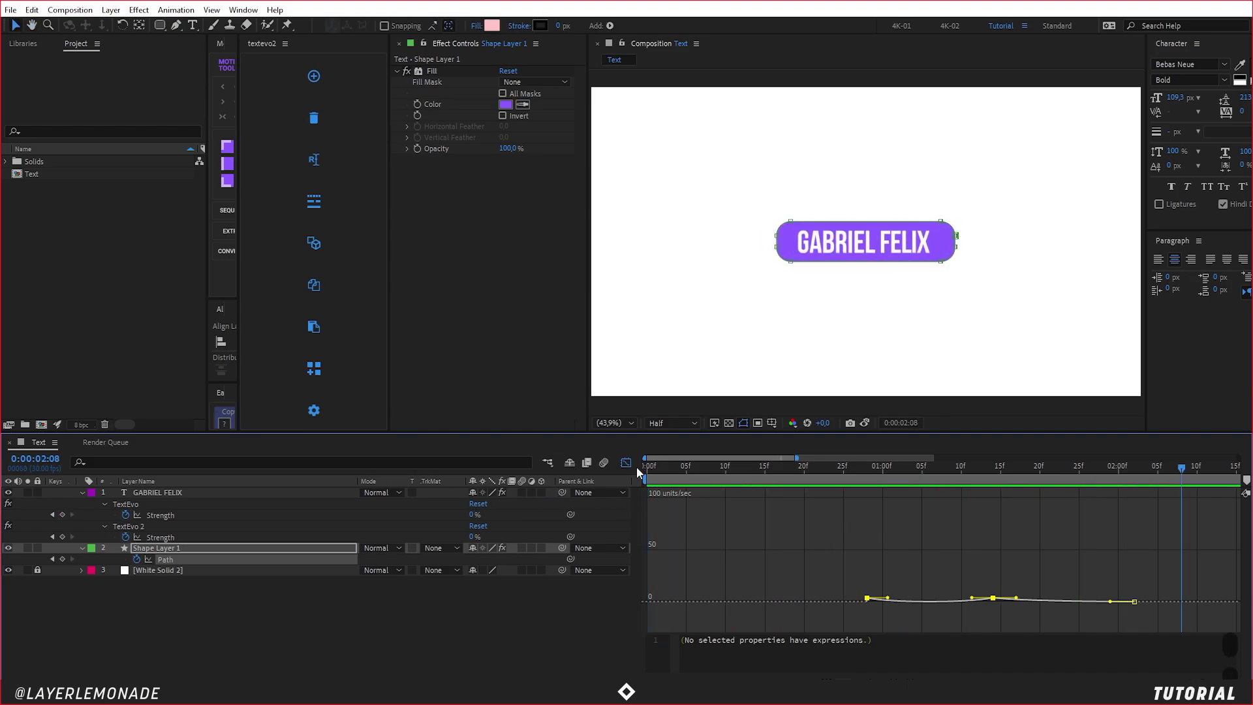
key("ctrl+z")
key("ctrl+z")
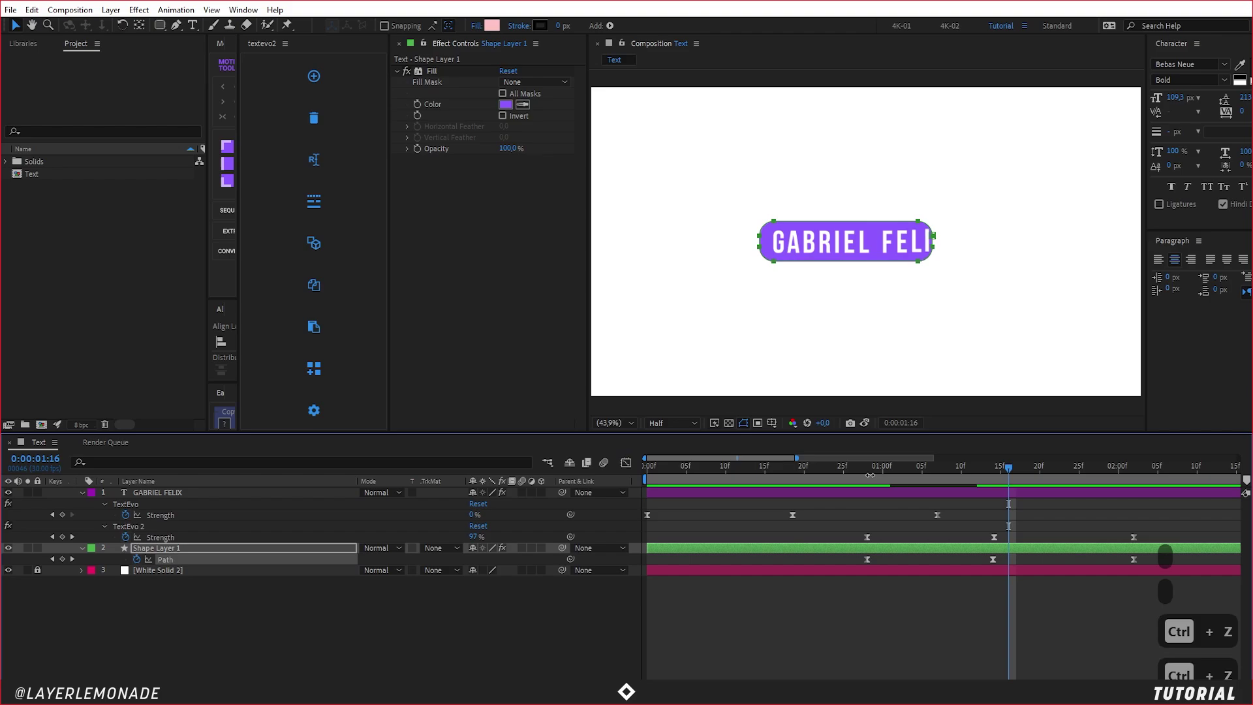
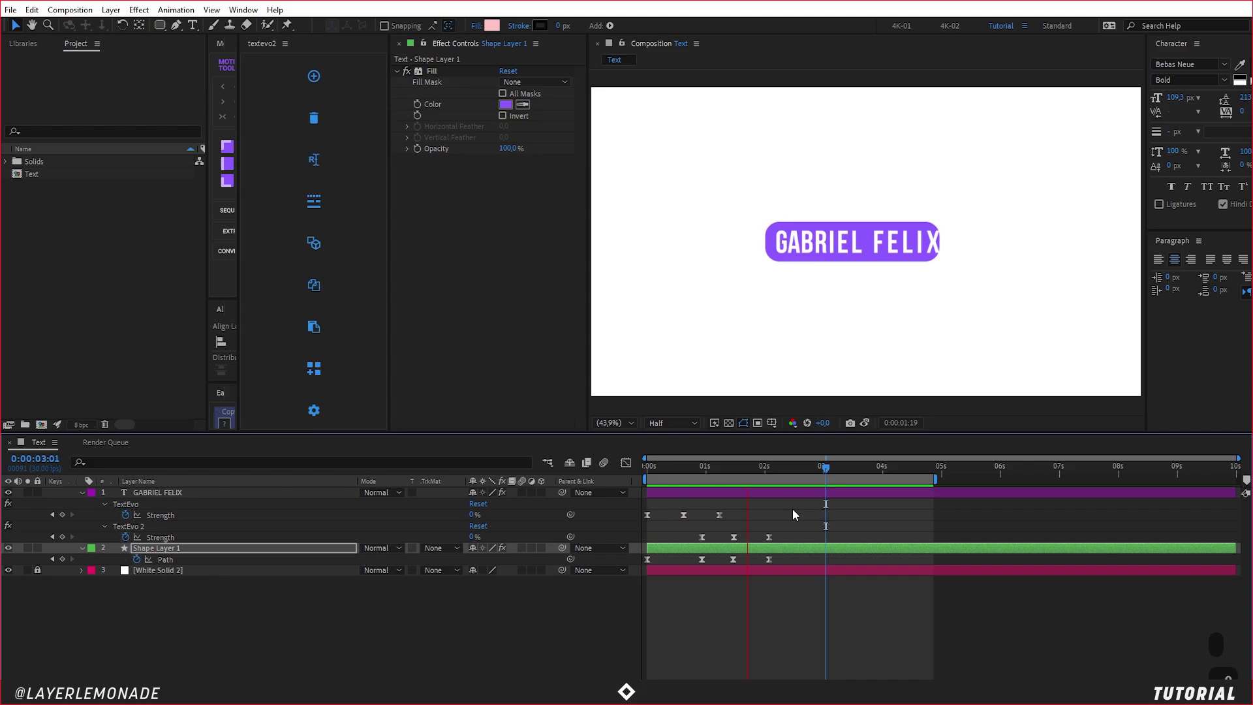
key("o")
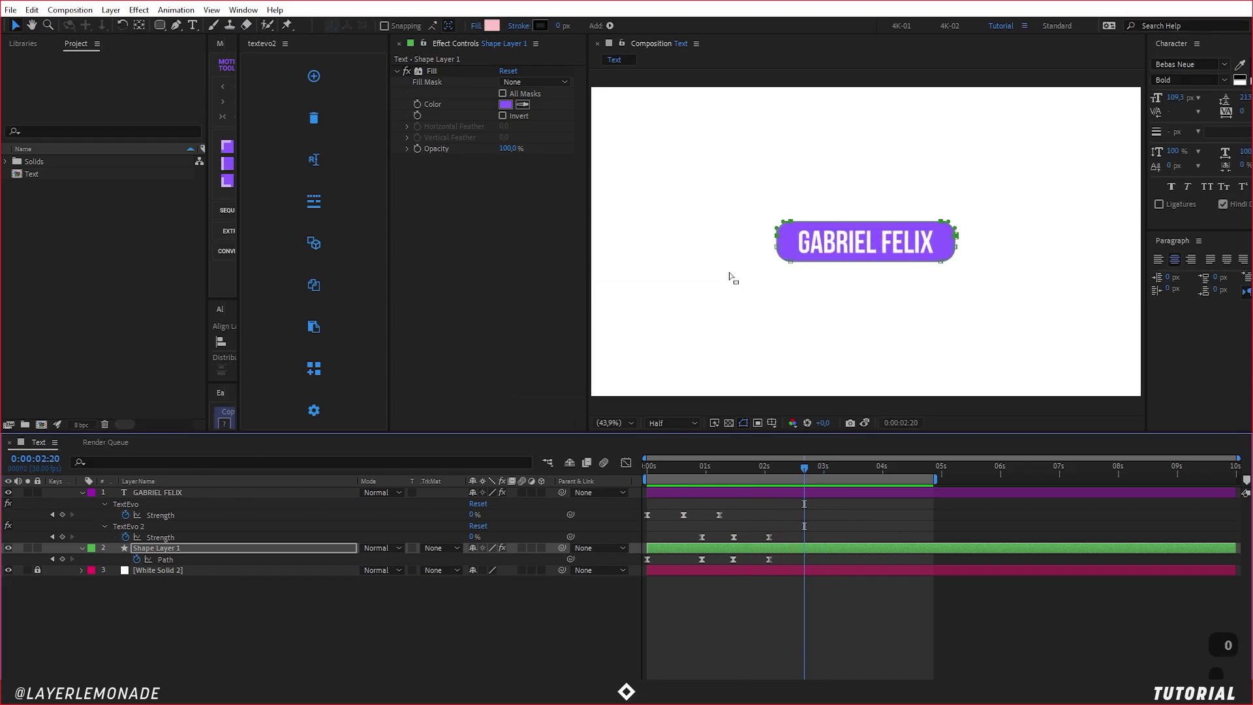
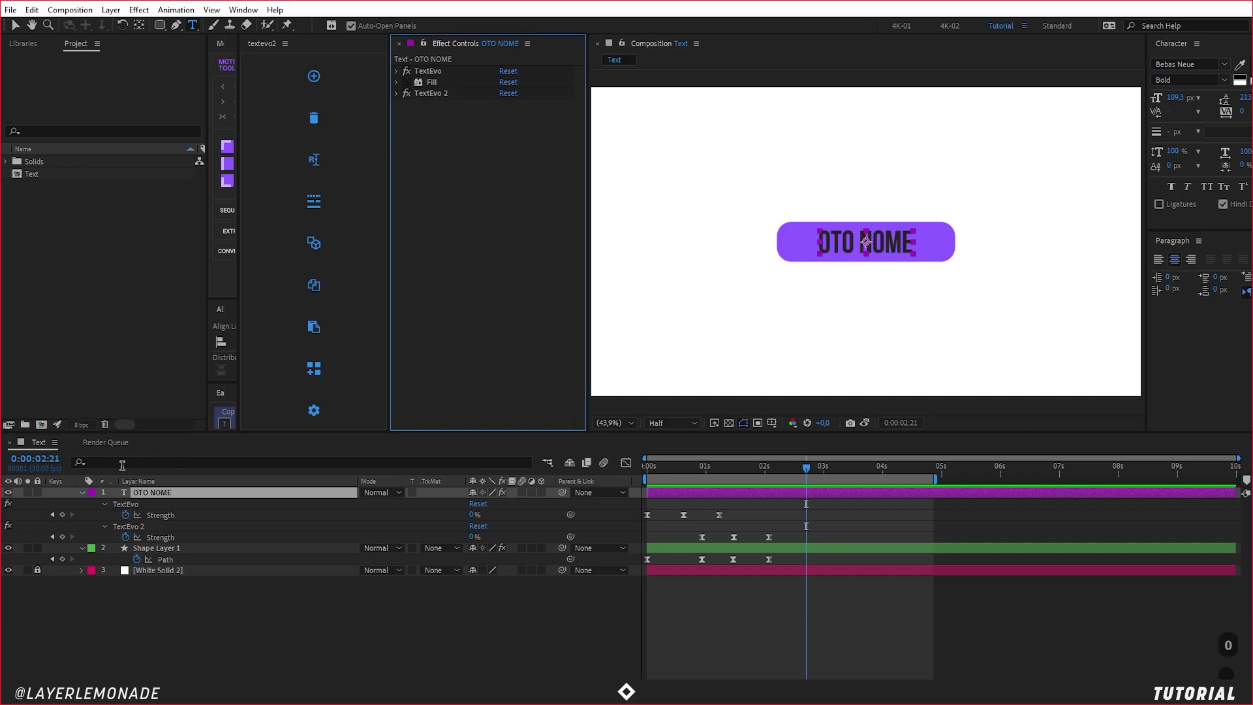
Step: Scroll the timeline while replacing the title text with OTO NOME
scroll("up", 3)
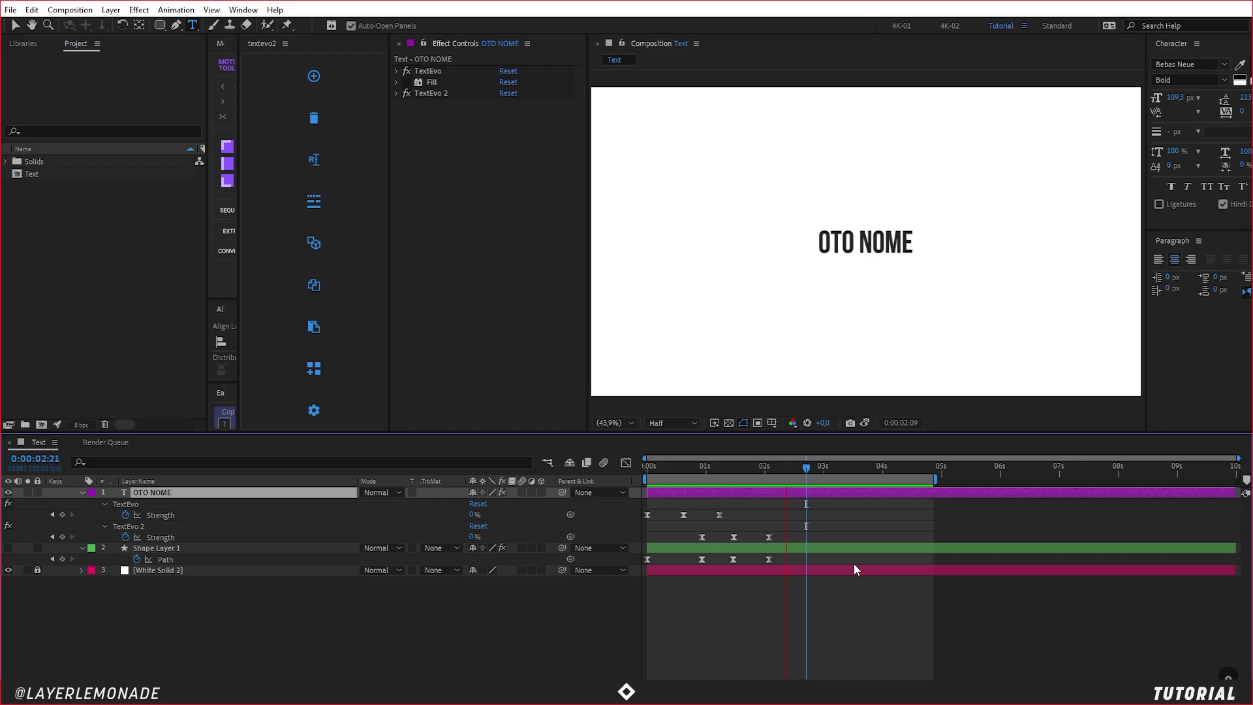
Step: Collapse the layer properties and add a new TextEvo-preset text layer, entering text editing
key("o")
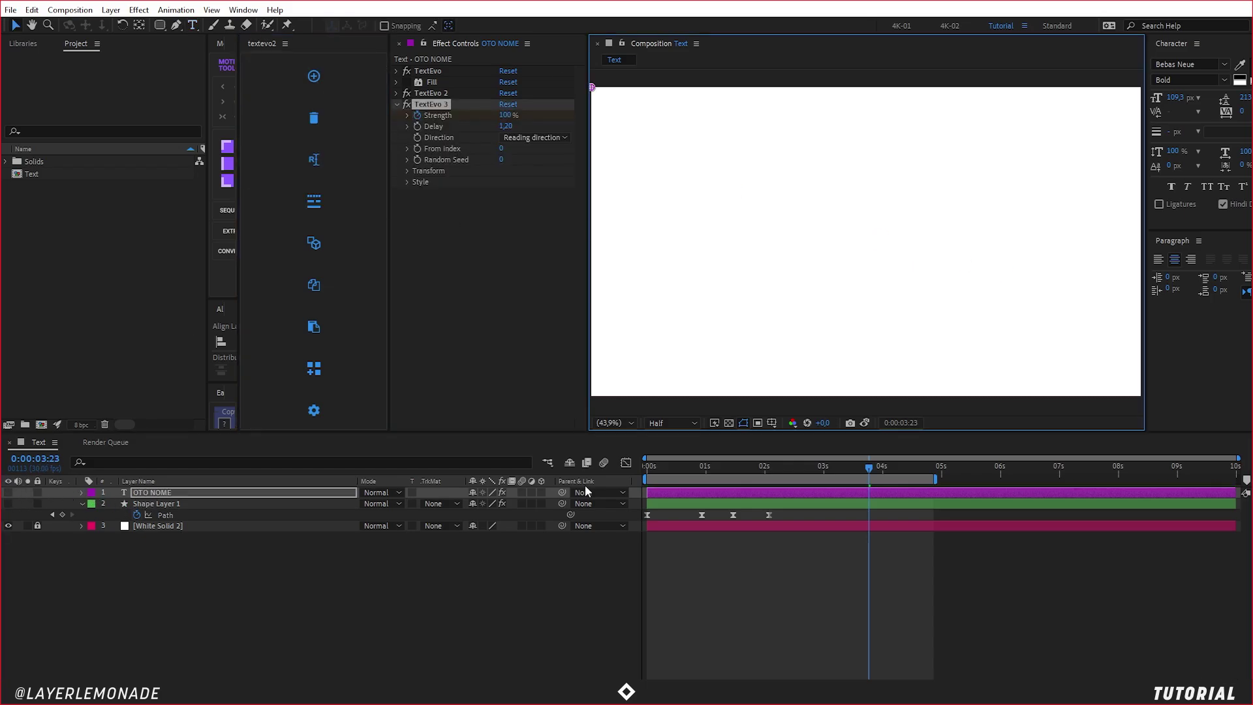
key("ctrl+z")
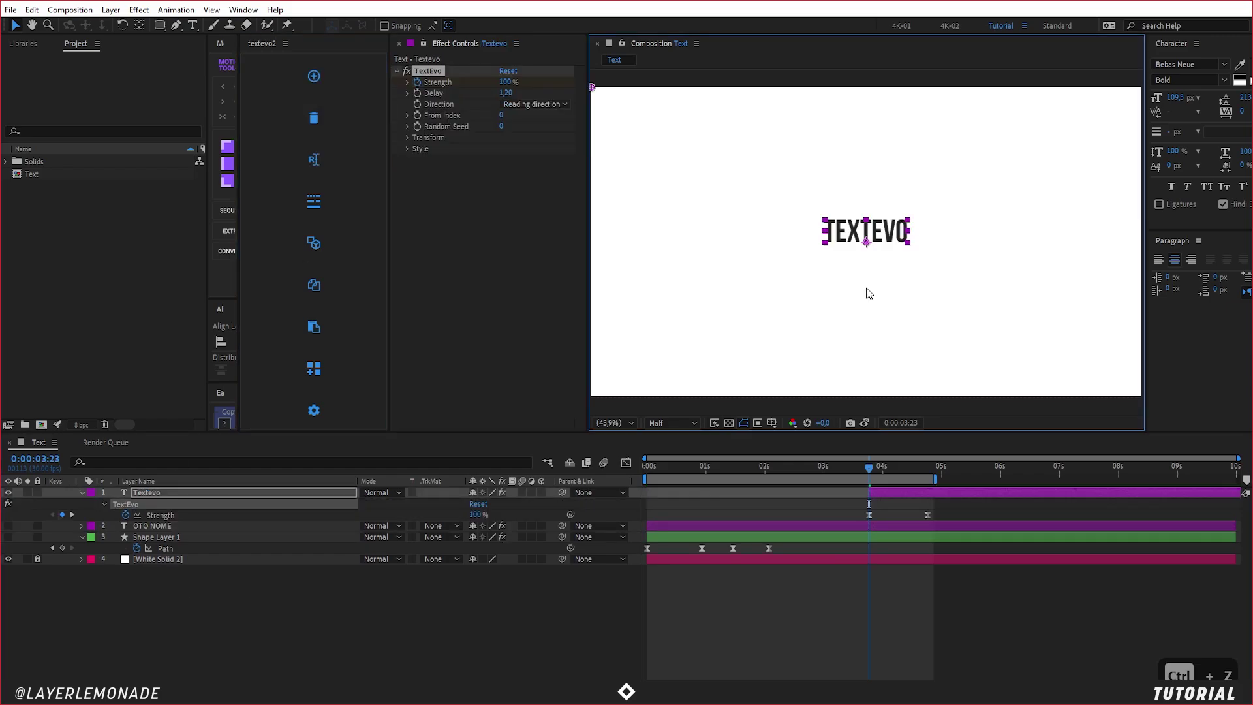
key("ctrl+alt+Home")
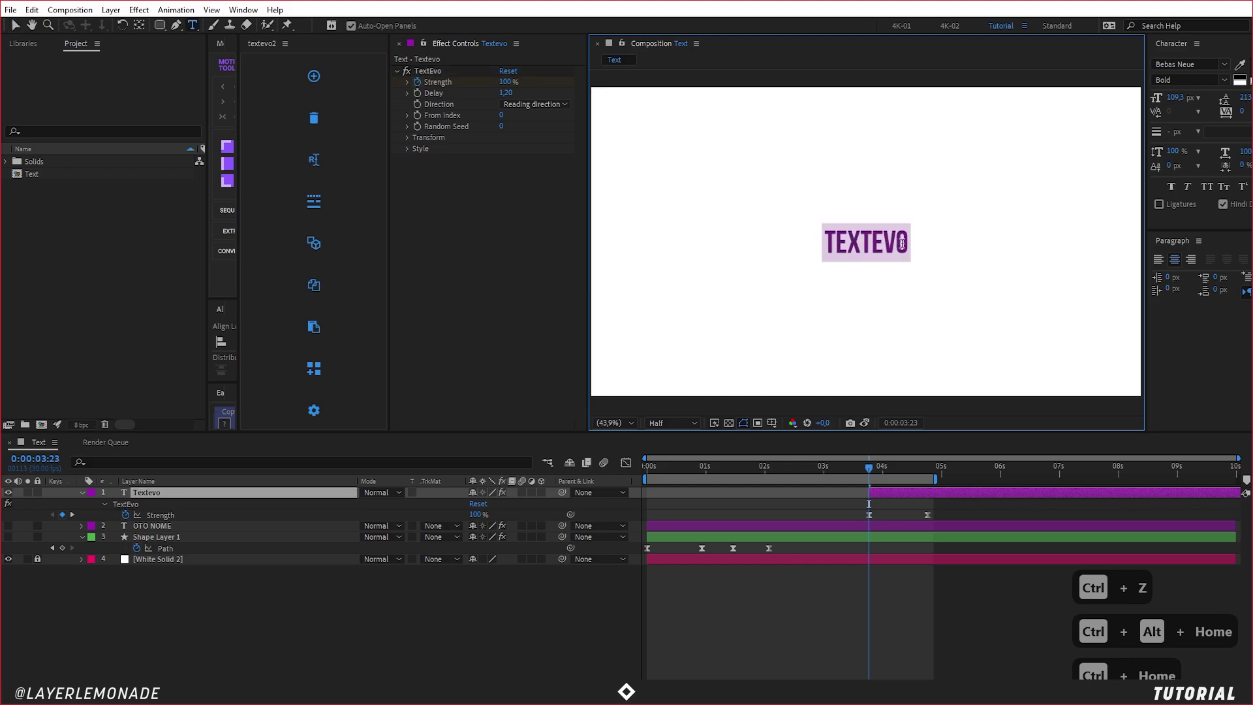
Step: Select and copy the word Textevo, pasting it repeatedly to fill the line across the frame
key("ctrl+a")
key("ctrl+a")
key("ctrl+c")
key("ctrl+v")
key("ctrl+v")
key("ctrl+v")
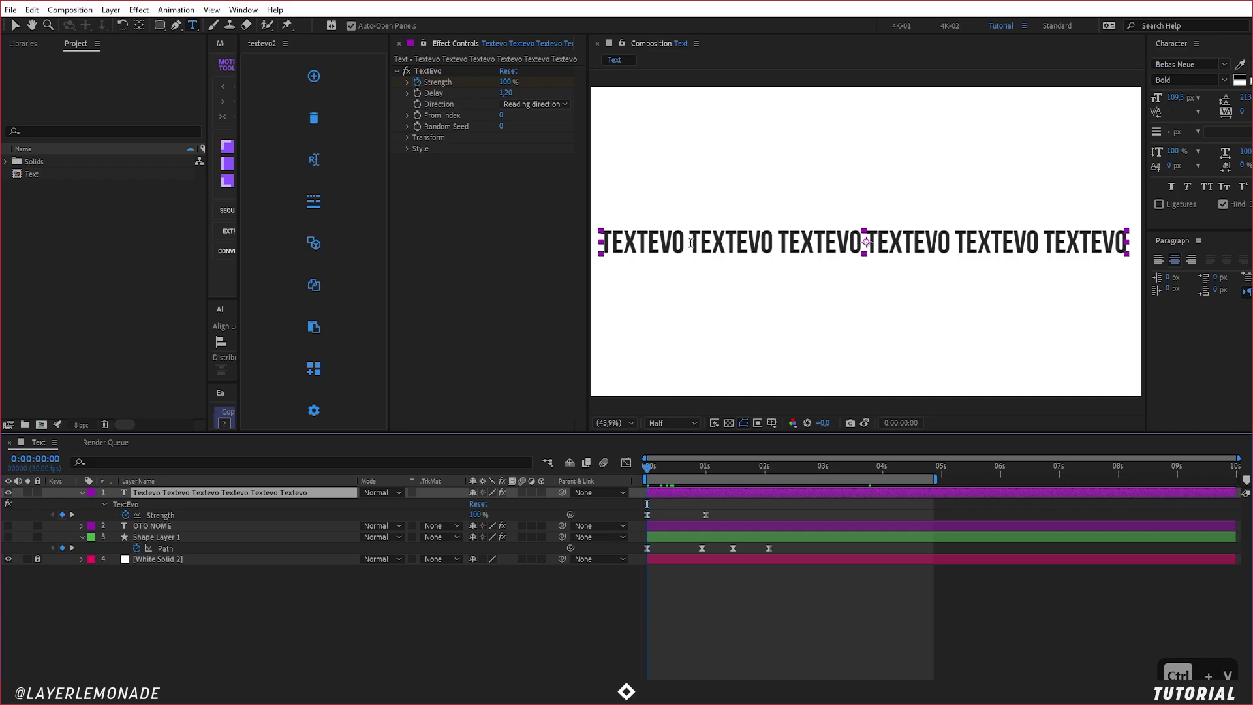
Step: Finish the repeated text and set TextEvo Position Y to 200
key("BackSpace")
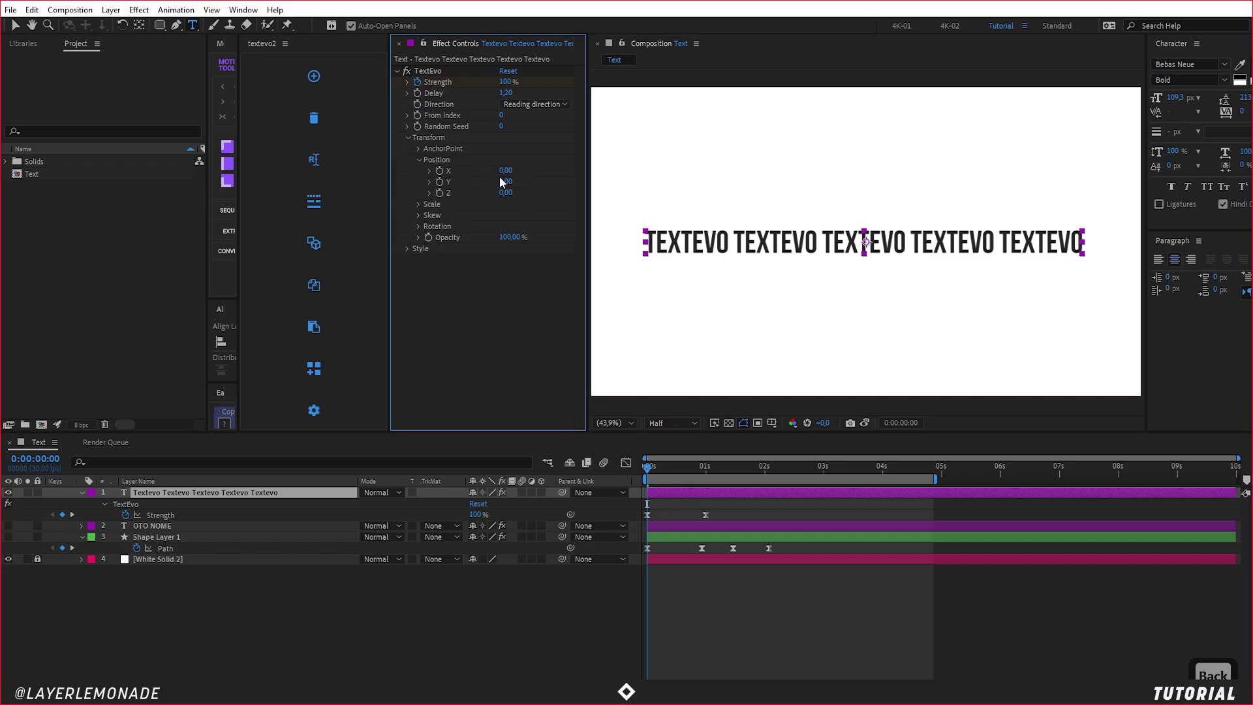
type("200")
key("Return")
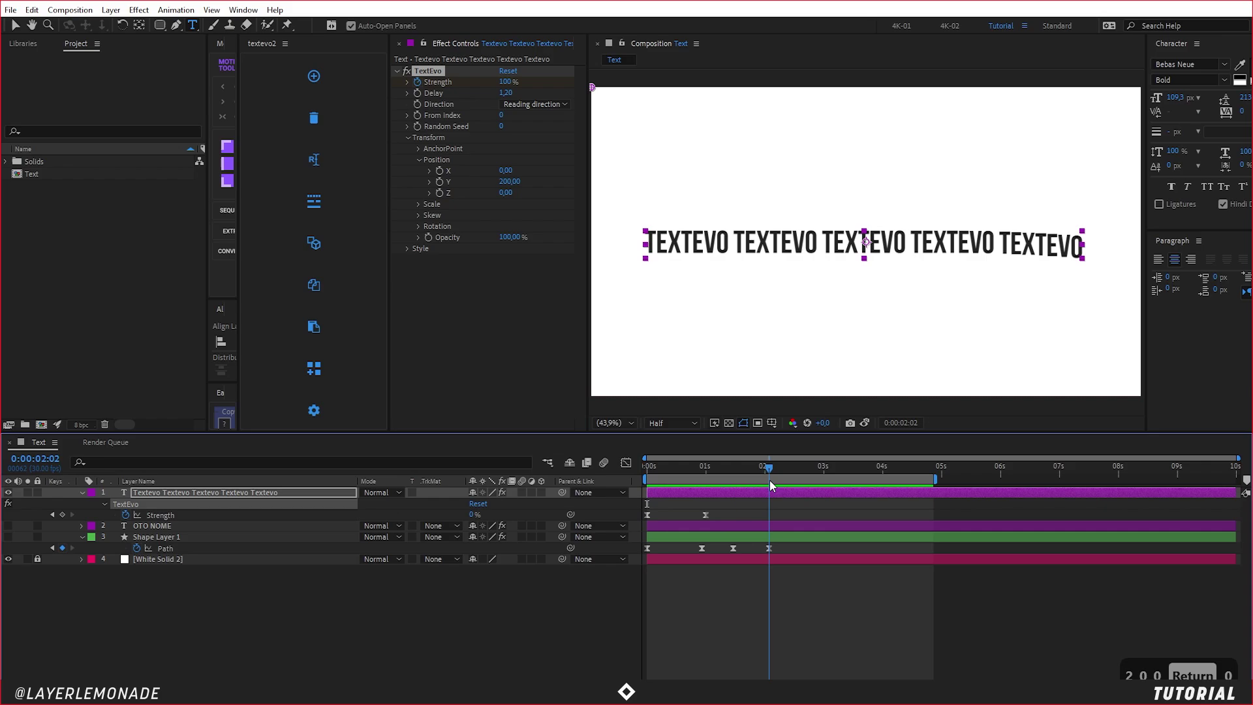
Step: Step forward to two seconds, paste a 100% Strength keyframe there and ease it
key("ctrl+shift+Right")
key("ctrl+shift+Right")
key("ctrl+shift+Right")
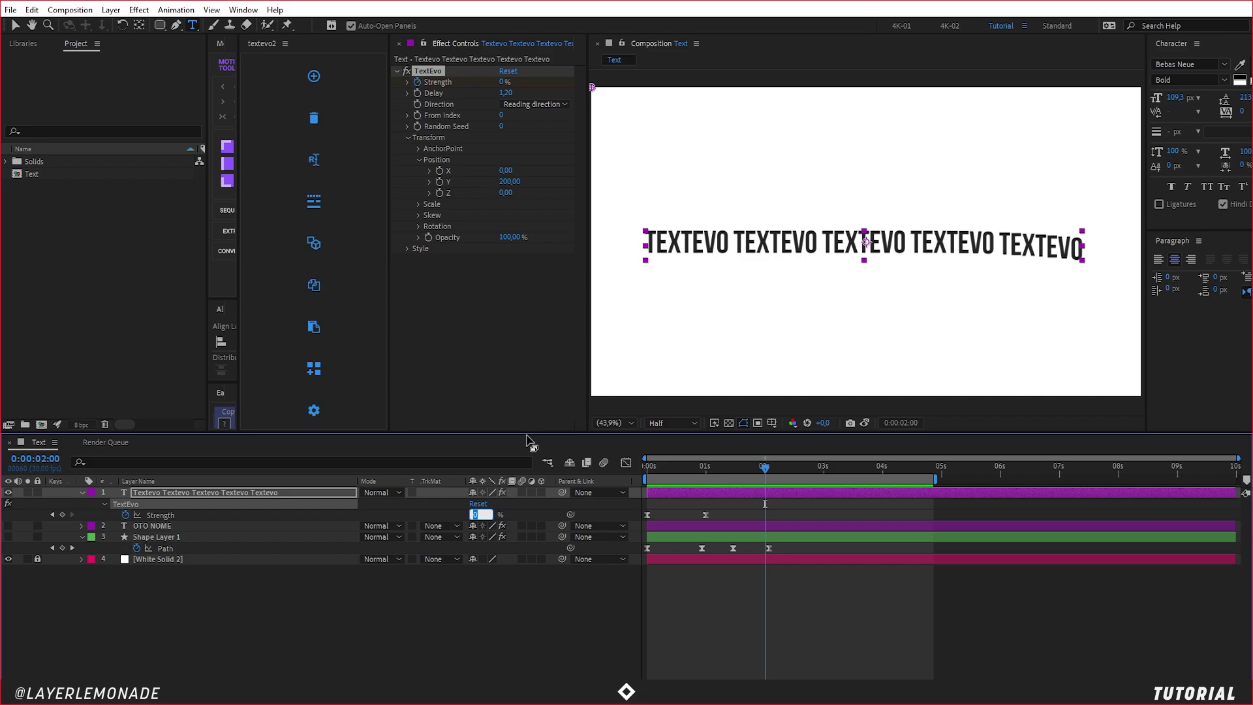
key("ctrl+c")
key("ctrl+v")
key("F9")
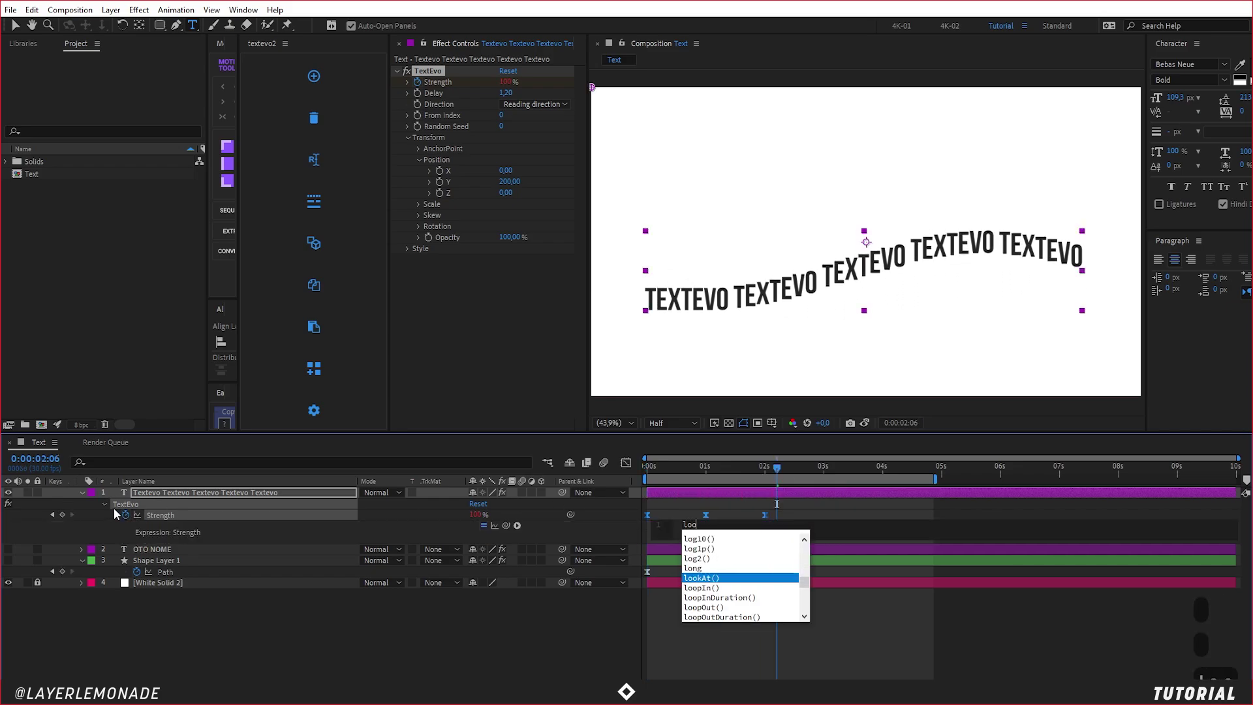
Step: Give Strength a loopOut() expression so the TEXTEVO wave repeats continuously
type("loop↓↓")
key("Return")
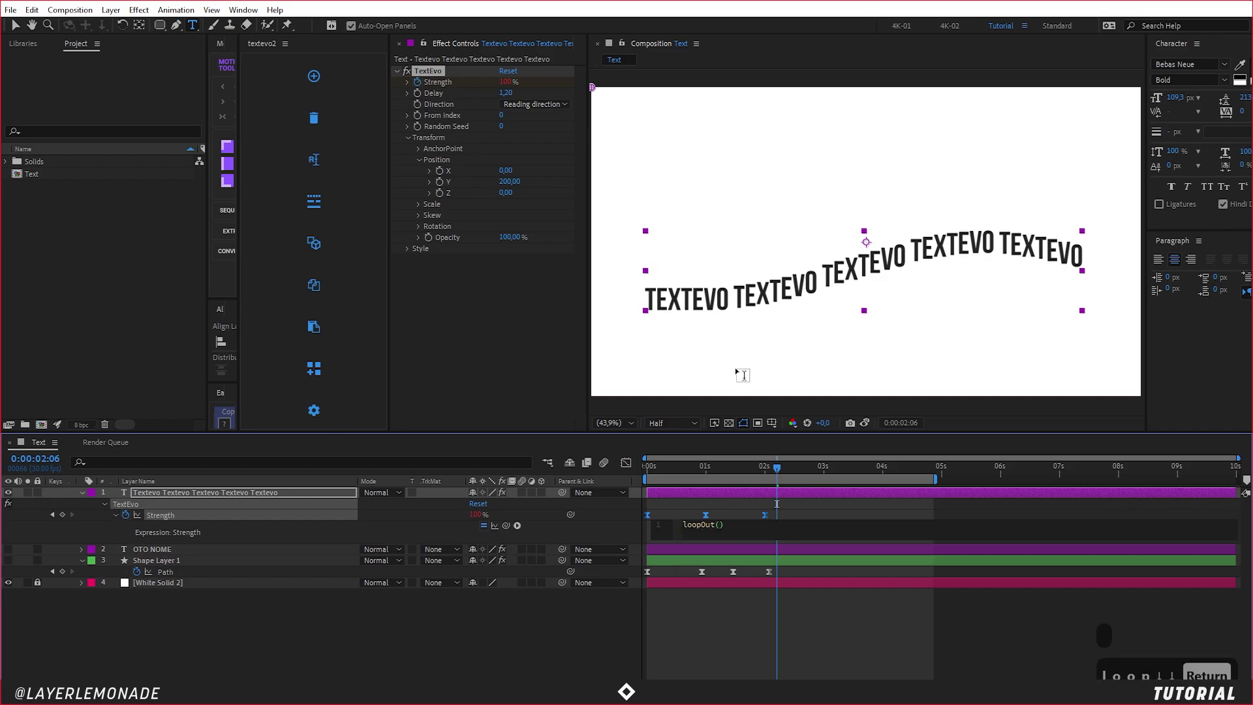
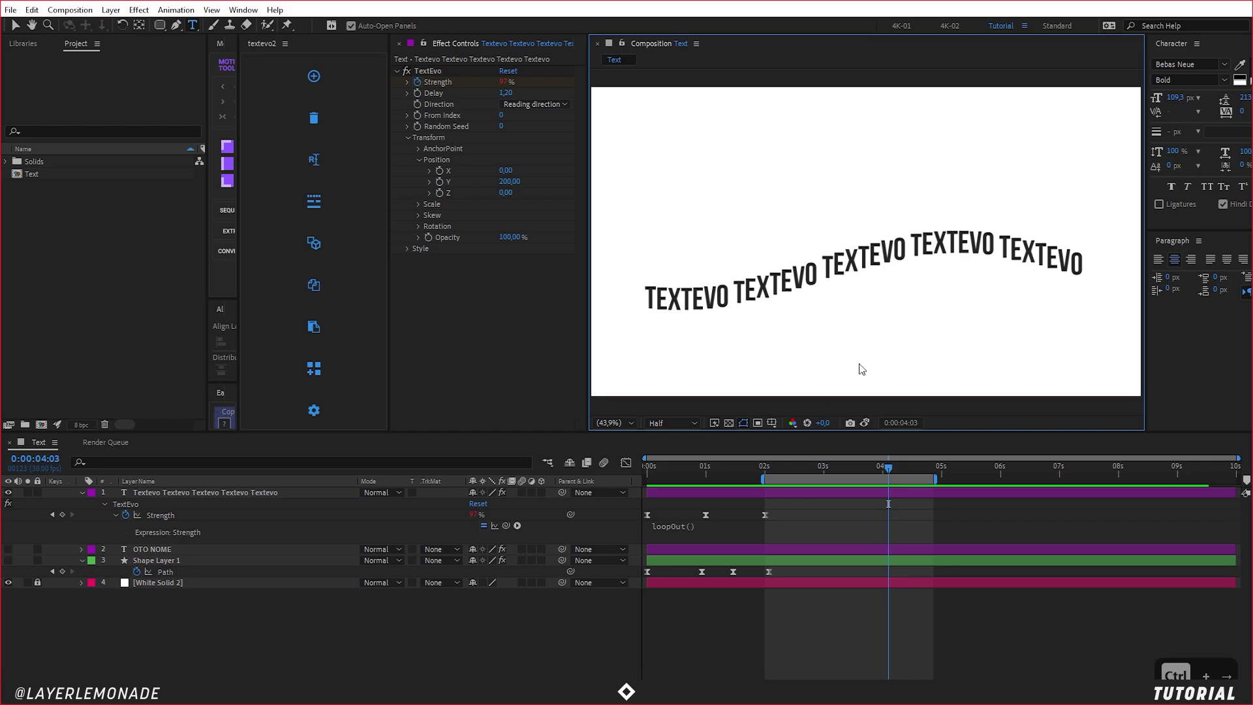
Step: Step through the timeline to check the looping wave animation
key("ctrl+Right")
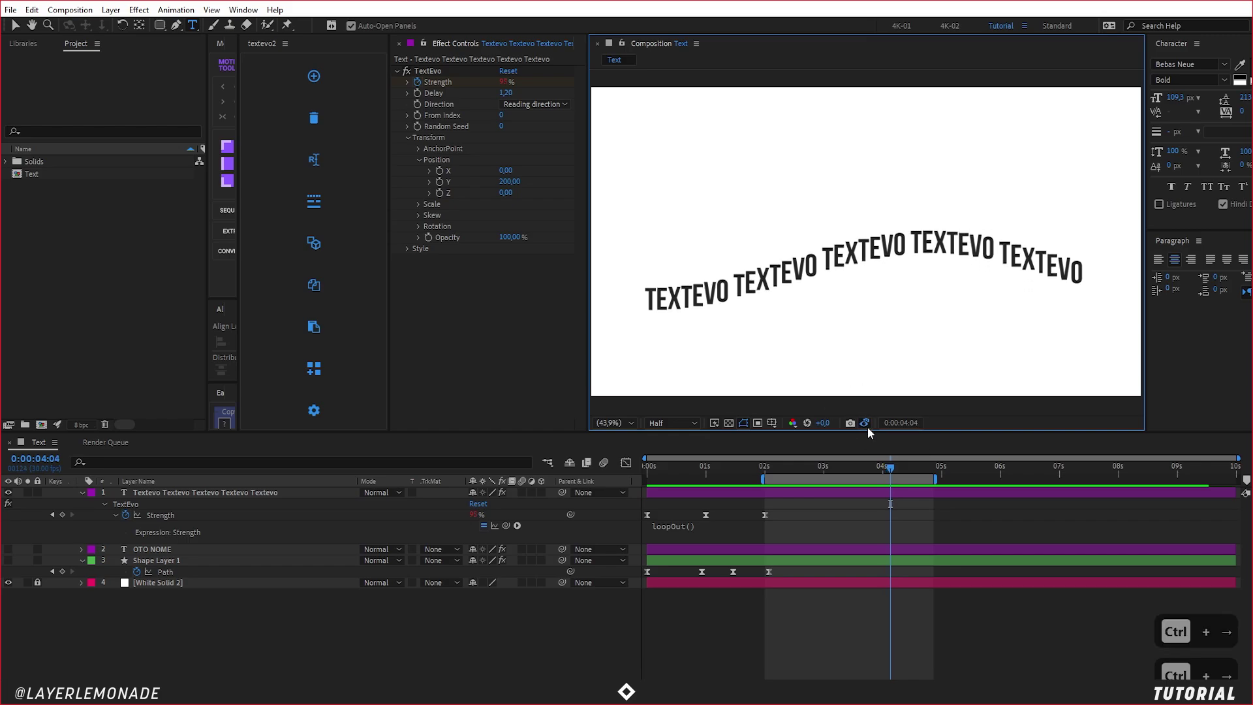
key("ctrl+Left")
key("ctrl+Left")
key("ctrl+Left")
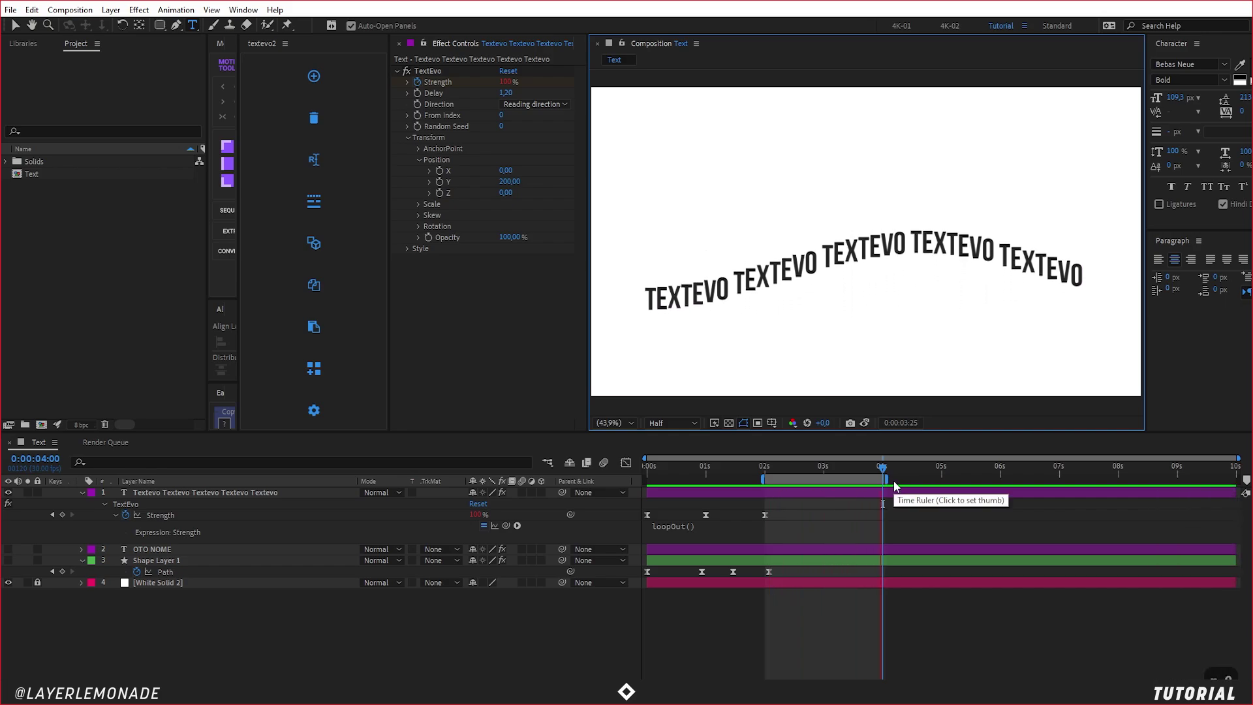
Step: Duplicate the wavy TEXTEVO row repeatedly with Ctrl+D to stack seven rows, undoing one extra copy
type("n0")
key("ctrl+d")
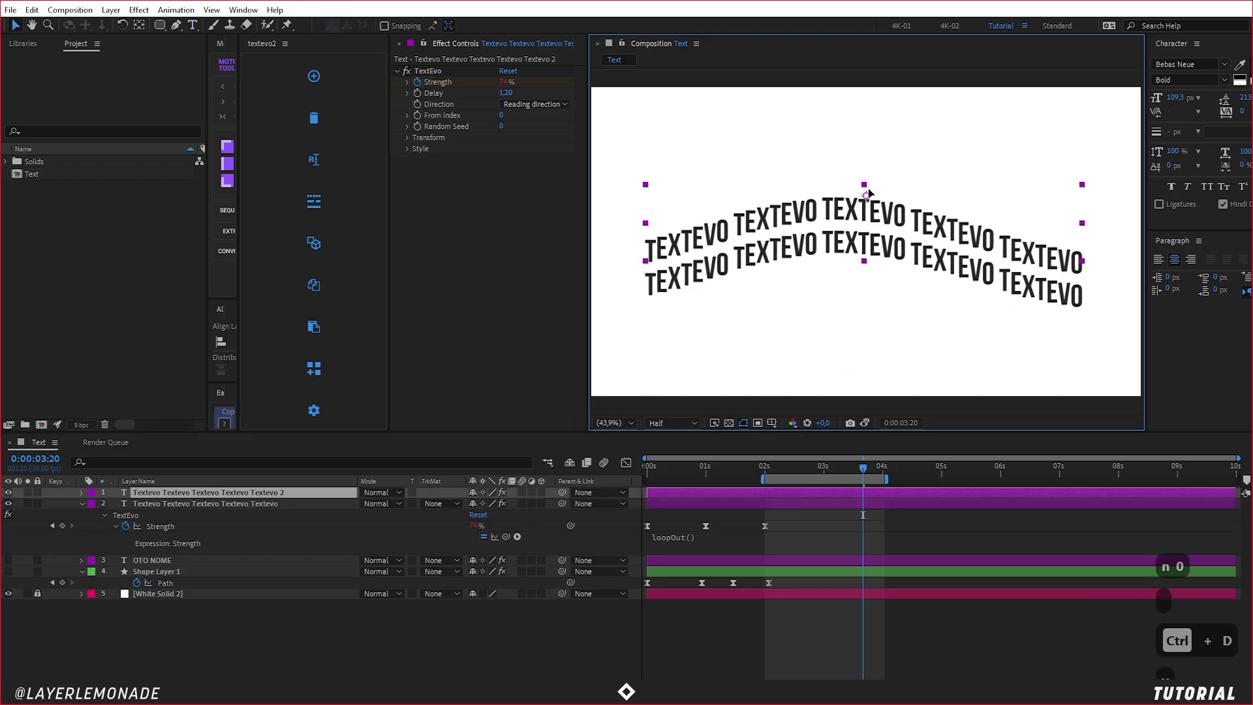
key("ctrl+d")
key("v")
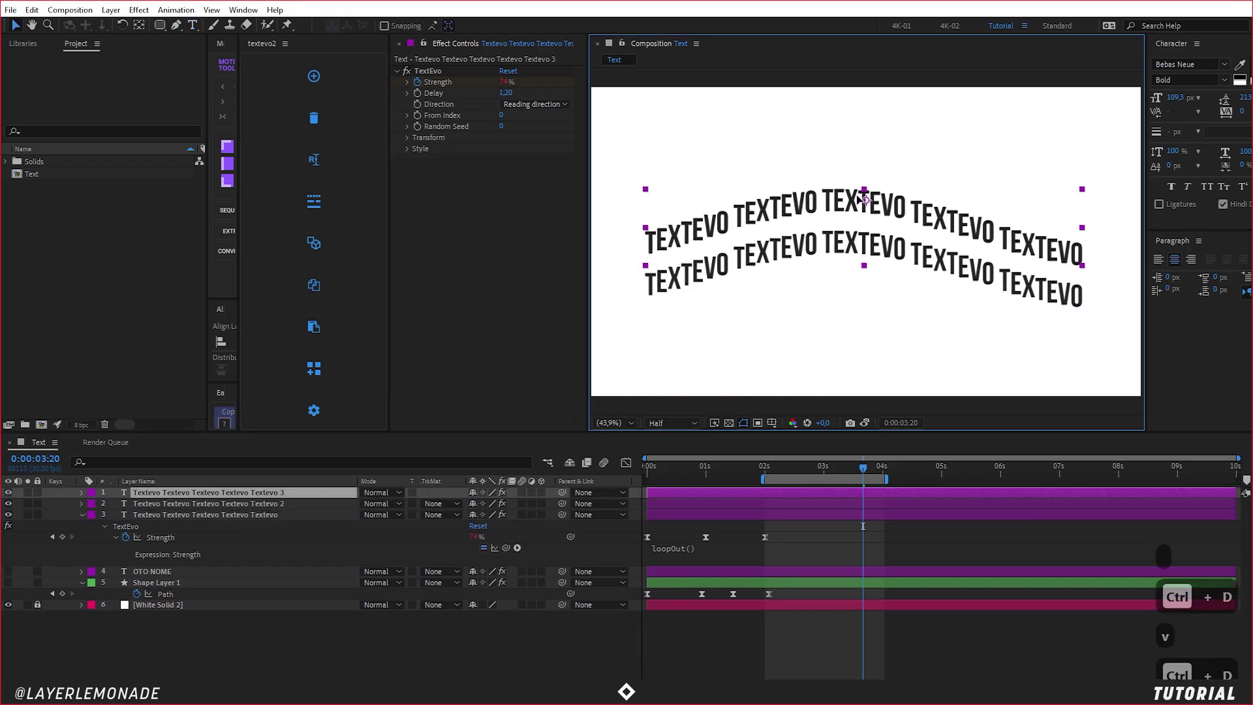
key("ctrl+d")
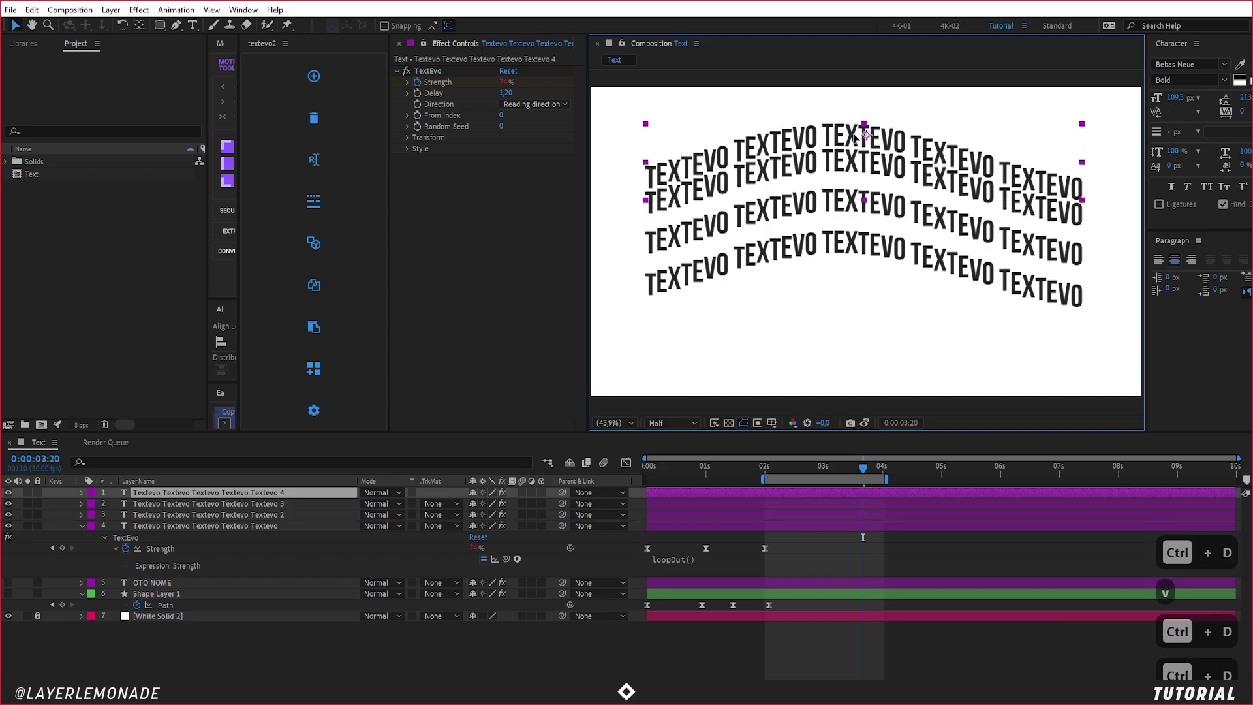
key("ctrl+d")
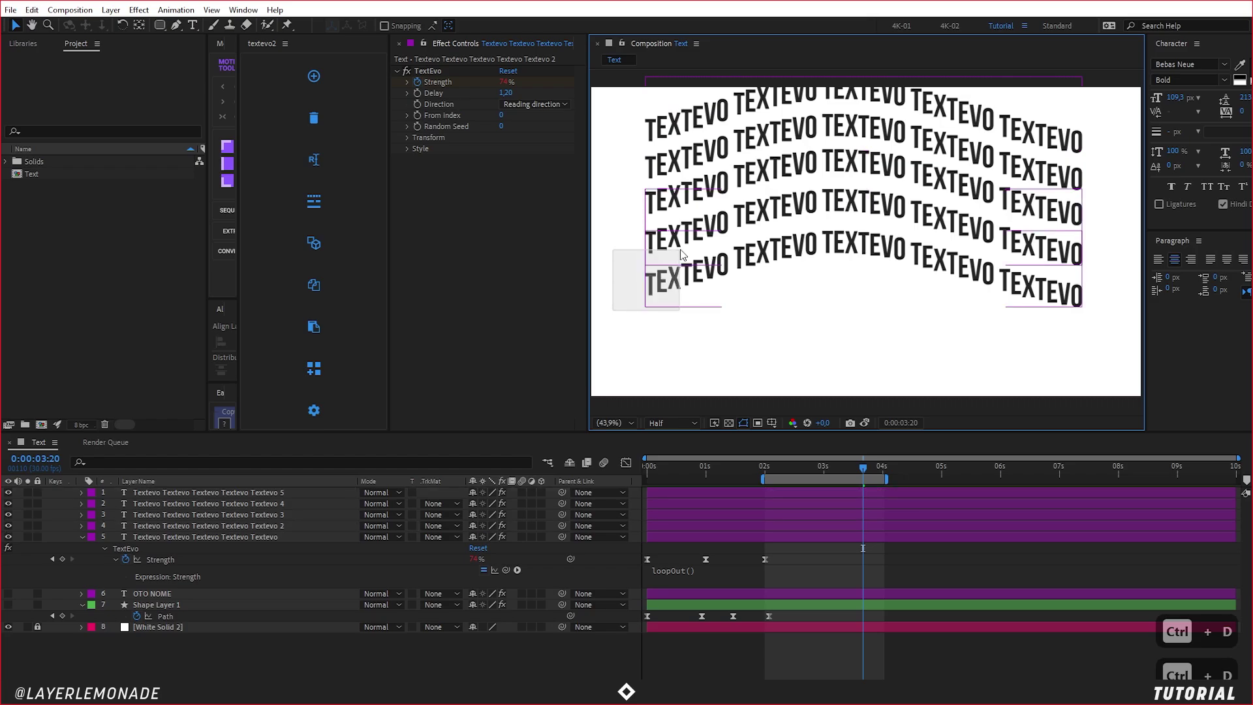
key("ctrl+d")
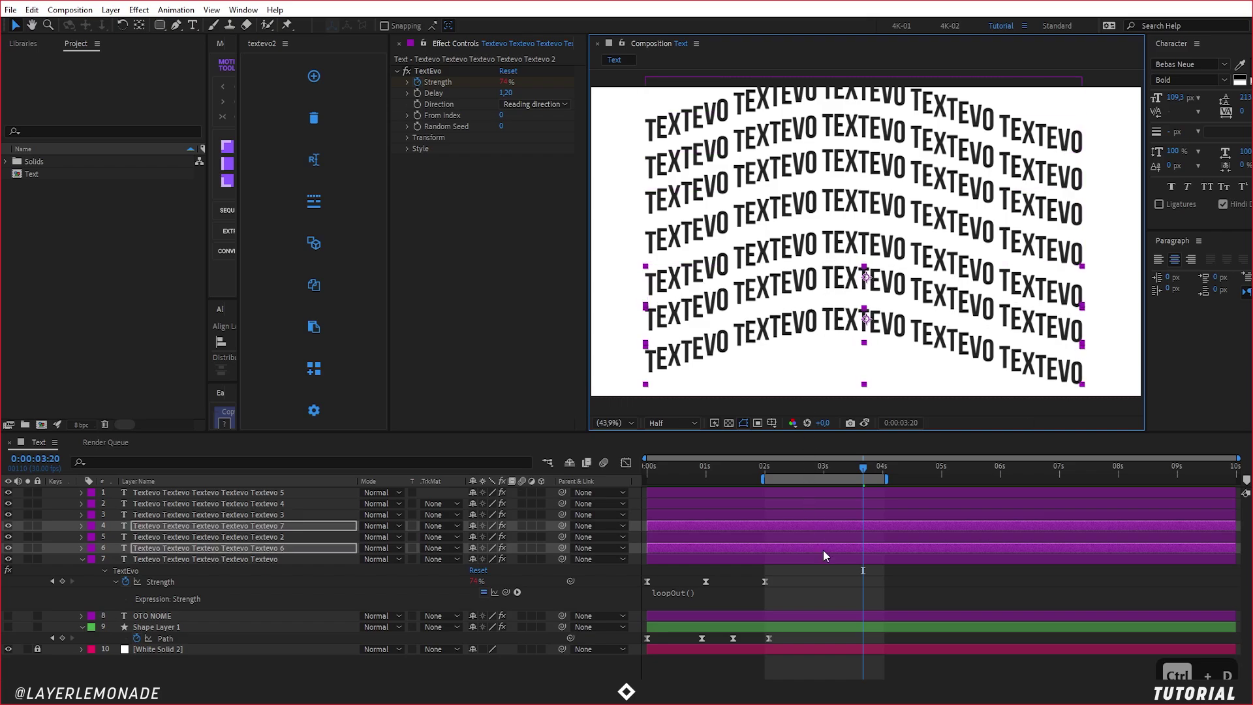
key("ctrl+z")
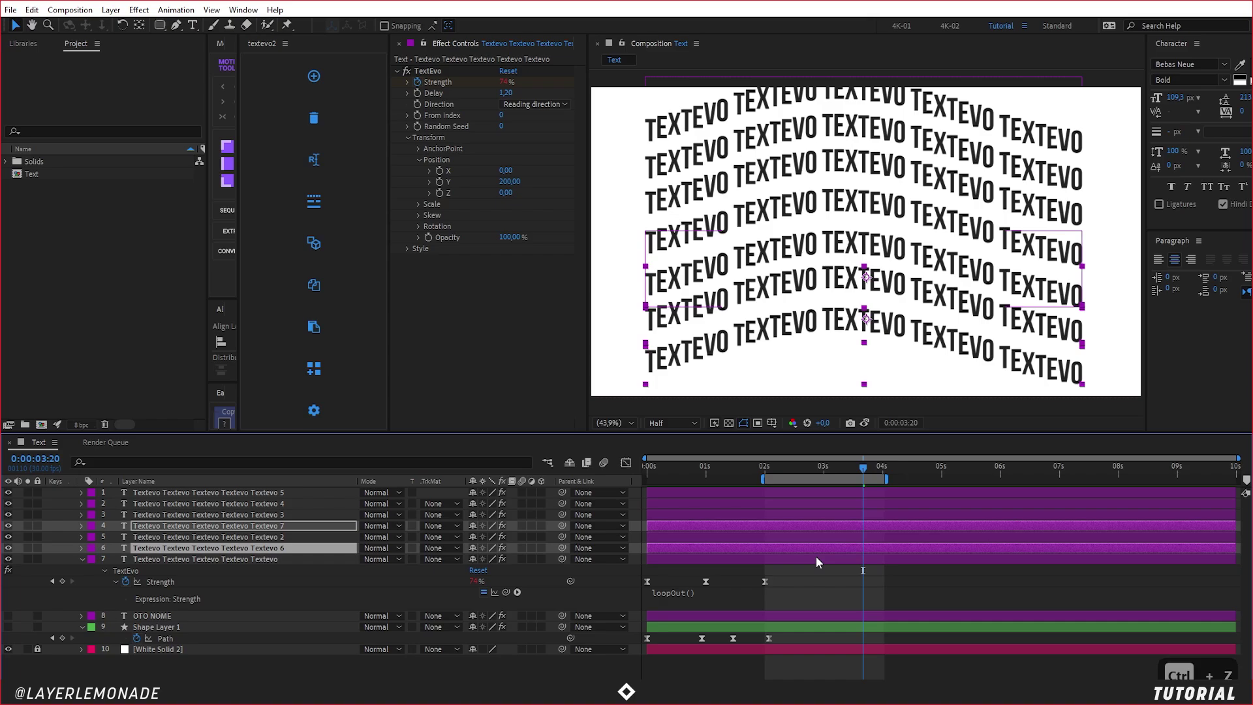